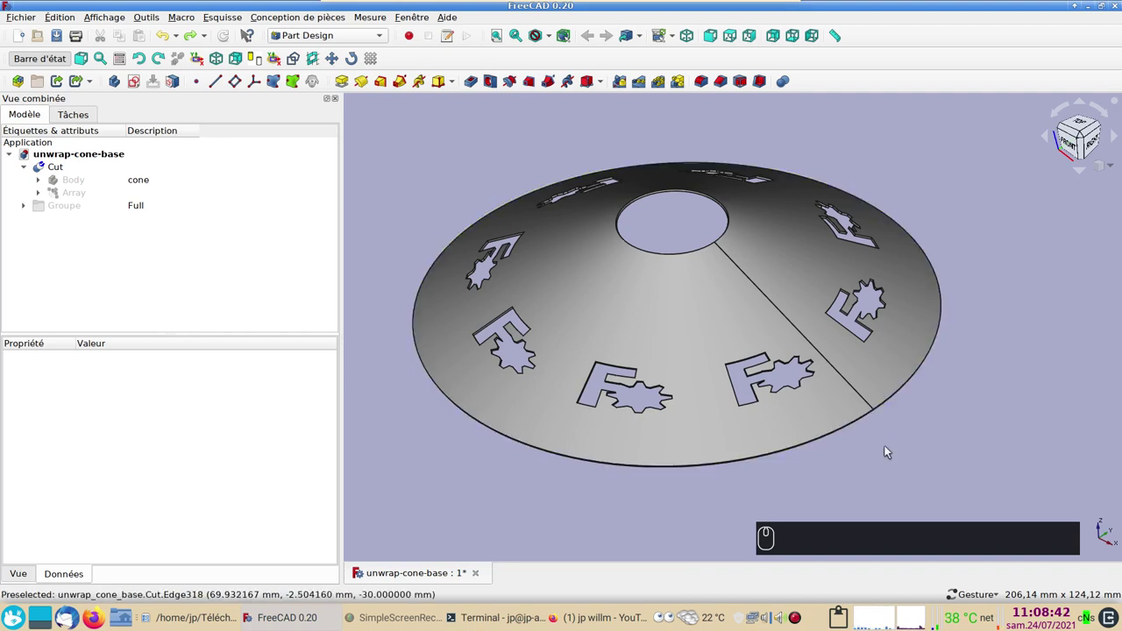
Step: Orbit the cut cone to inspect its logo openings, then scroll the channel's 'appliquer' search results
drag(944, 446, 937, 442)
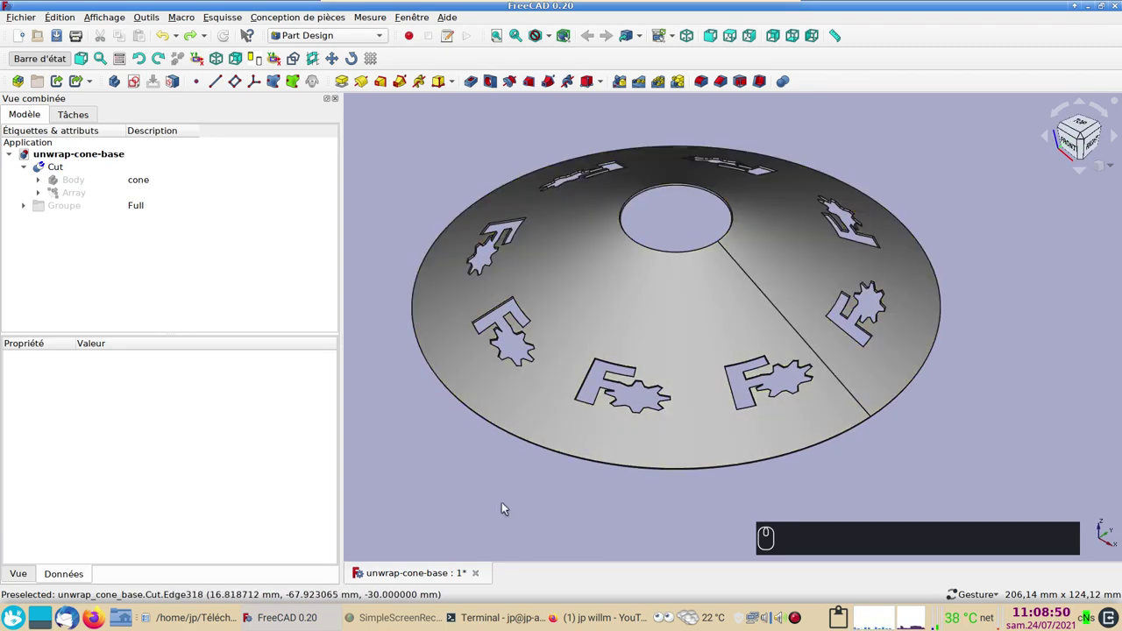
drag(430, 456, 470, 459)
drag(616, 494, 638, 476)
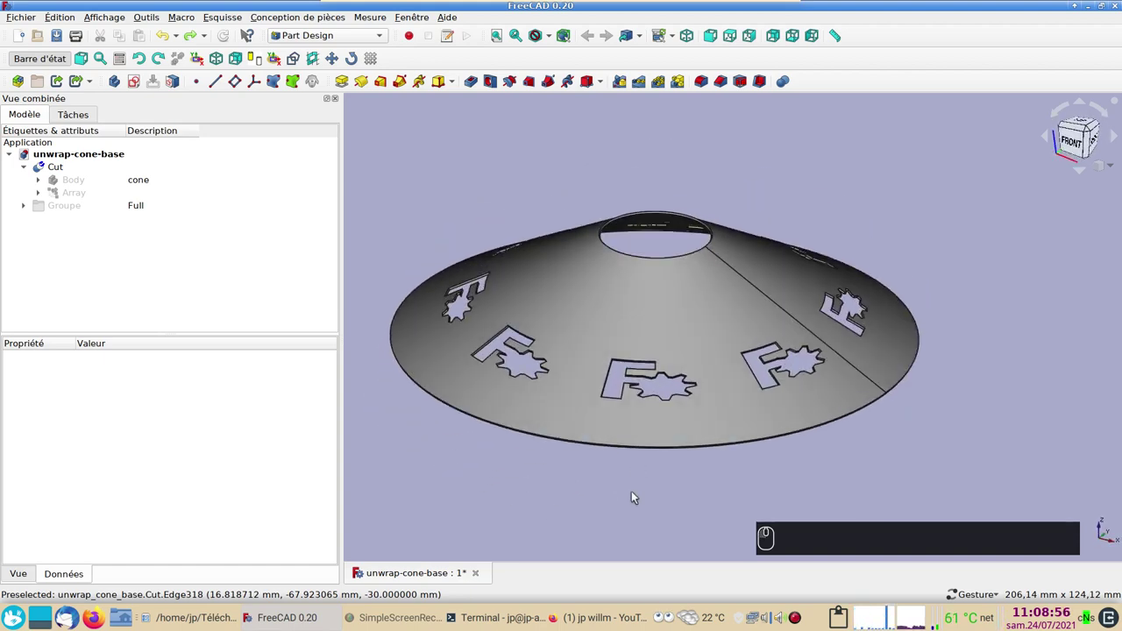
scroll(up, 3)
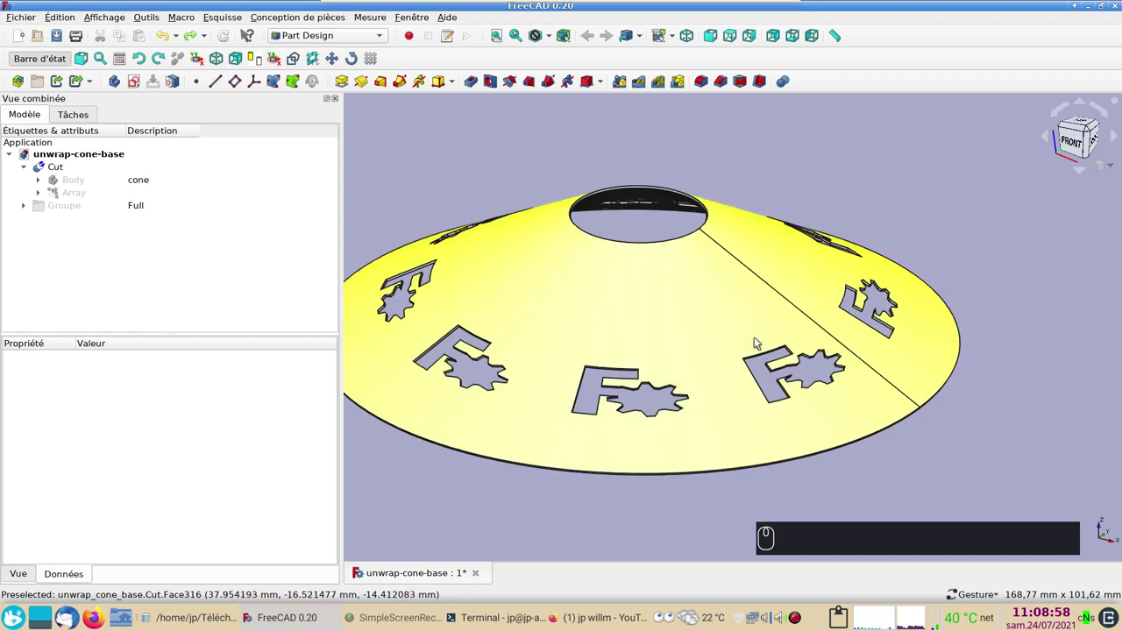
drag(753, 426, 658, 461)
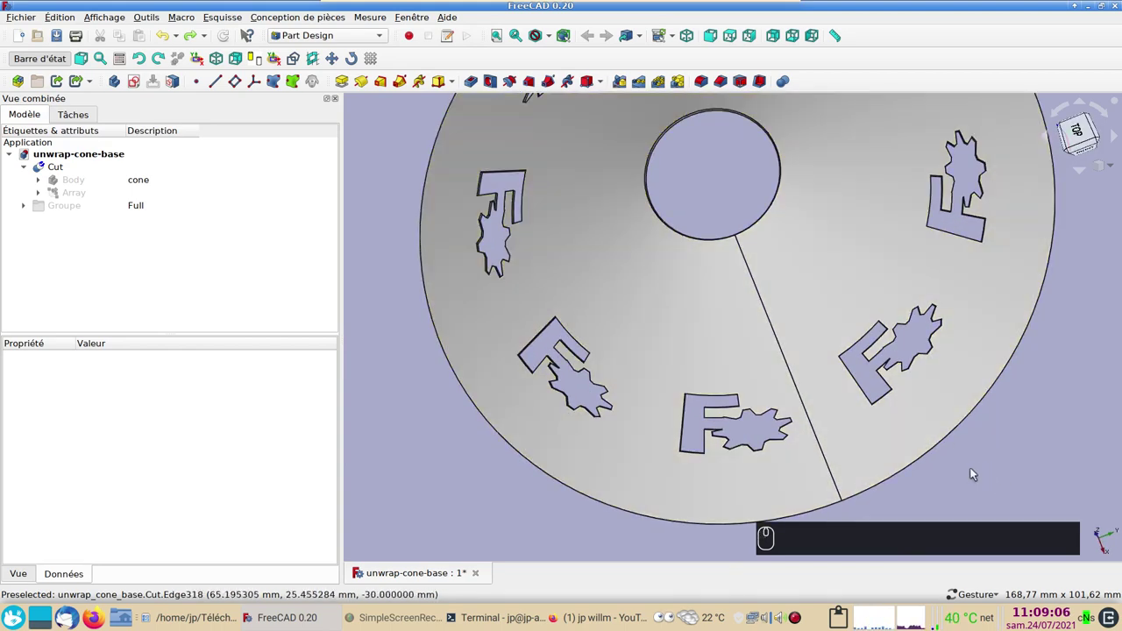
drag(749, 535, 720, 456)
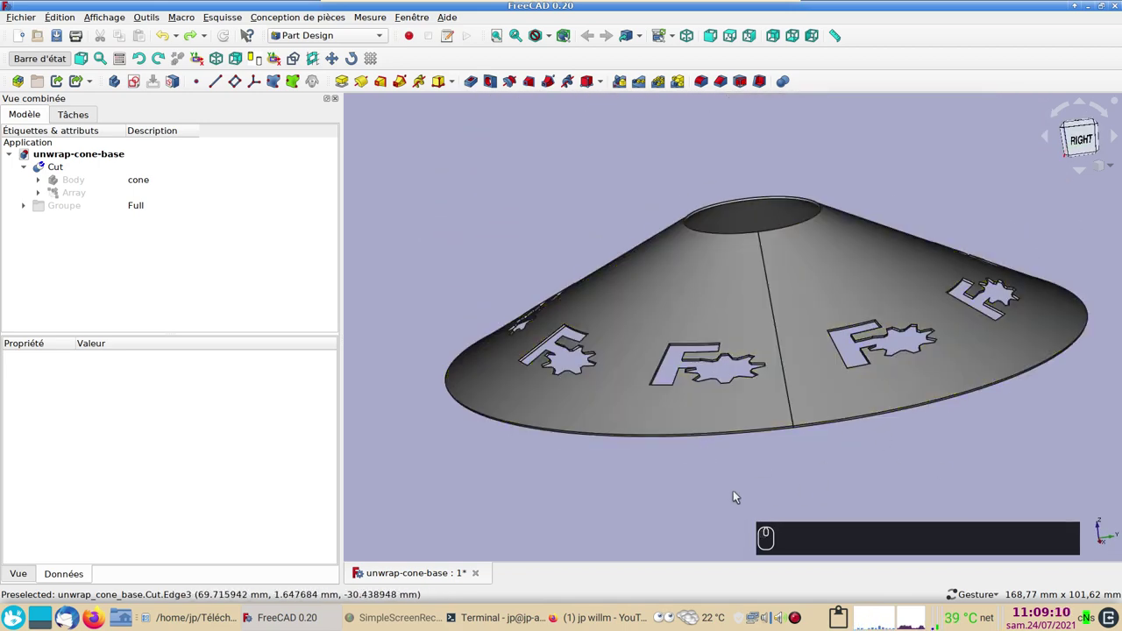
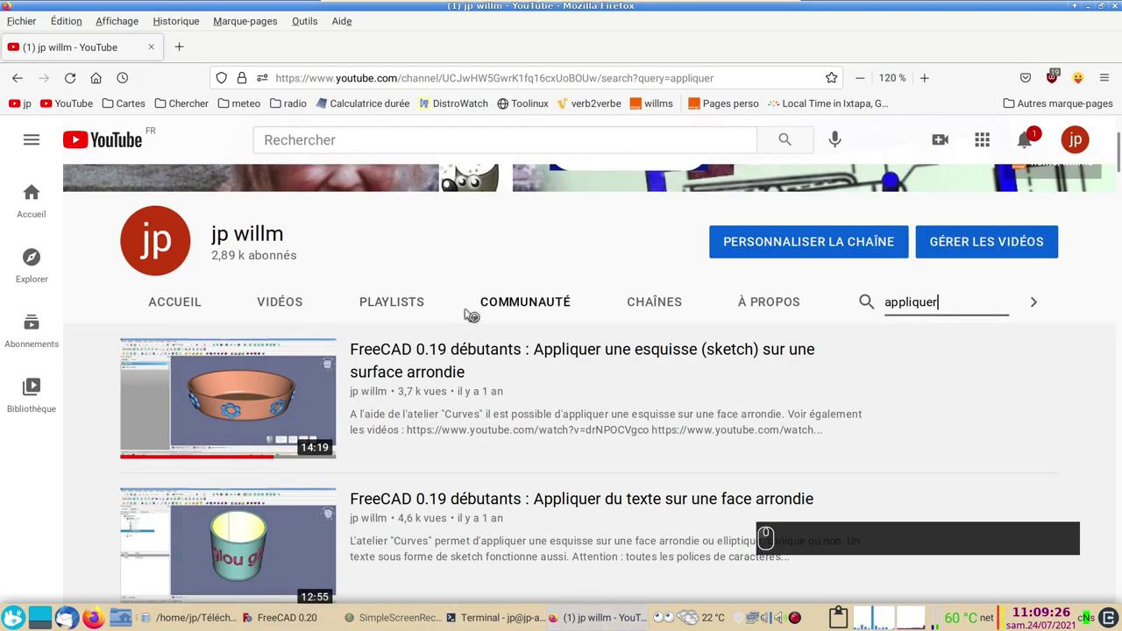
scroll(up, 3)
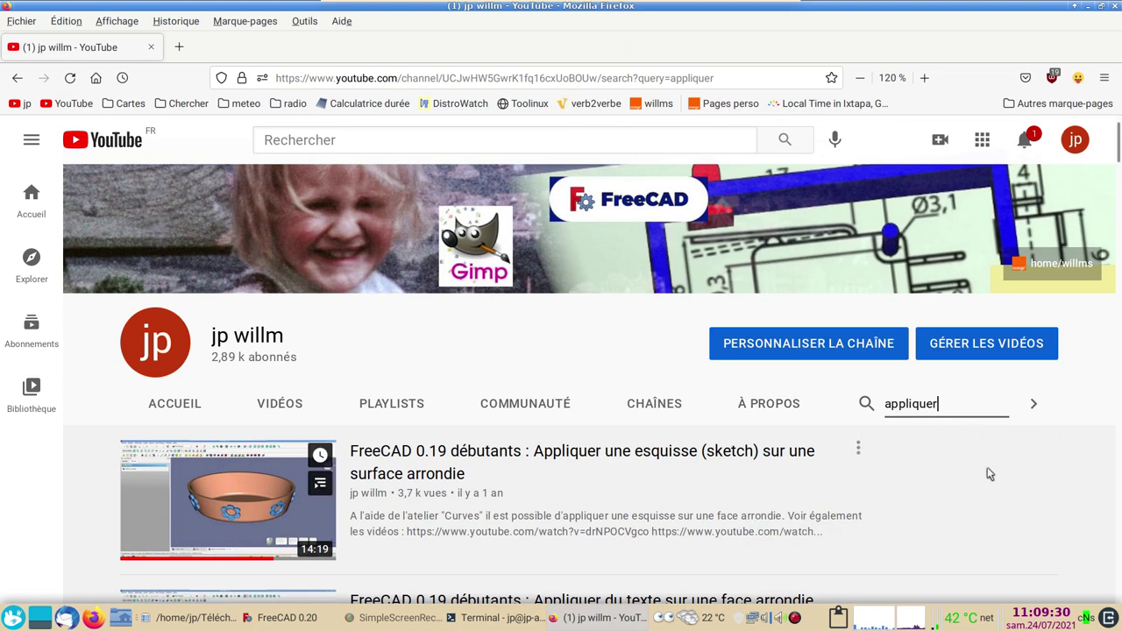
scroll(down, 3)
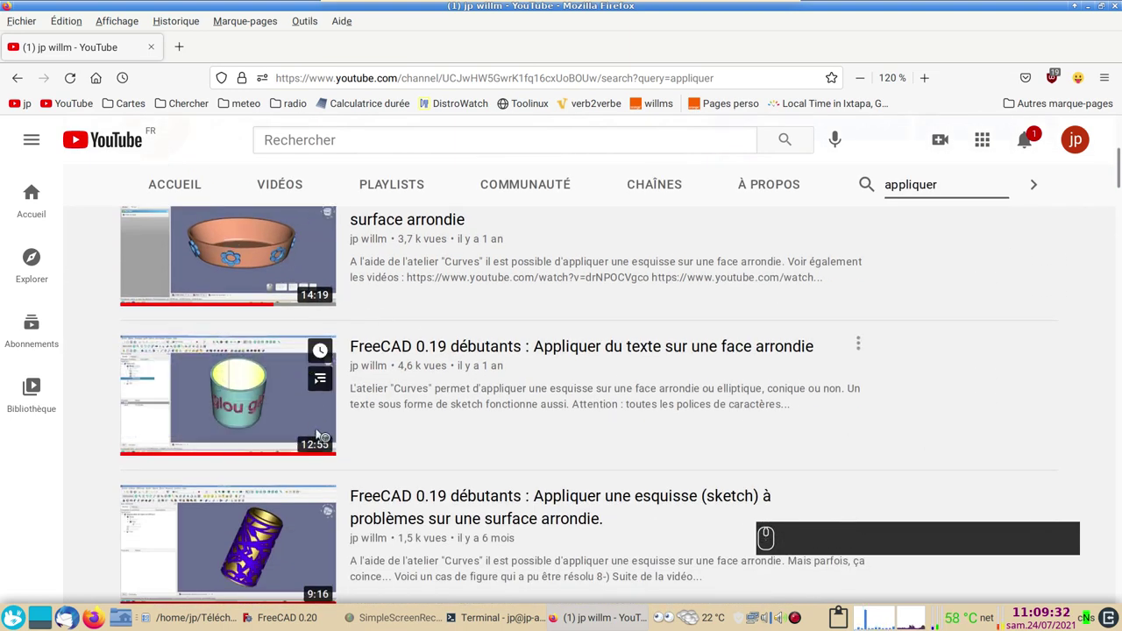
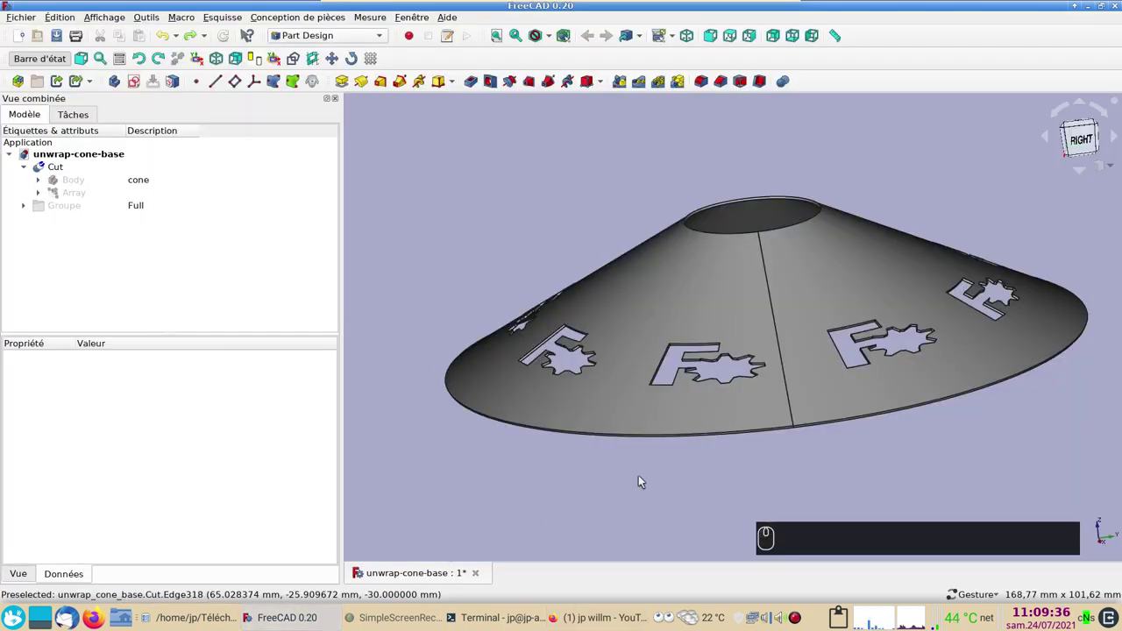
Step: Return to the FreeCAD cone model showing its inner F-and-gear openings
click(655, 489)
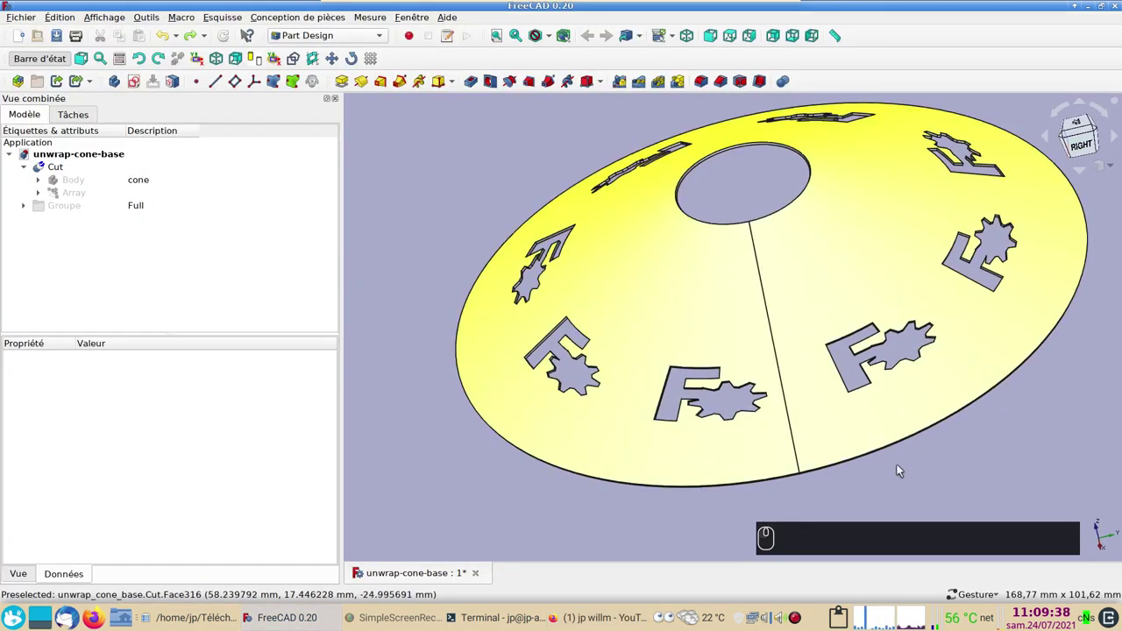
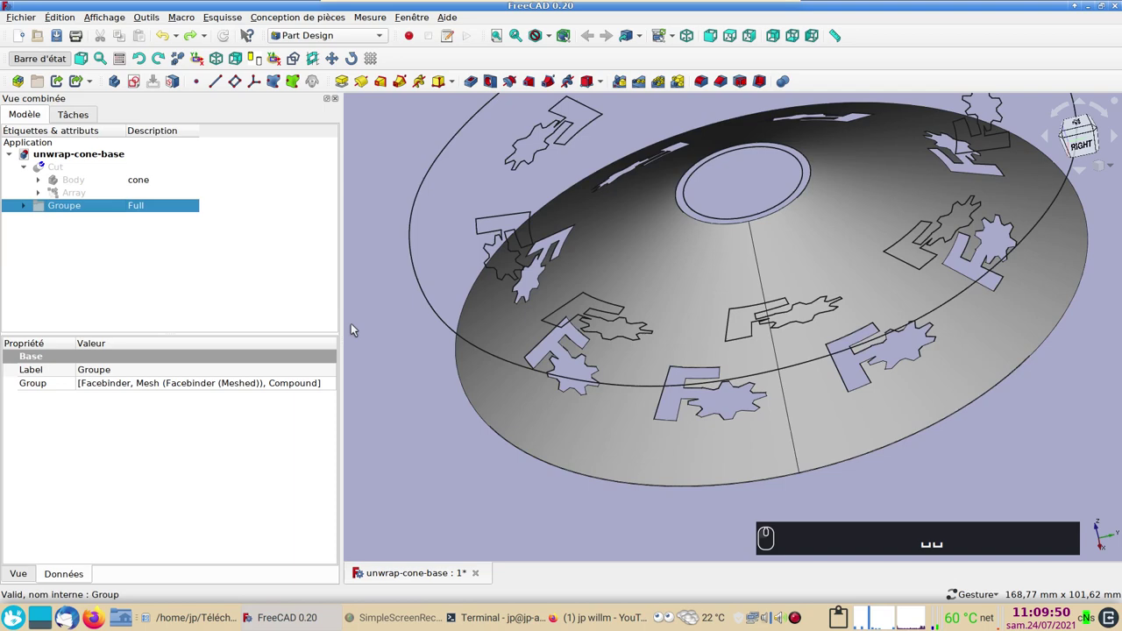
Step: Expand Groupe and hide the meshed face binder, viewing the flat outlines from above
click(601, 465)
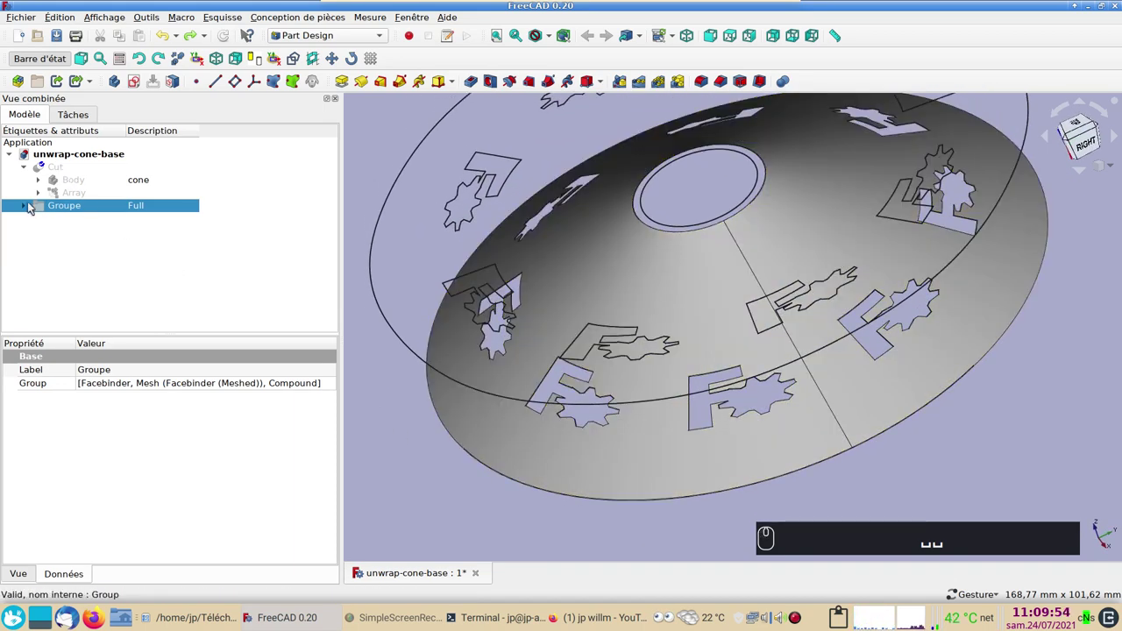
click(28, 208)
click(94, 225)
click(95, 231)
key(space)
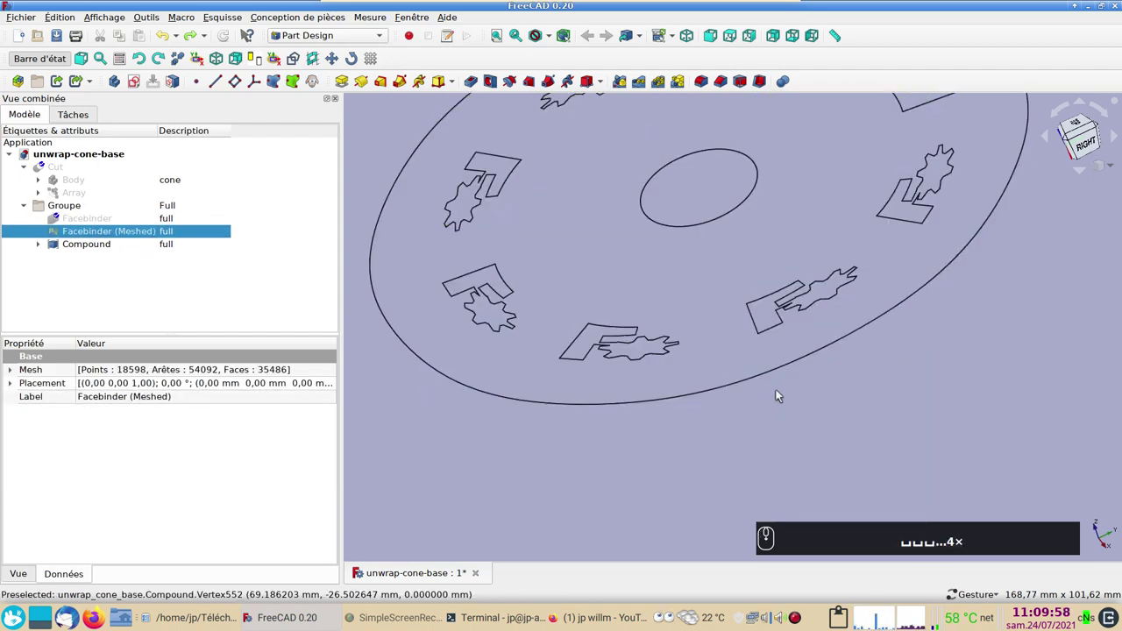
scroll(down, 3)
drag(791, 398, 875, 325)
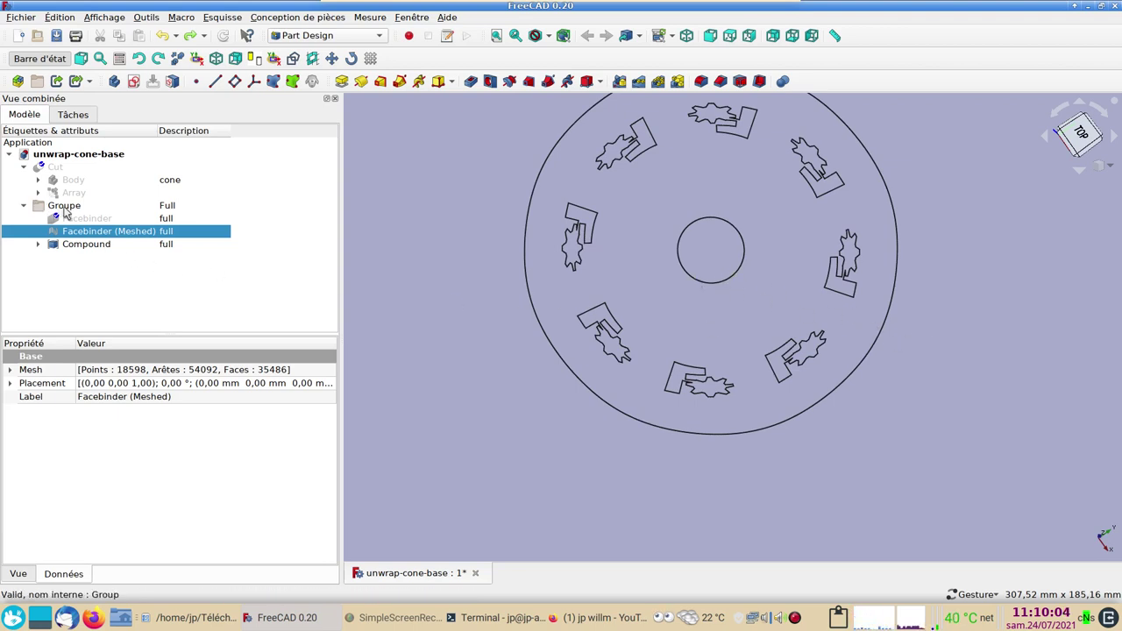
Step: Hide the Full group and Cut, then show the uncut cone Body and the 8-copy logo Array
click(70, 209)
key(space)
click(79, 175)
key(space)
click(80, 175)
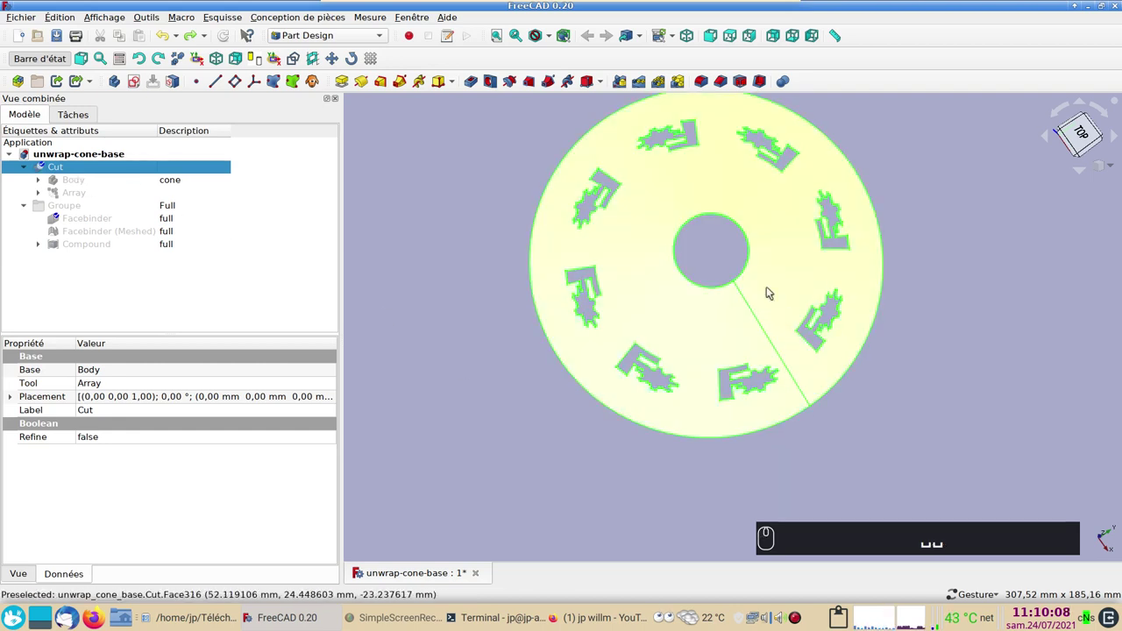
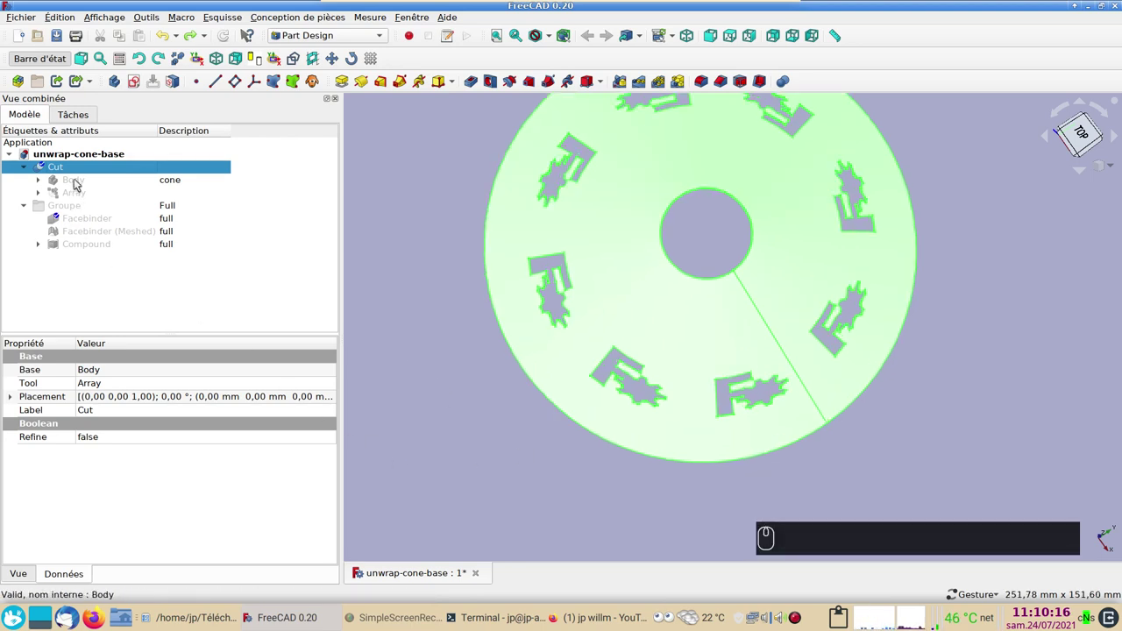
click(80, 182)
key(space)
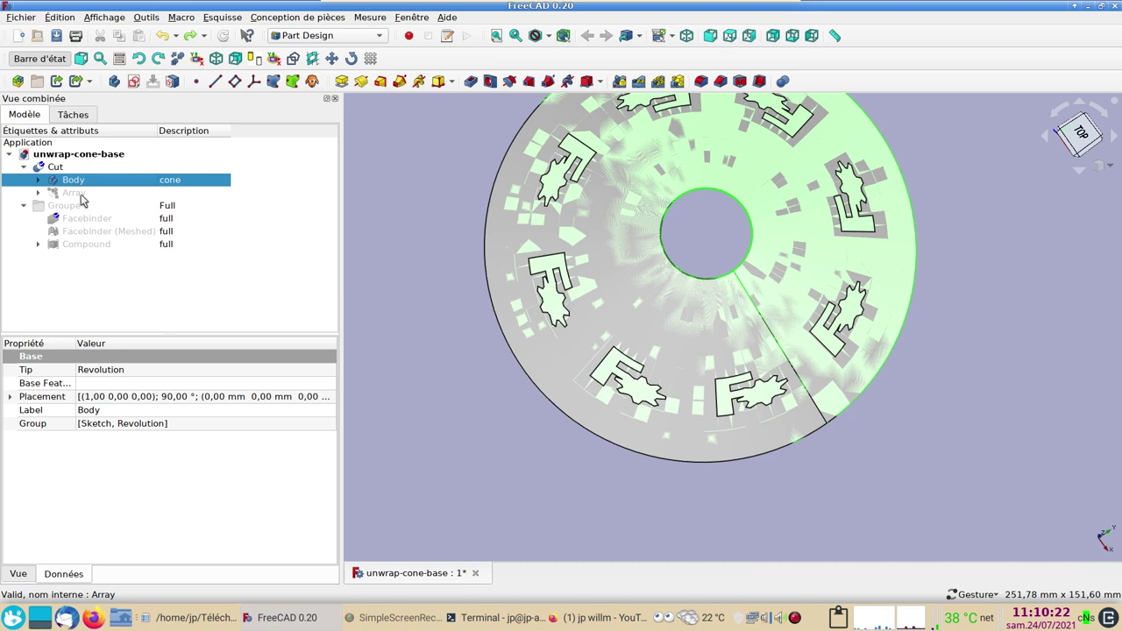
click(82, 200)
key(space)
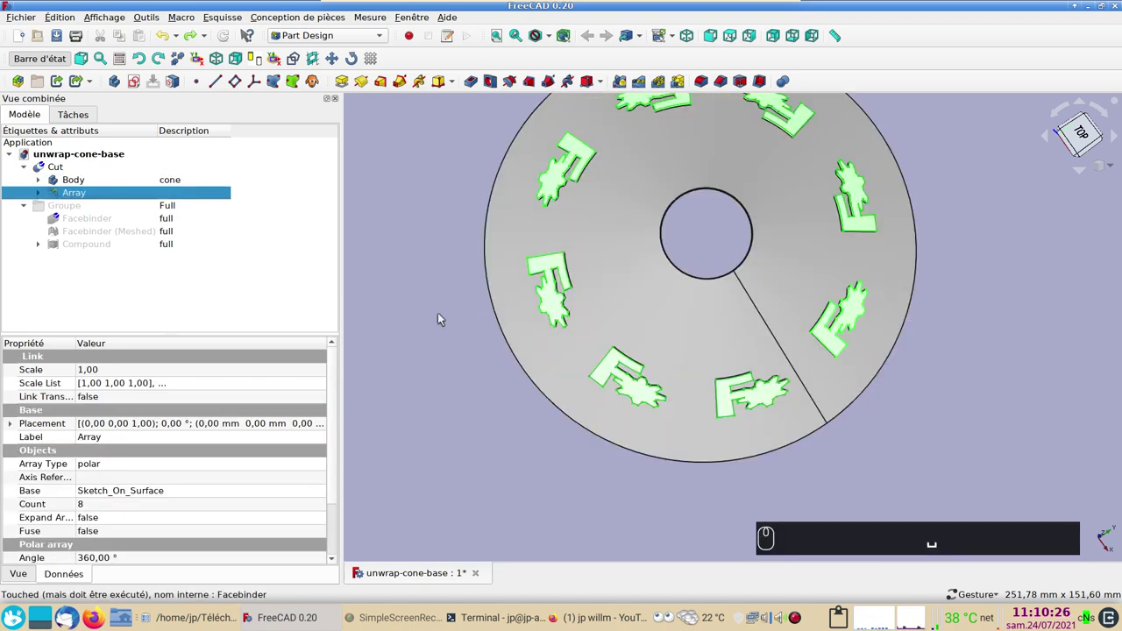
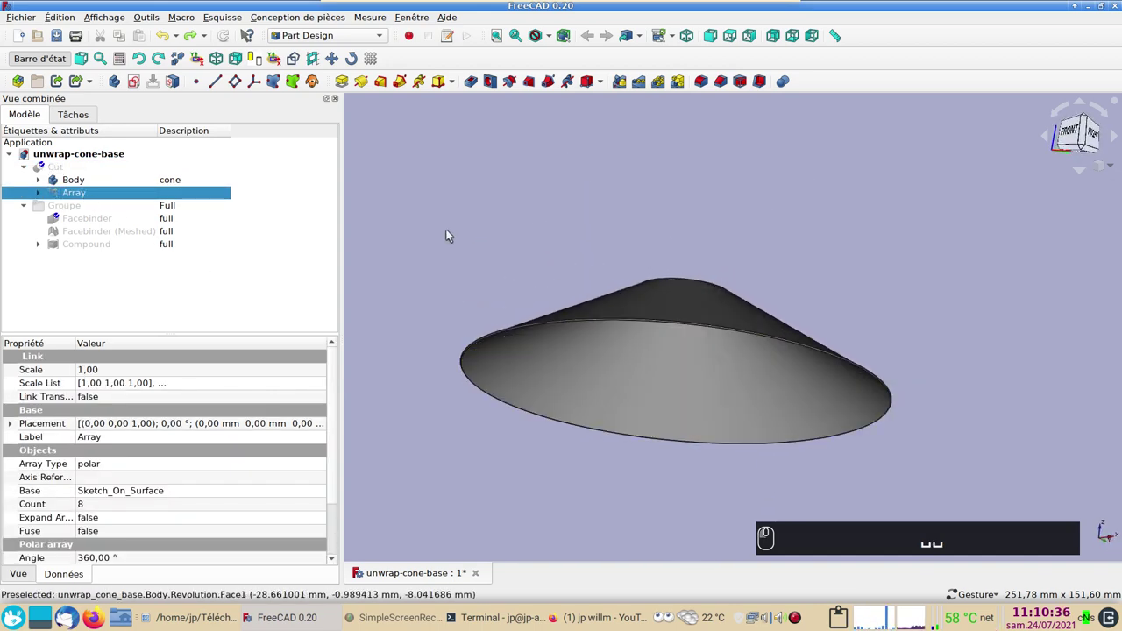
Step: Expand Body and select the cone's bottom rim edge from below
scroll(up, 3)
right_click(1075, 132)
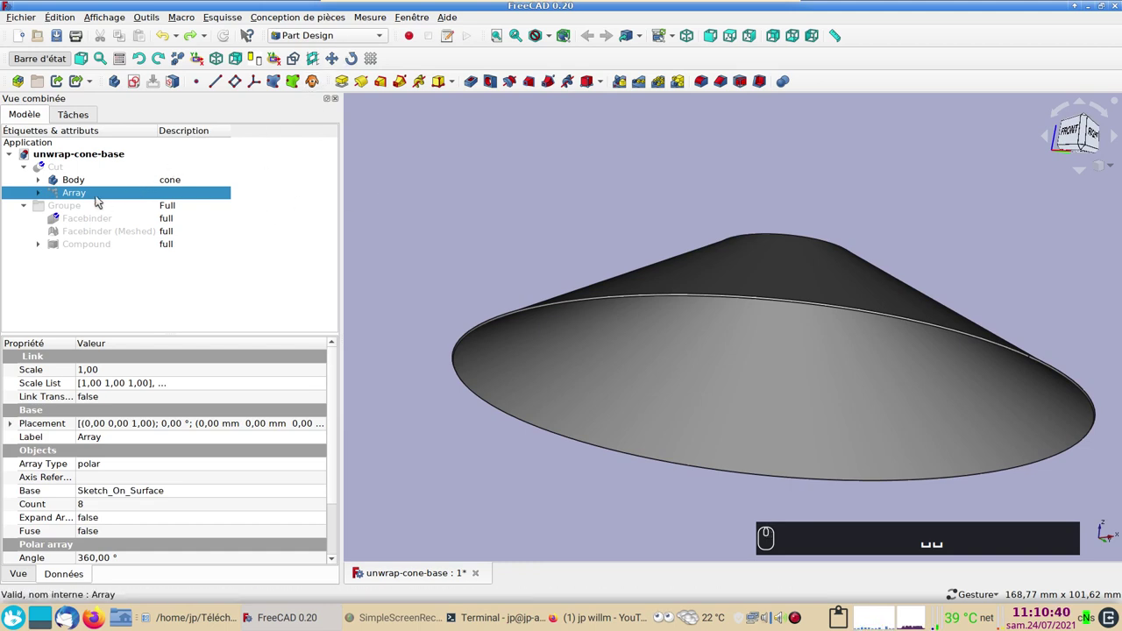
drag(91, 183, 125, 192)
click(128, 195)
click(109, 194)
click(97, 182)
click(474, 225)
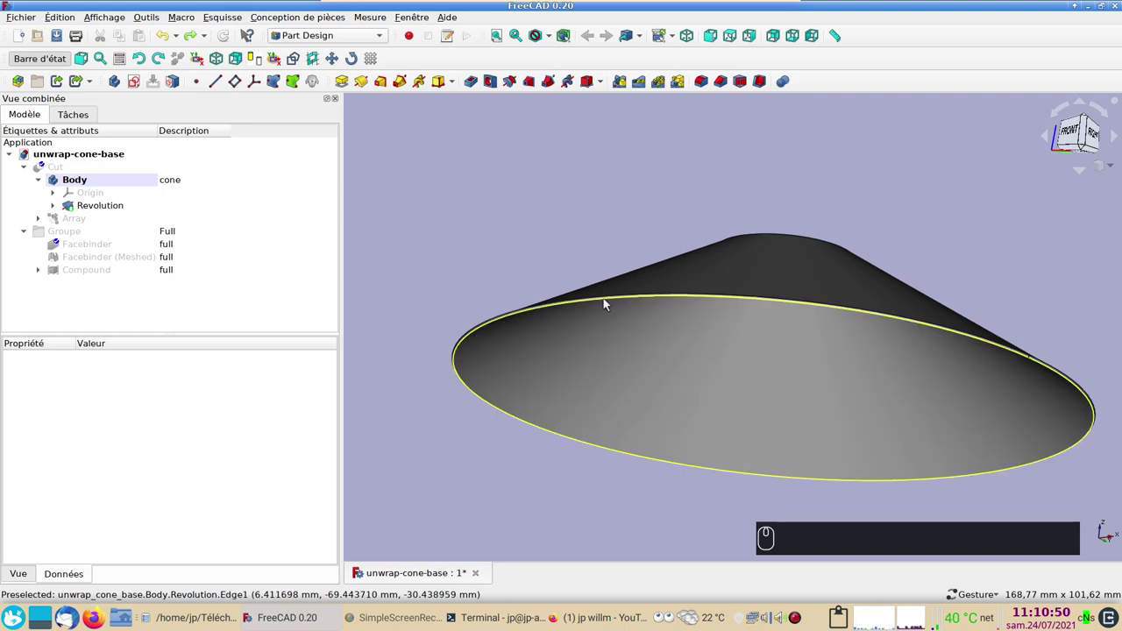
click(607, 298)
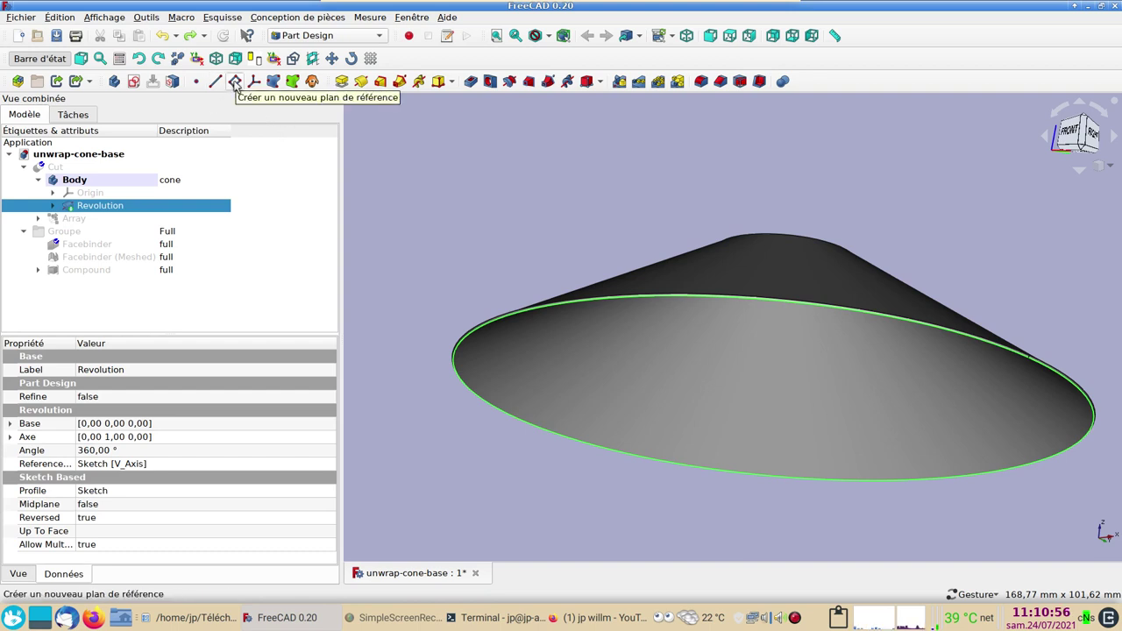
Step: Create a datum plane attached concentrically to the selected rim edge
click(241, 85)
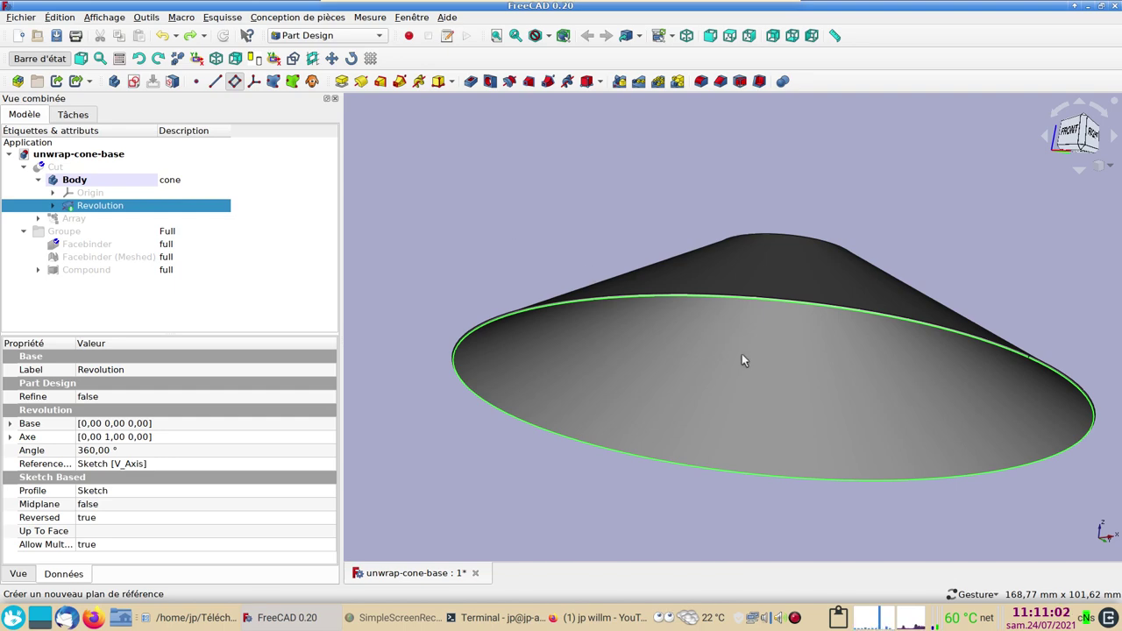
drag(765, 206, 745, 295)
click(742, 300)
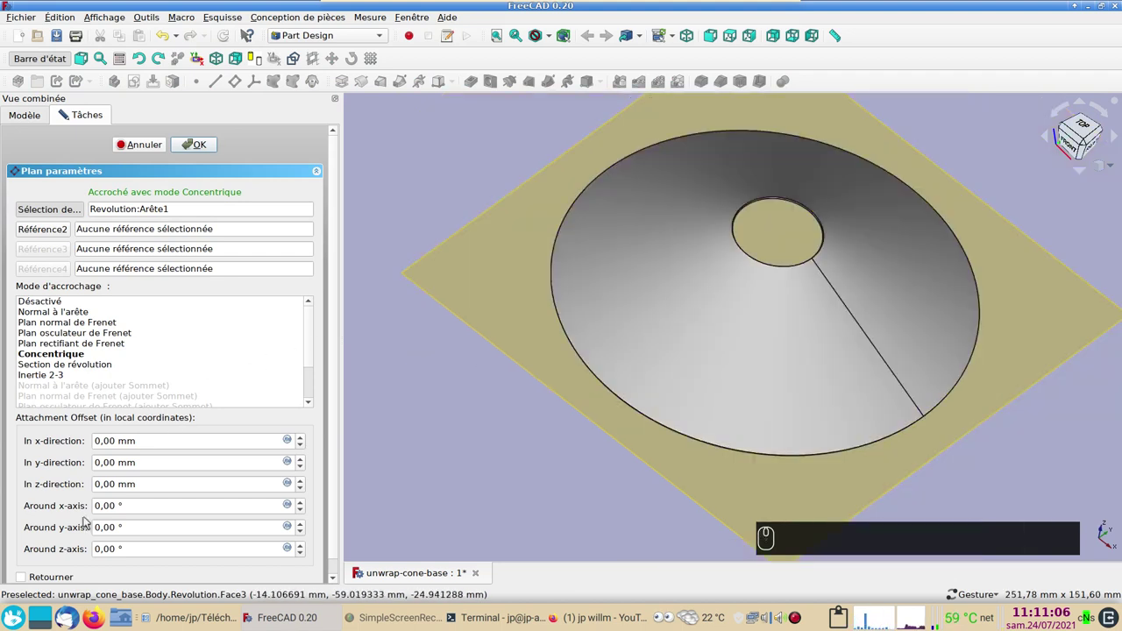
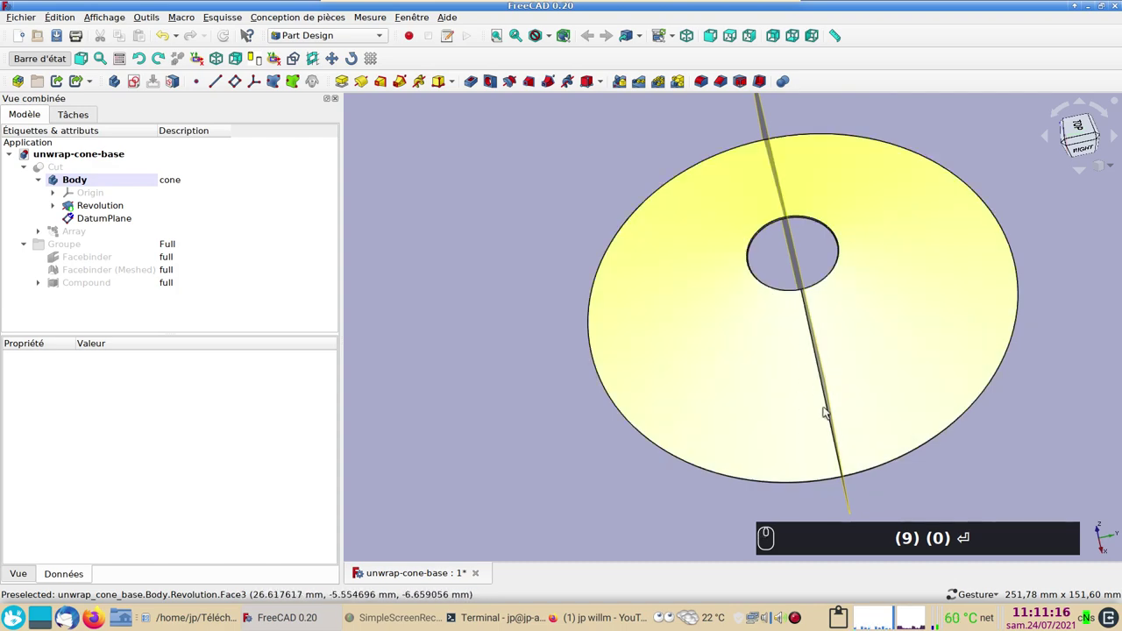
Step: Show the logo-cut cone with the DatumPlane slicing through its central hole
click(533, 456)
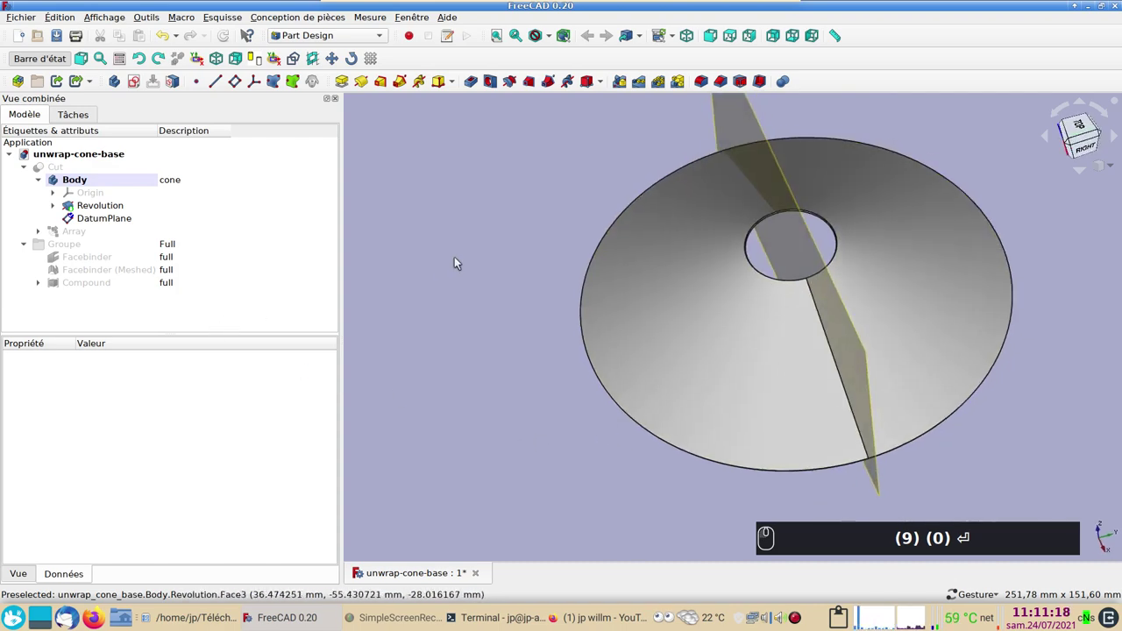
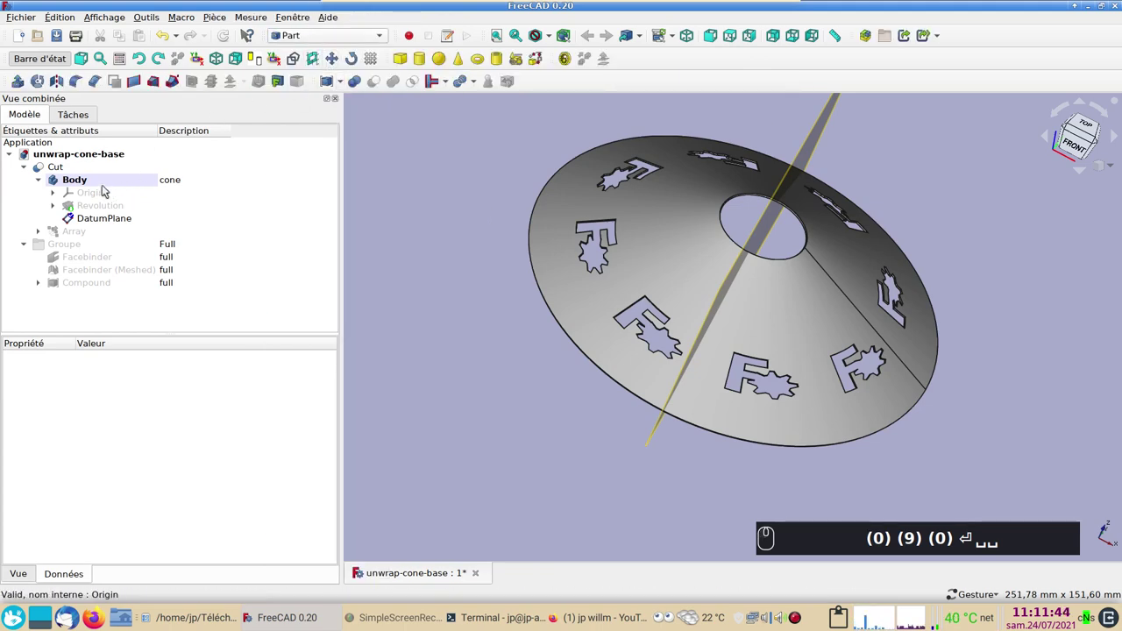
Step: Select Cut together with DatumPlane in the Part workbench, ready for Slice apart
click(71, 167)
text((0) (9) (0) ⏎ ␣␣)
click(338, 335)
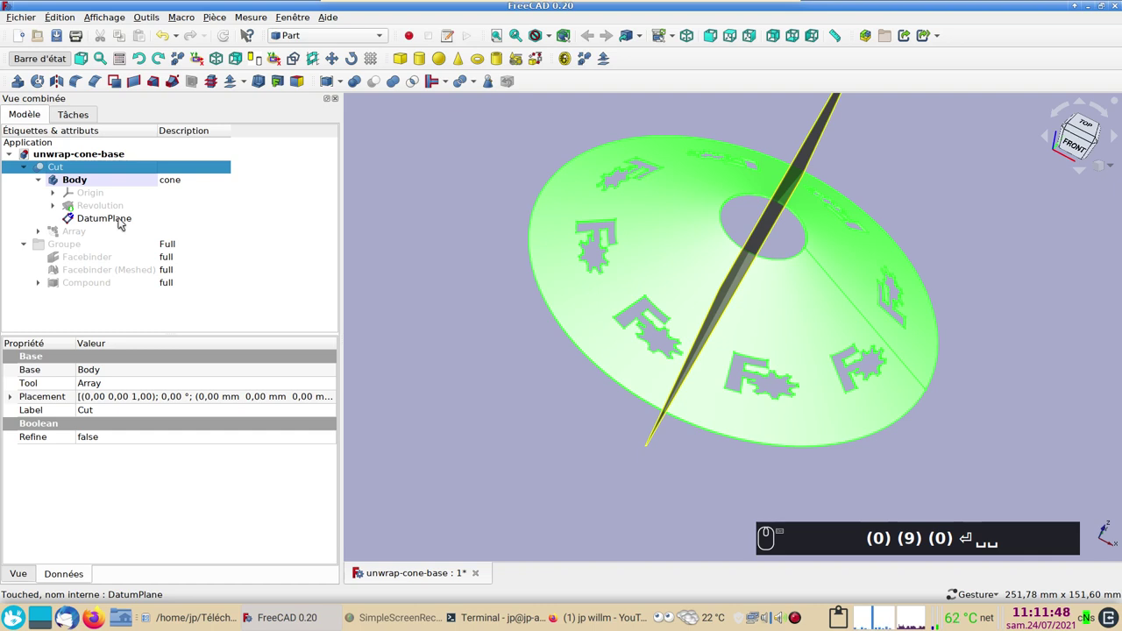
click(127, 223)
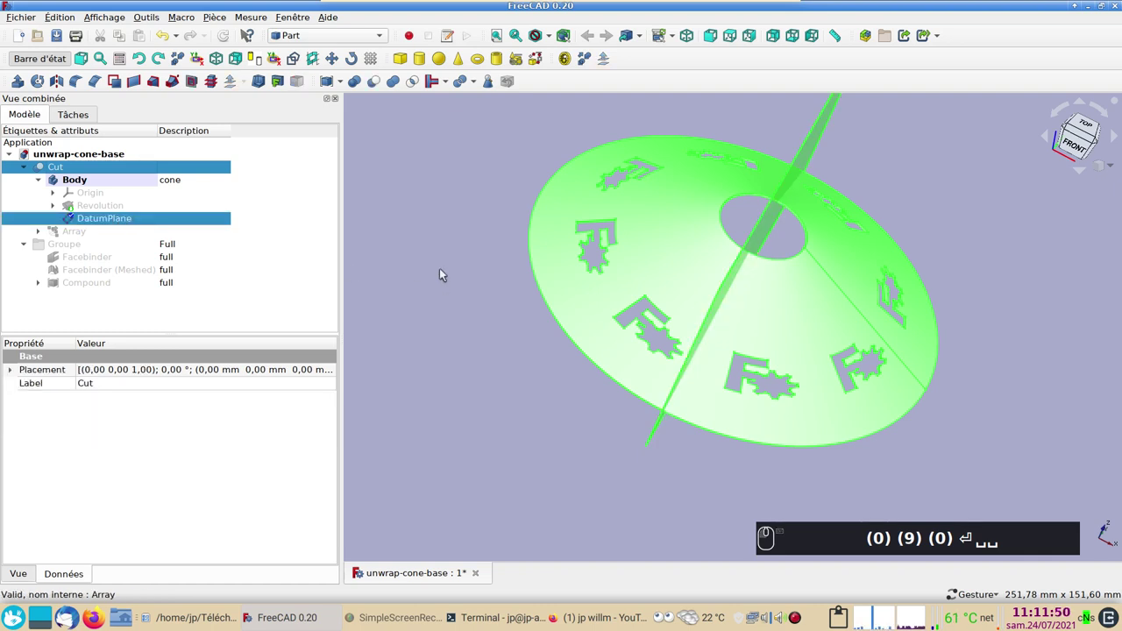
drag(214, 21, 306, 264)
click(457, 280)
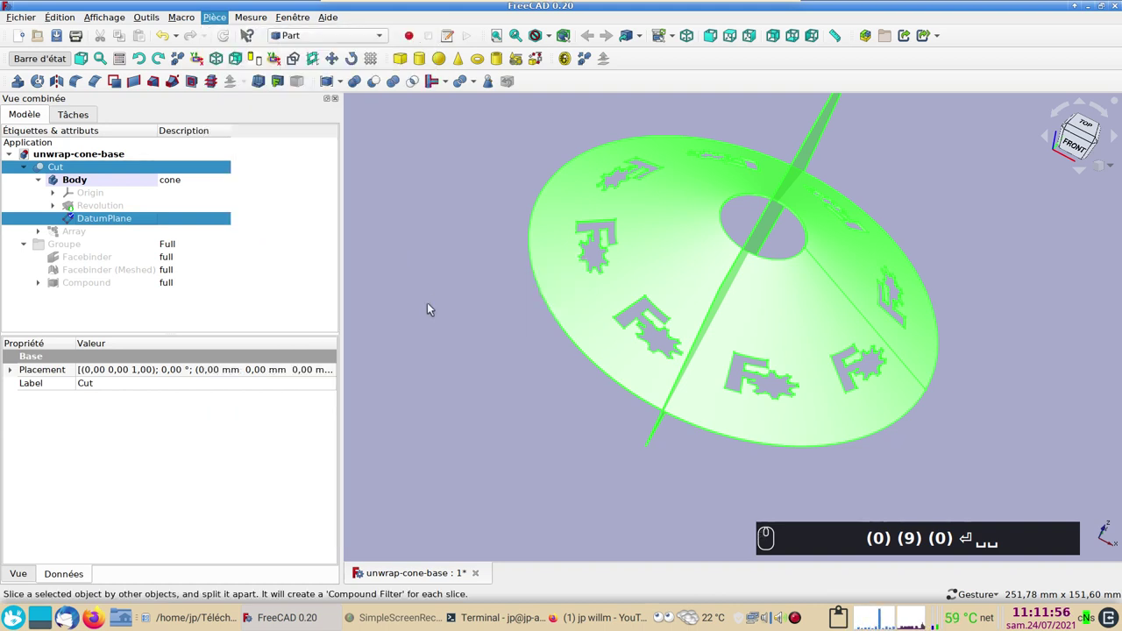
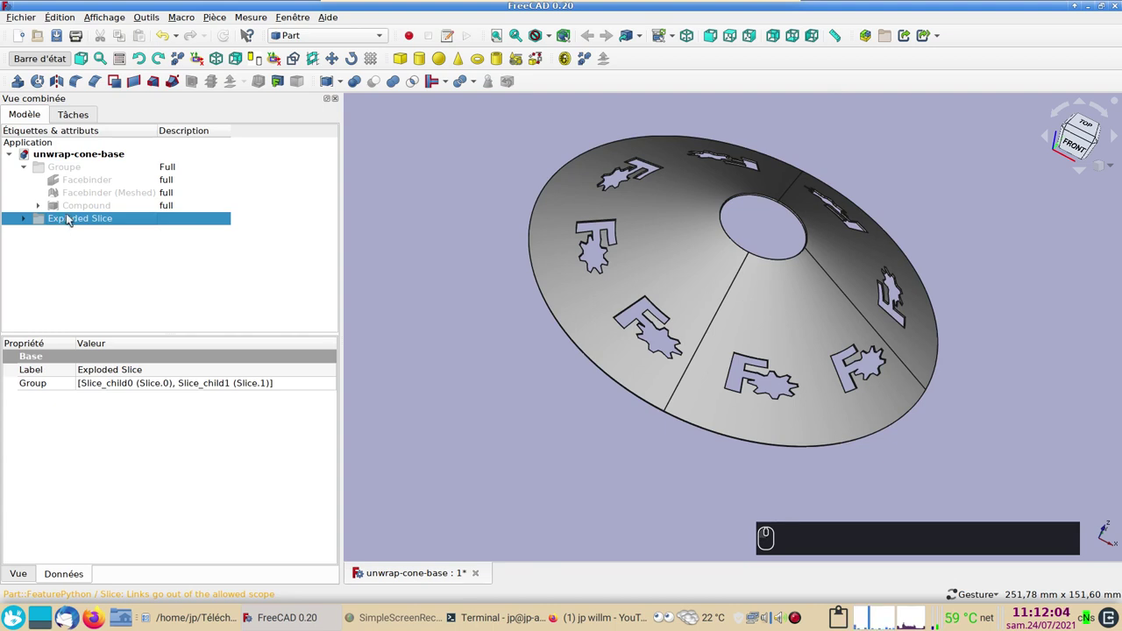
Step: Expand Exploded Slice and relabel its halves Slice.0-d (right) and Slice.1-g (left)
click(32, 224)
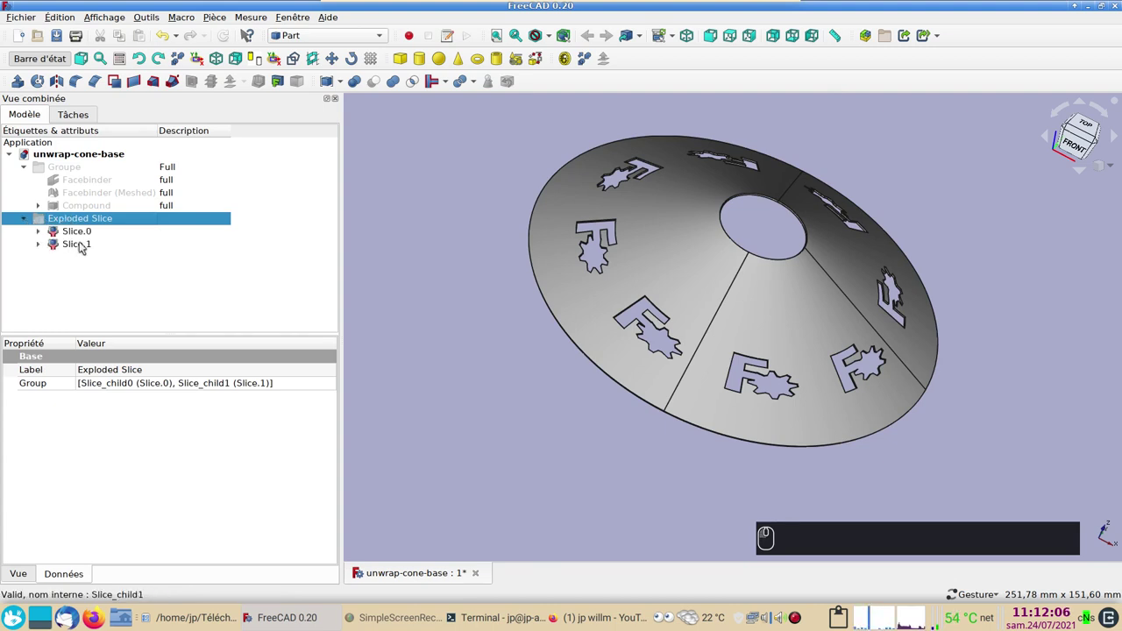
click(86, 246)
key(space)
click(86, 246)
click(80, 231)
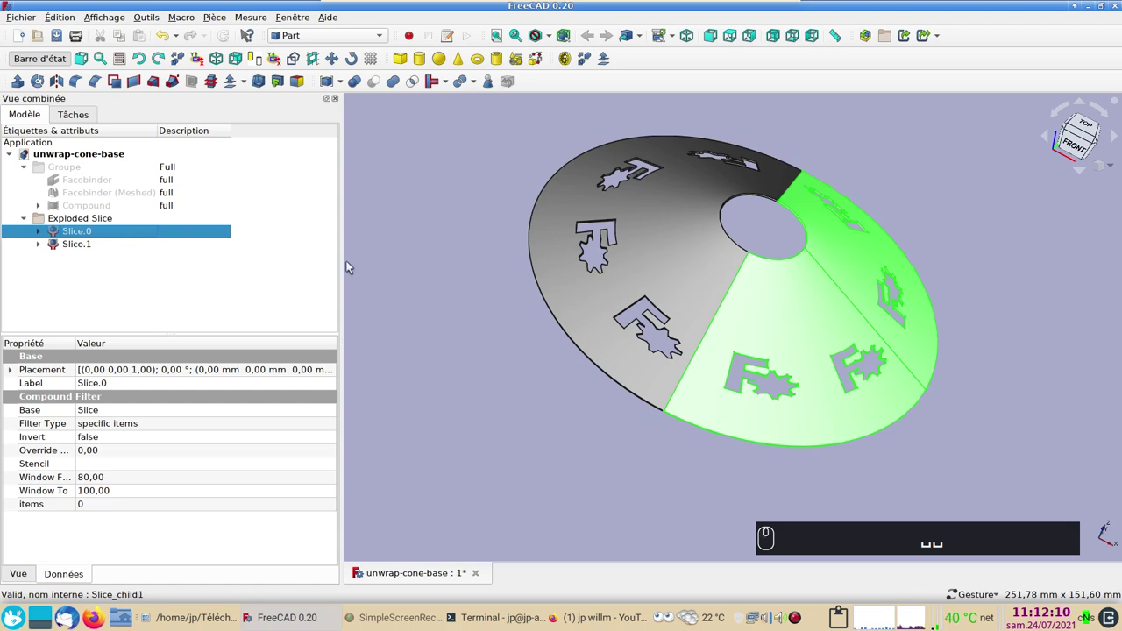
text((2))
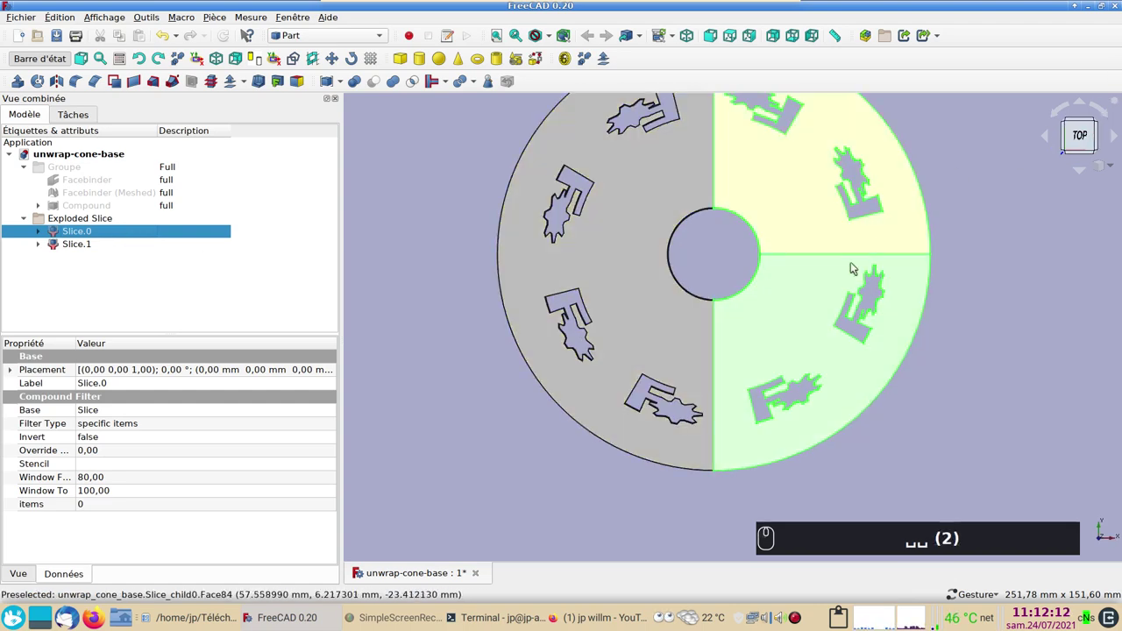
drag(95, 248, 597, 284)
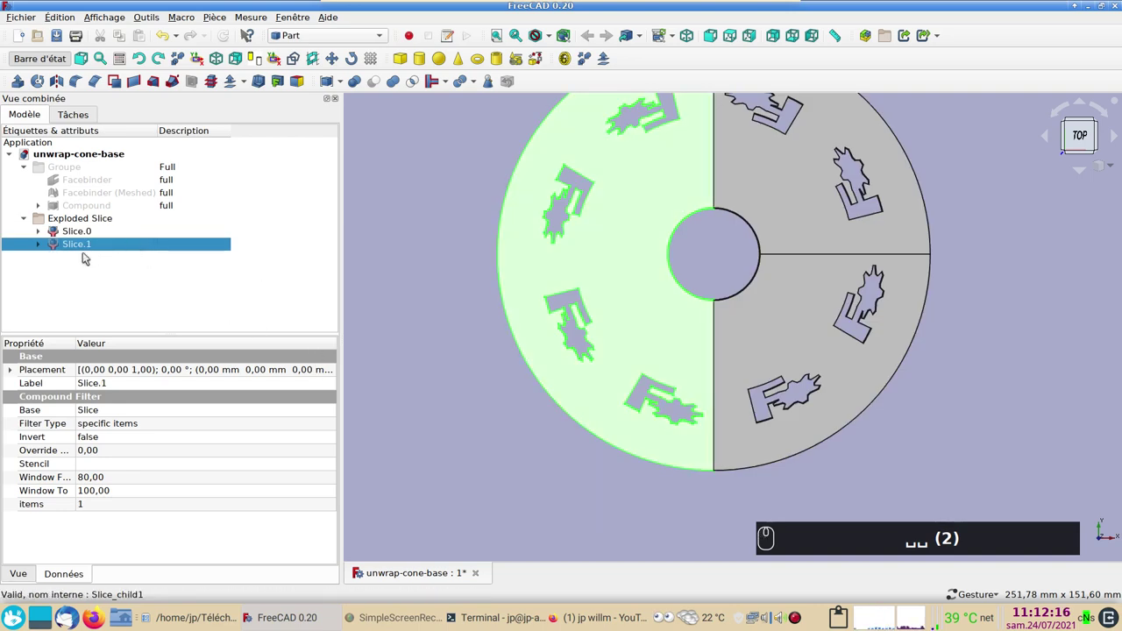
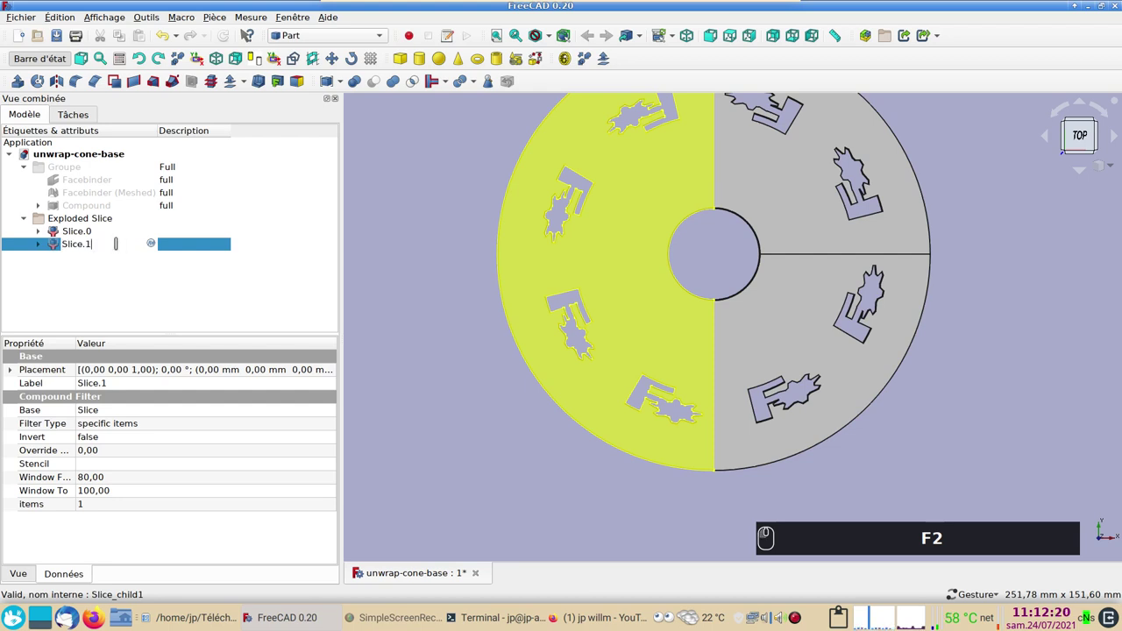
key(F2)
text(_)
key(Return)
Step: Select the left cone half in the 3D view and orbit to an oblique view
drag(92, 236, 107, 183)
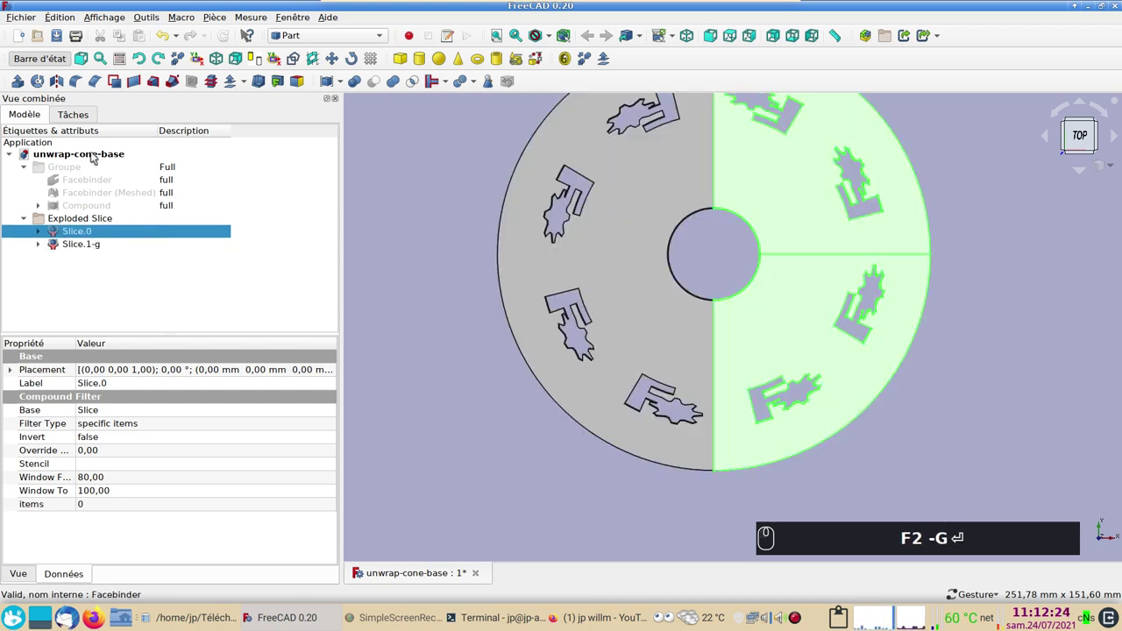
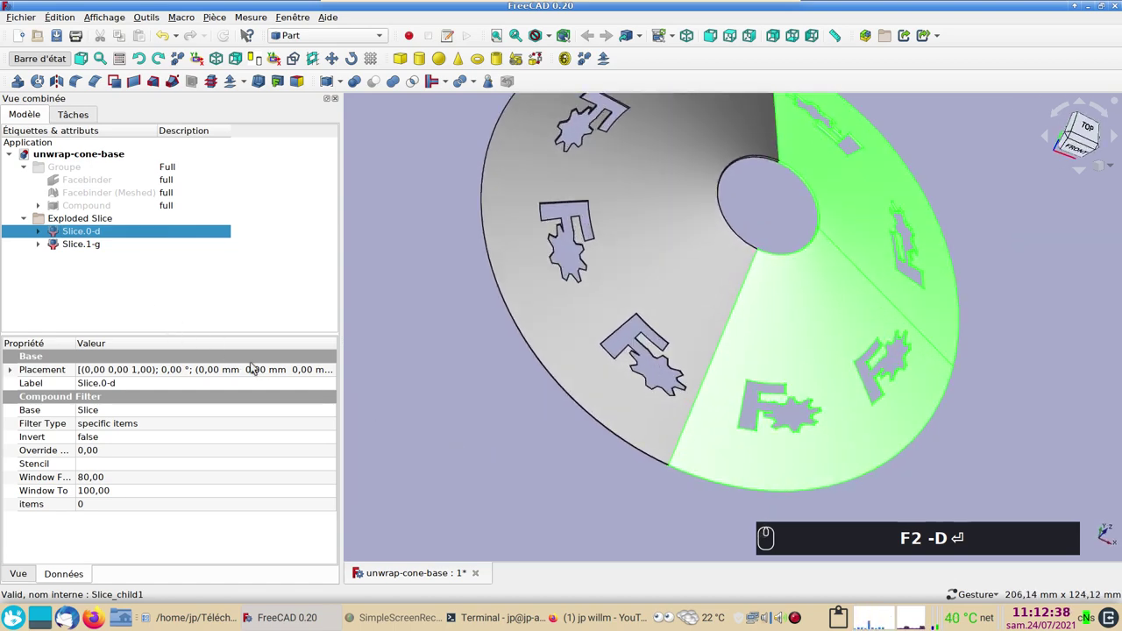
drag(391, 392, 251, 321)
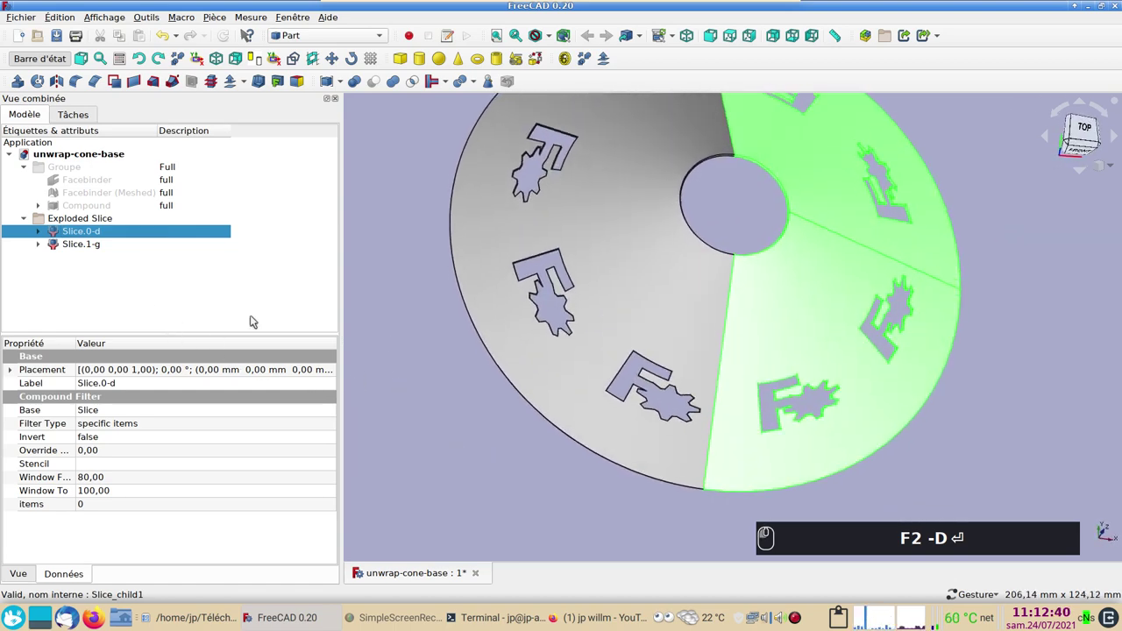
click(433, 402)
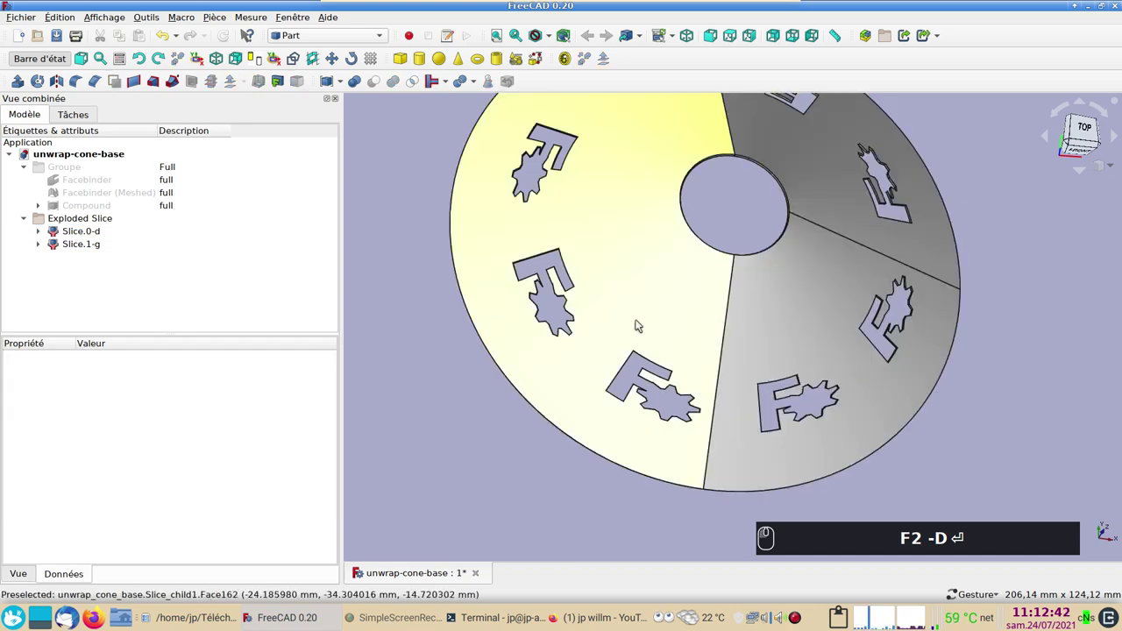
click(643, 322)
click(454, 438)
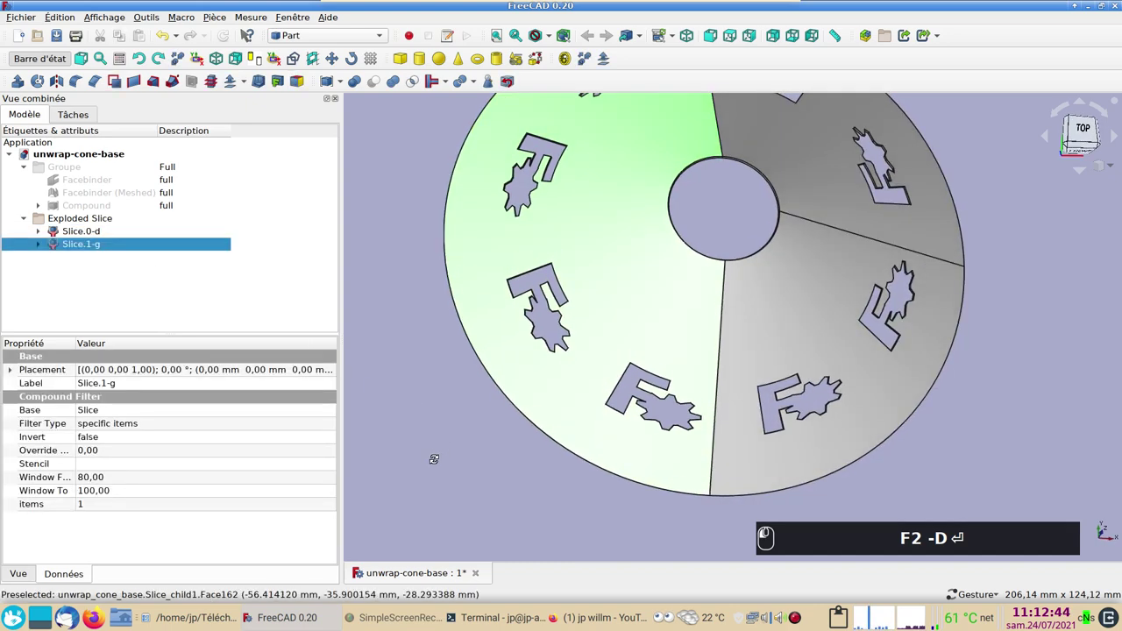
drag(479, 524, 572, 496)
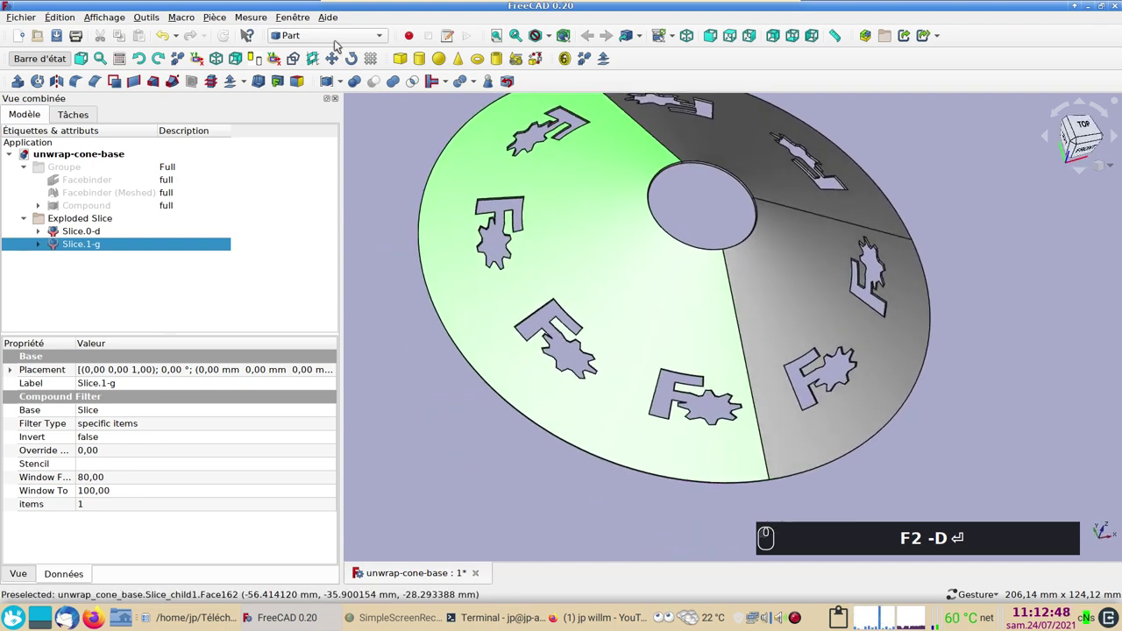
Step: In Draft, make a Facebinder from the left half's face and label it Facebinder001-g
click(342, 44)
click(329, 29)
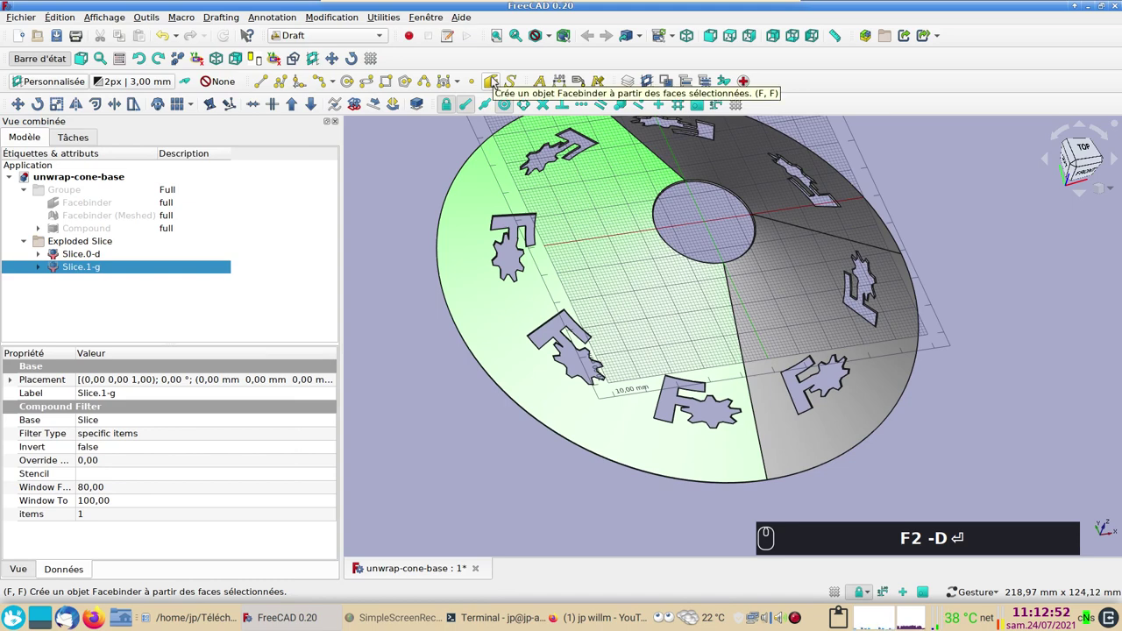
drag(497, 80, 240, 252)
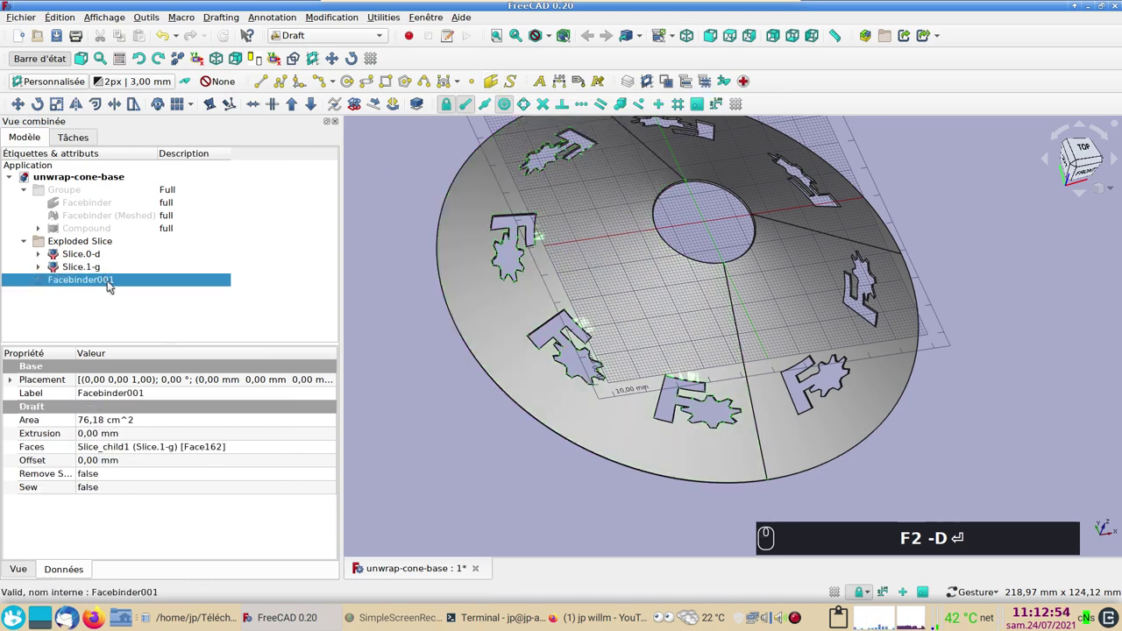
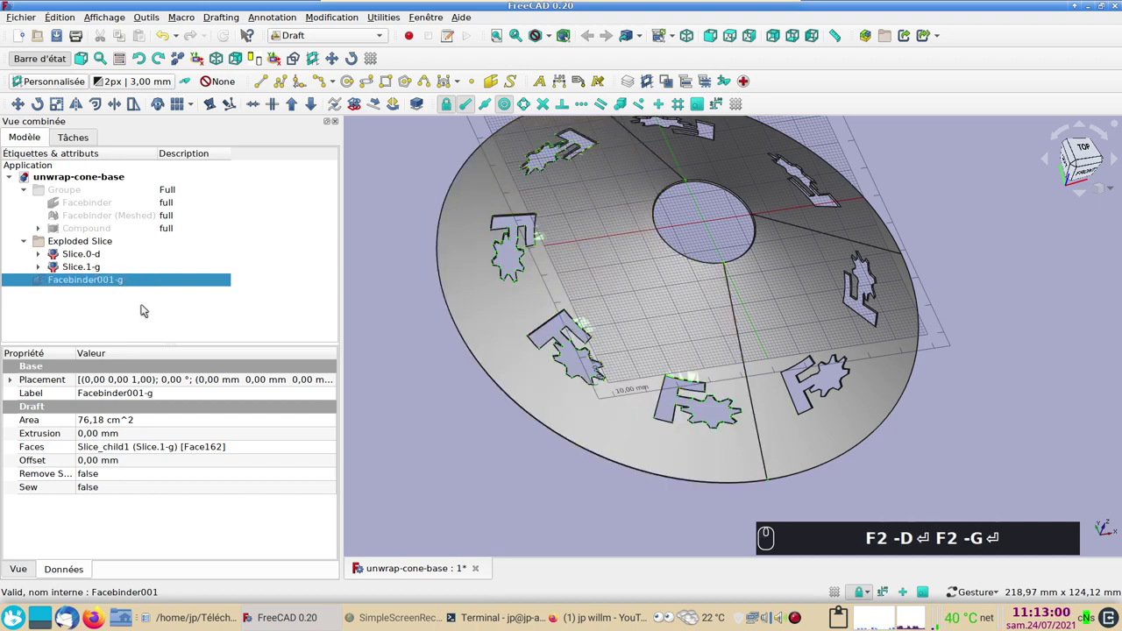
click(147, 308)
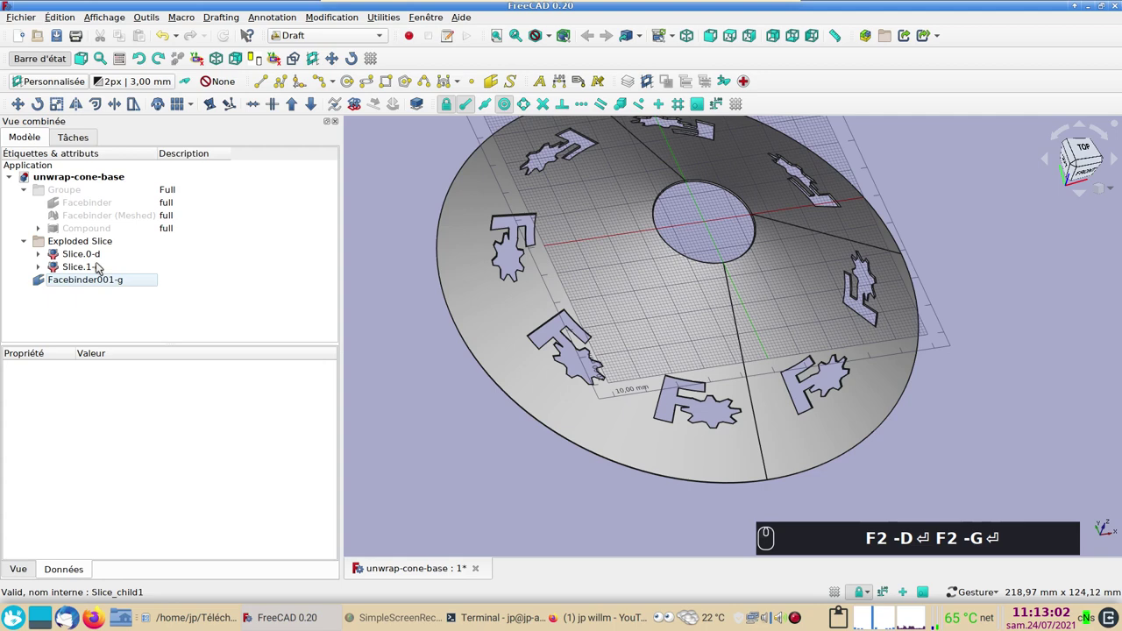
click(101, 267)
text(-g)
key(space)
click(102, 266)
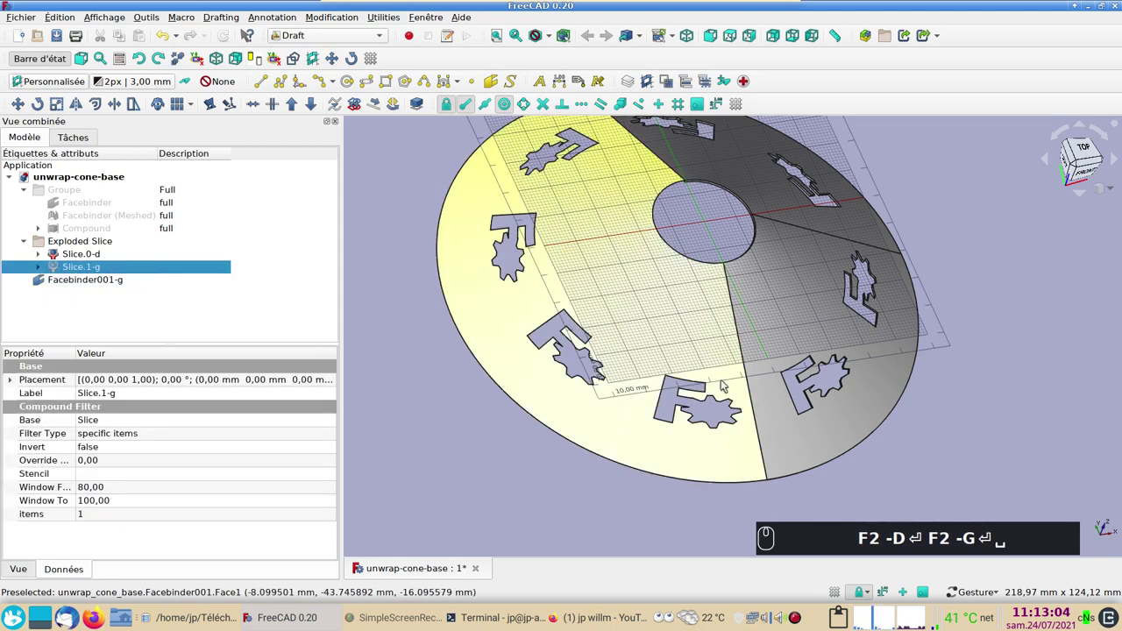
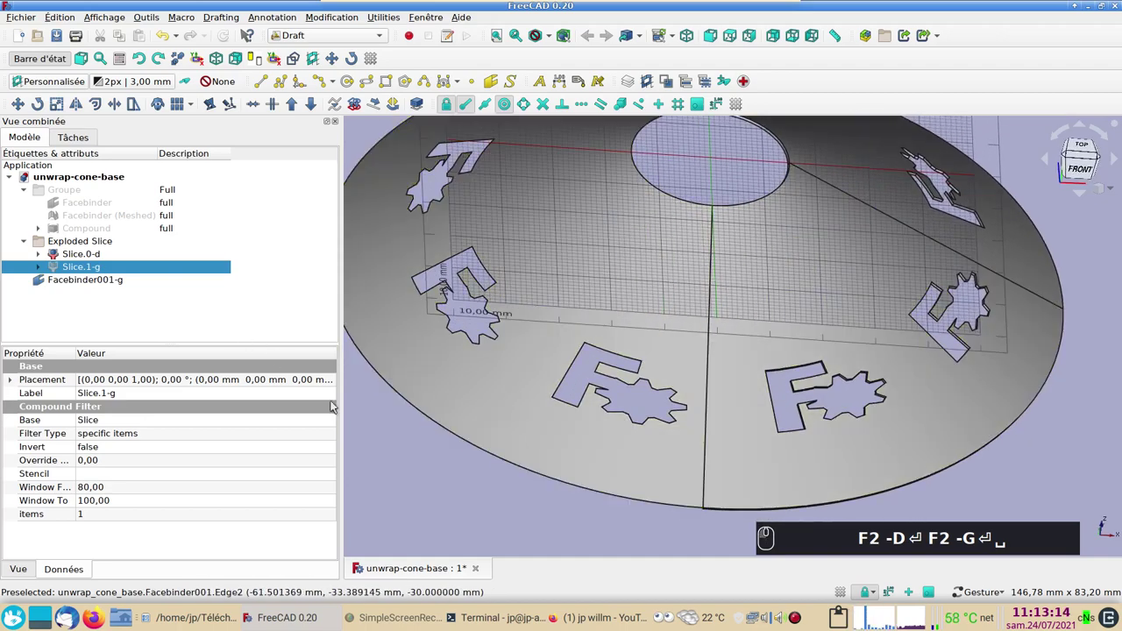
Step: Make a one-face facebinder of the right half, then undo the rename and delete it
click(397, 481)
click(847, 481)
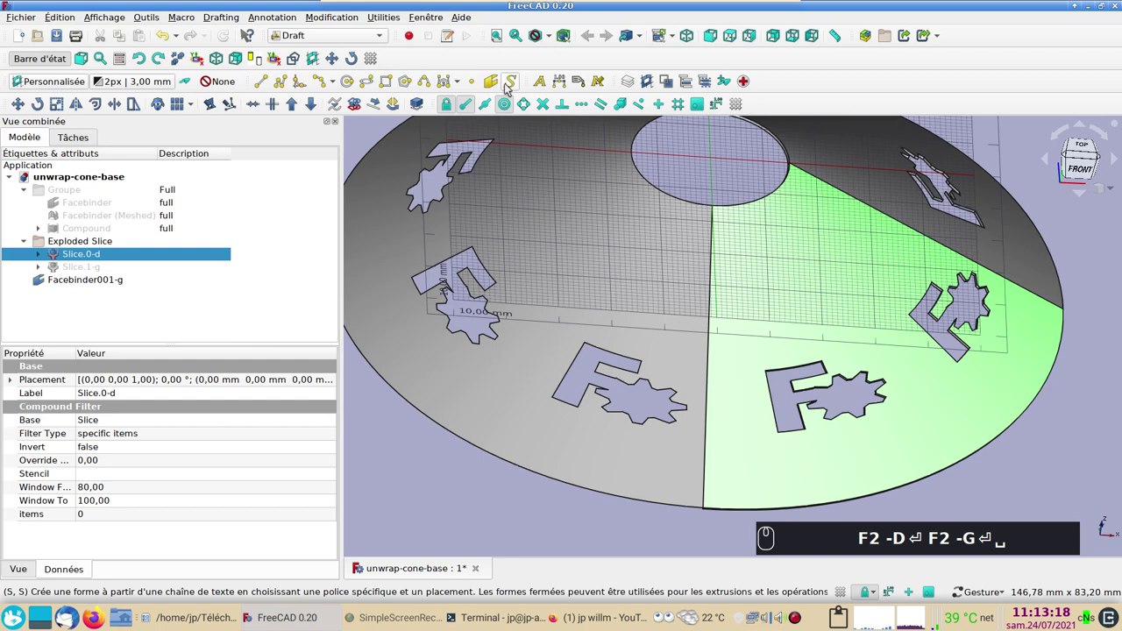
click(502, 88)
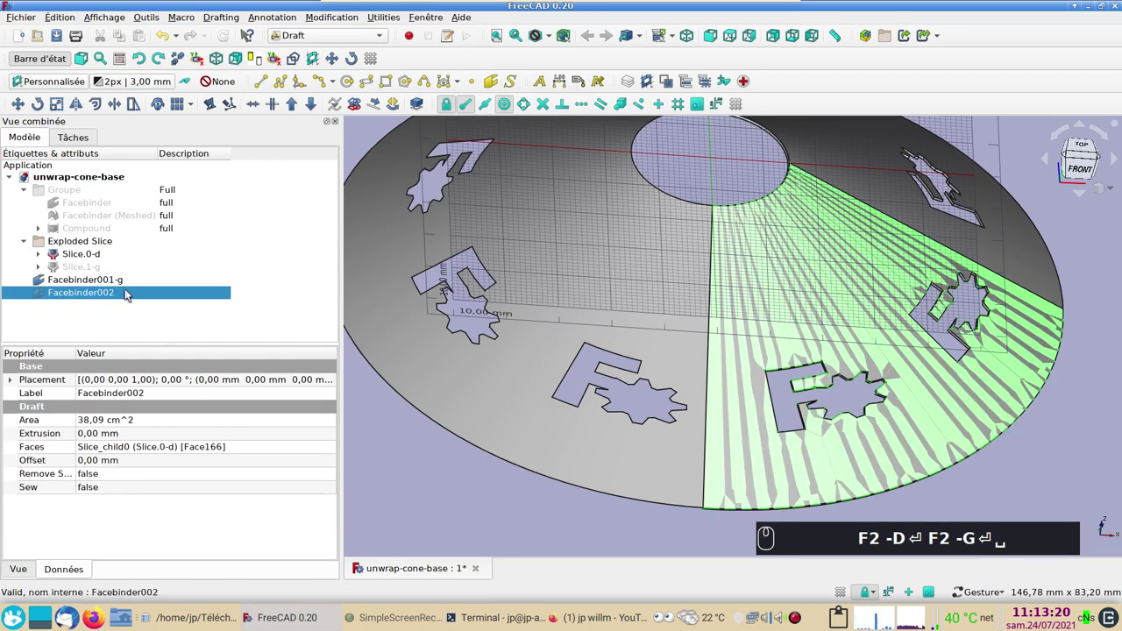
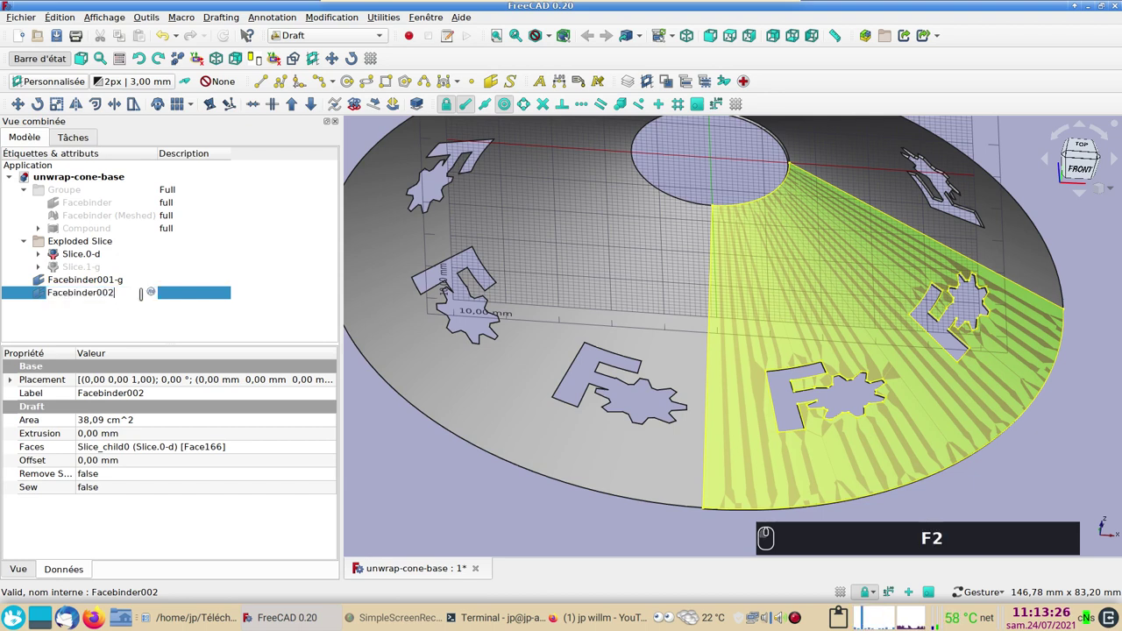
key(-)
key(d)
key(Return)
click(91, 255)
key(space)
click(92, 256)
text(F2 -D⏎␣)
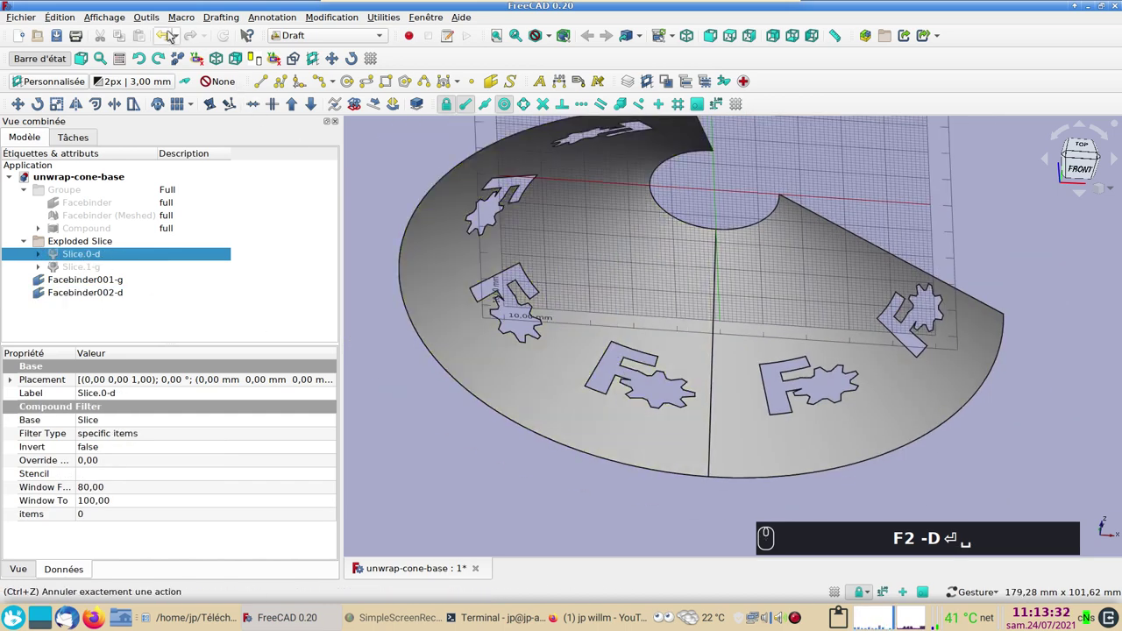
drag(175, 35, 133, 236)
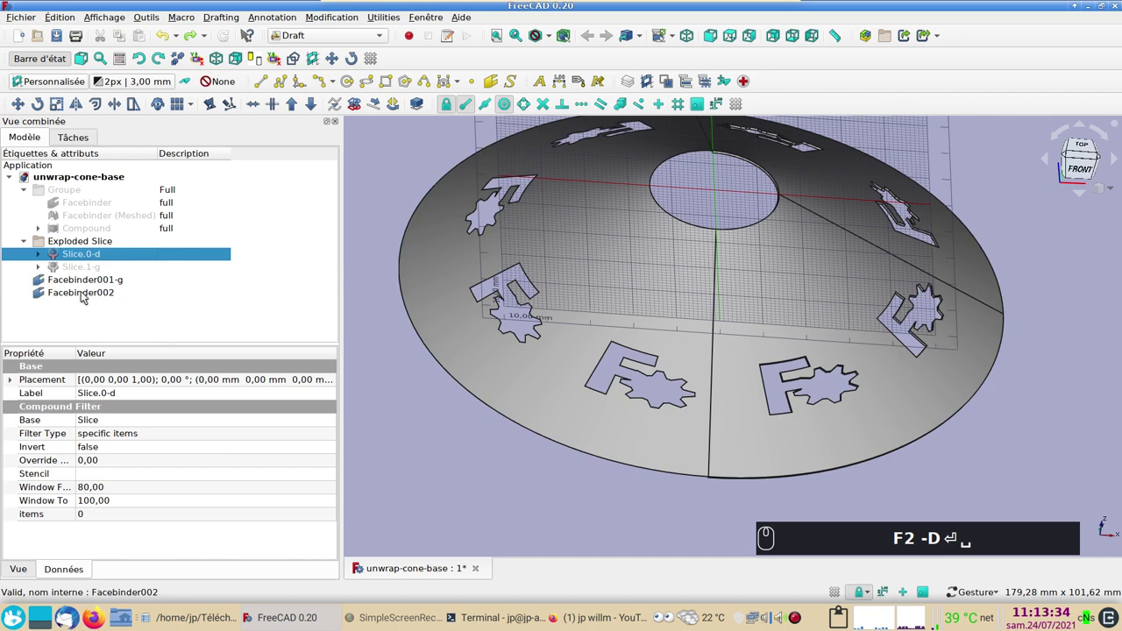
click(82, 297)
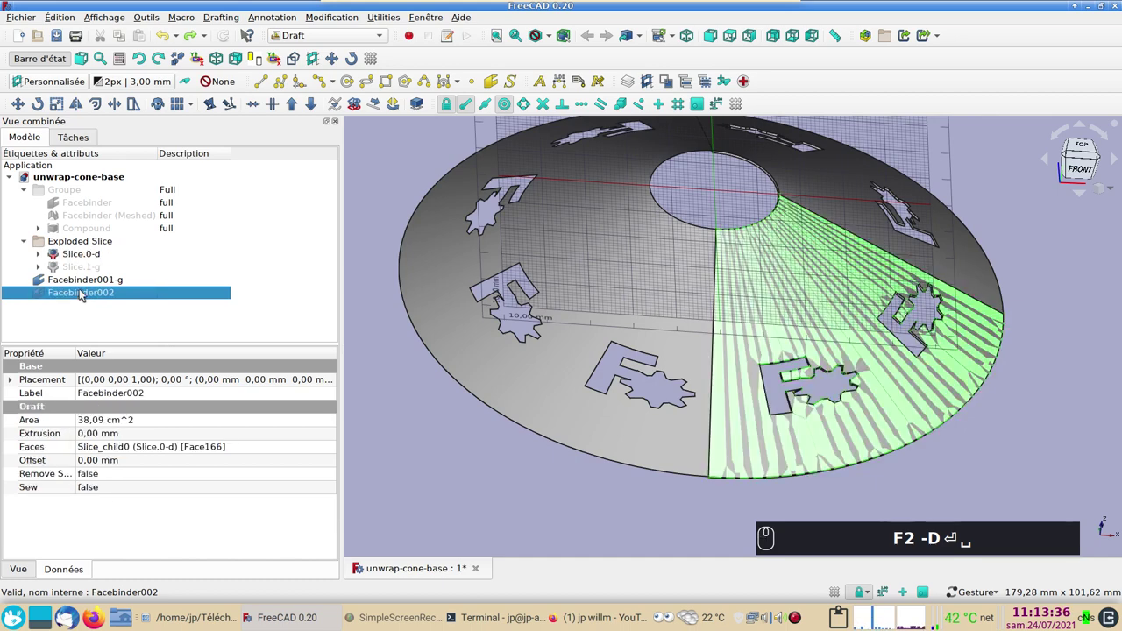
key(Delete)
Step: Make a facebinder from both right-half faces, hide Slice.0-d, and label it Facebinder002-d
click(782, 314)
click(852, 211)
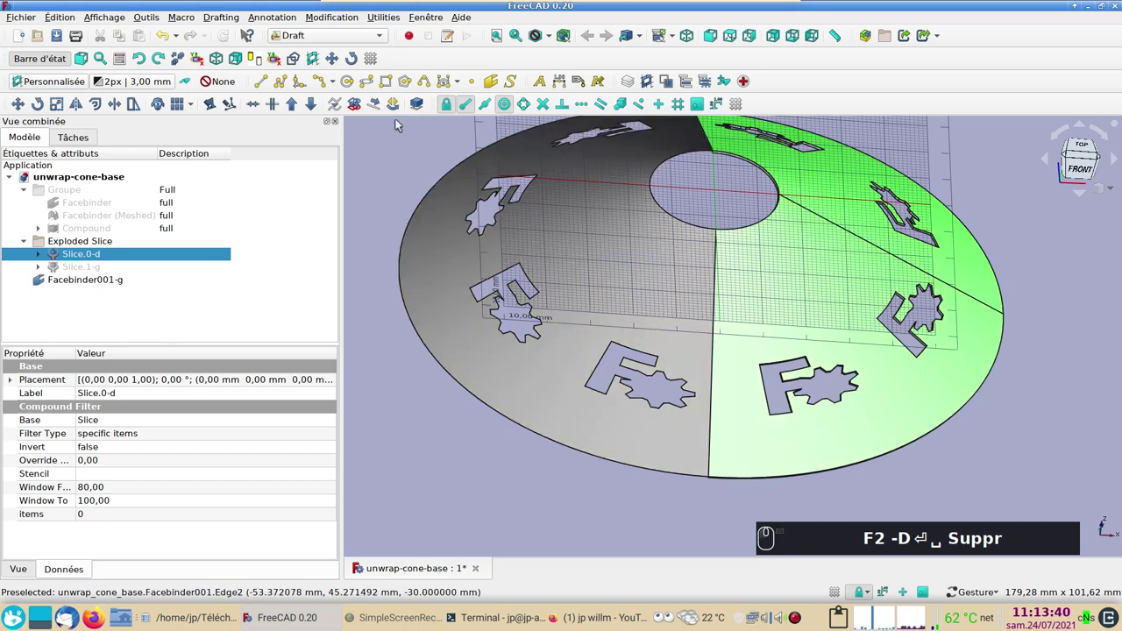
drag(494, 81, 104, 287)
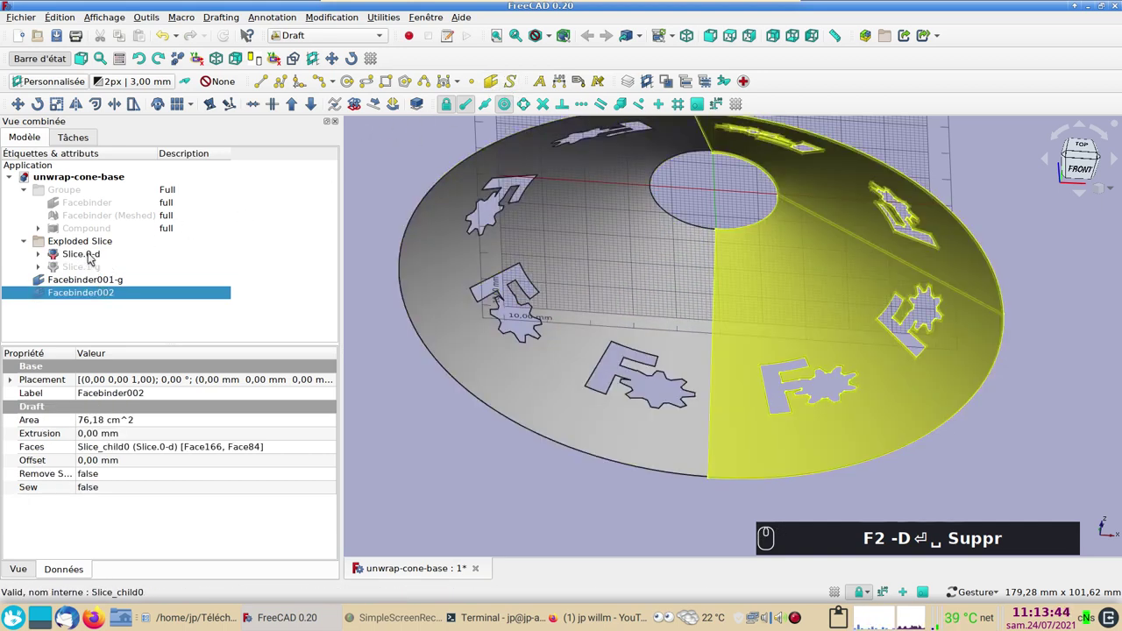
click(96, 258)
key(space)
click(116, 298)
key(space)
key(space)
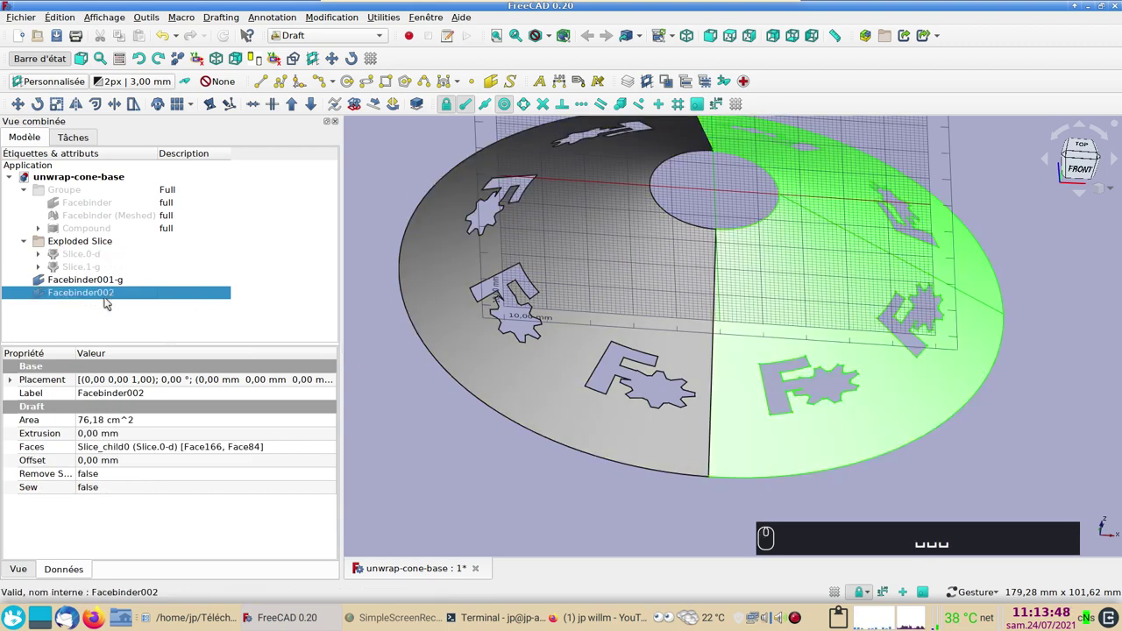
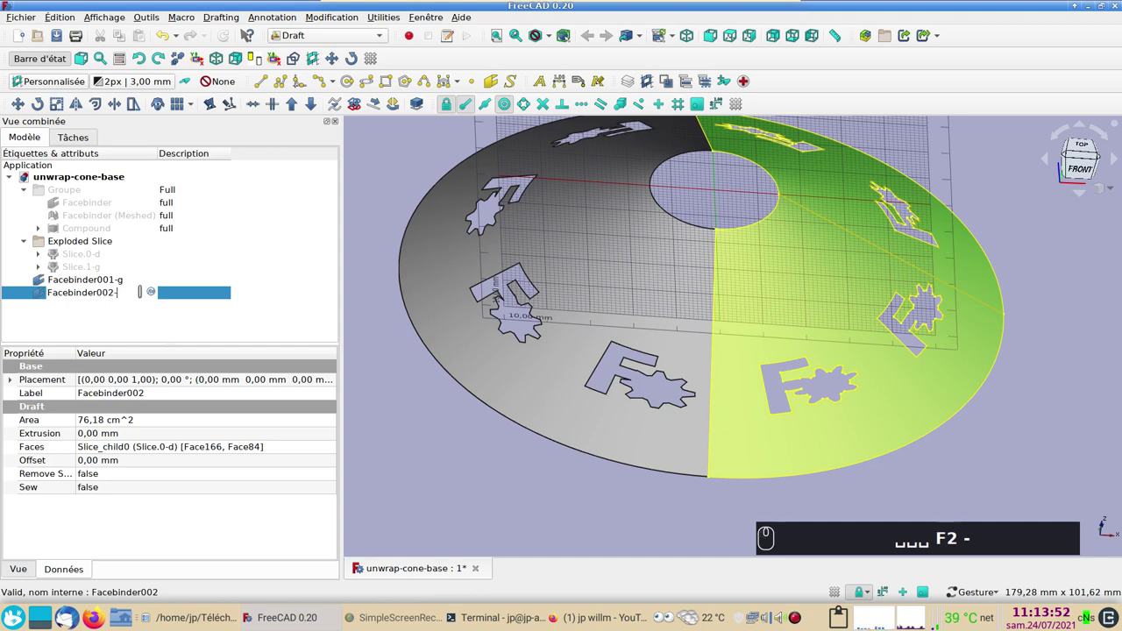
key(d)
key(Return)
scroll(down, 3)
scroll(up, 3)
scroll(down, 3)
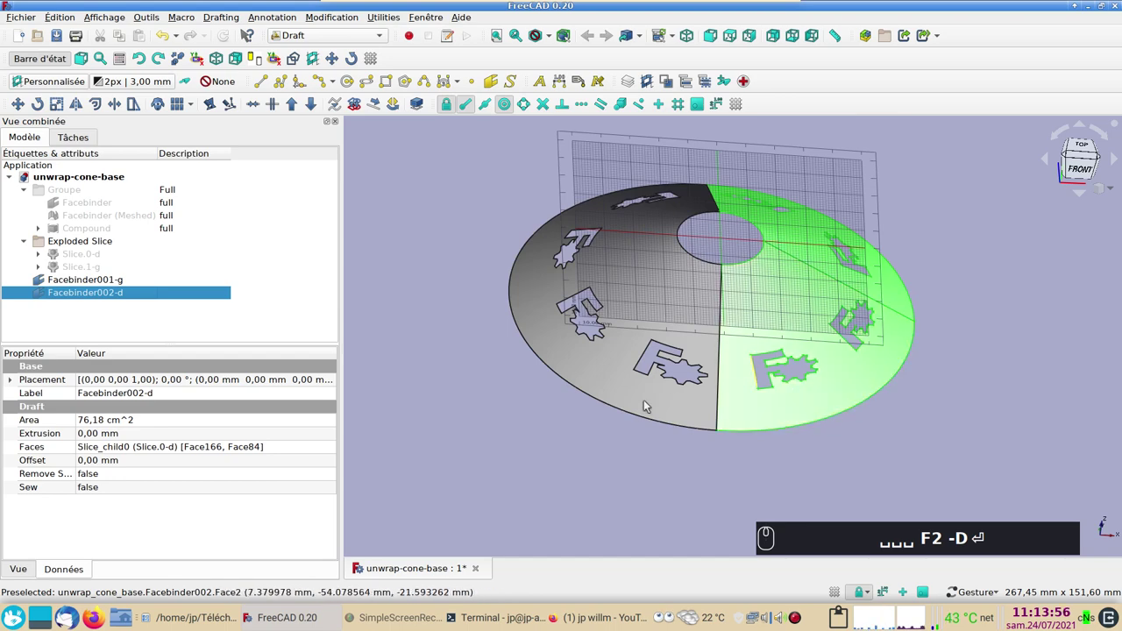
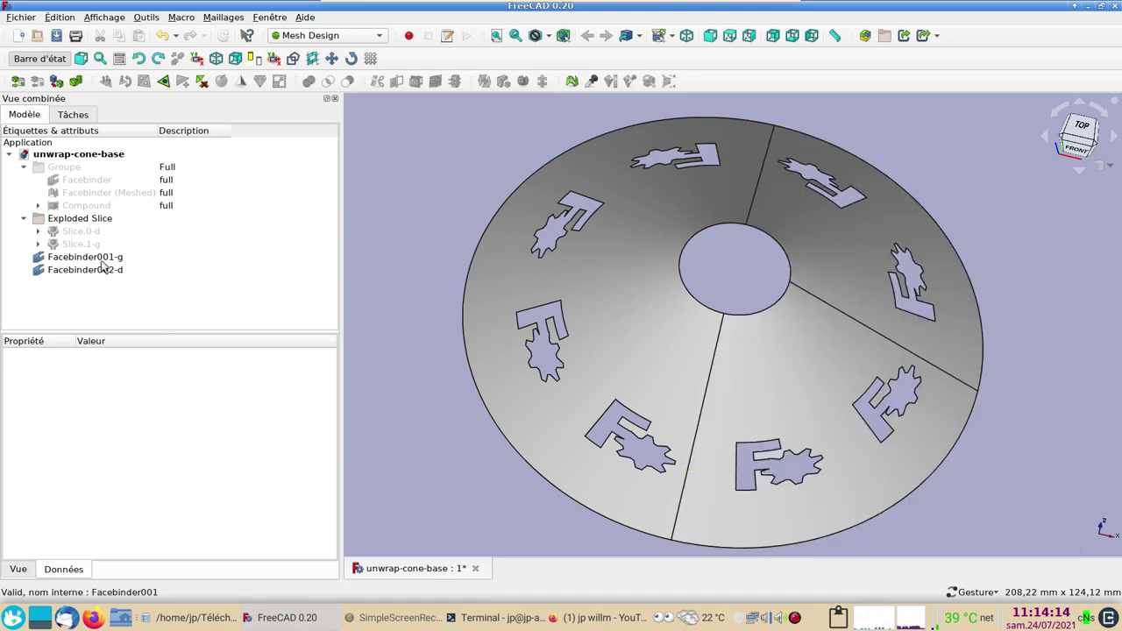
Step: Select Facebinder001-g and start Create mesh from shape, opening its Tessellation options
click(106, 256)
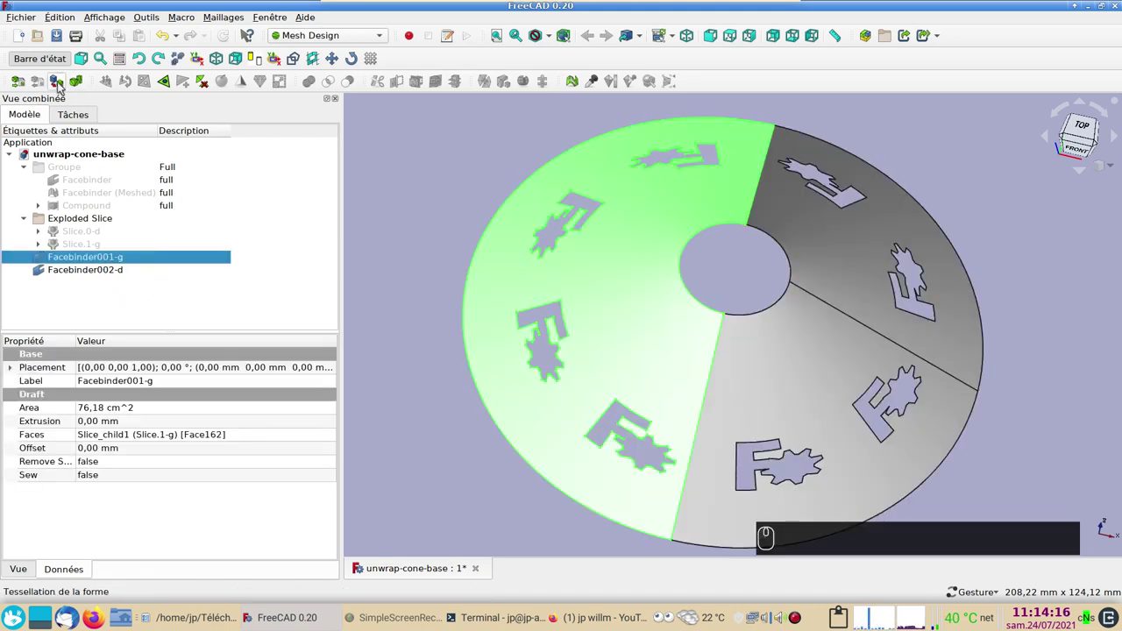
click(63, 86)
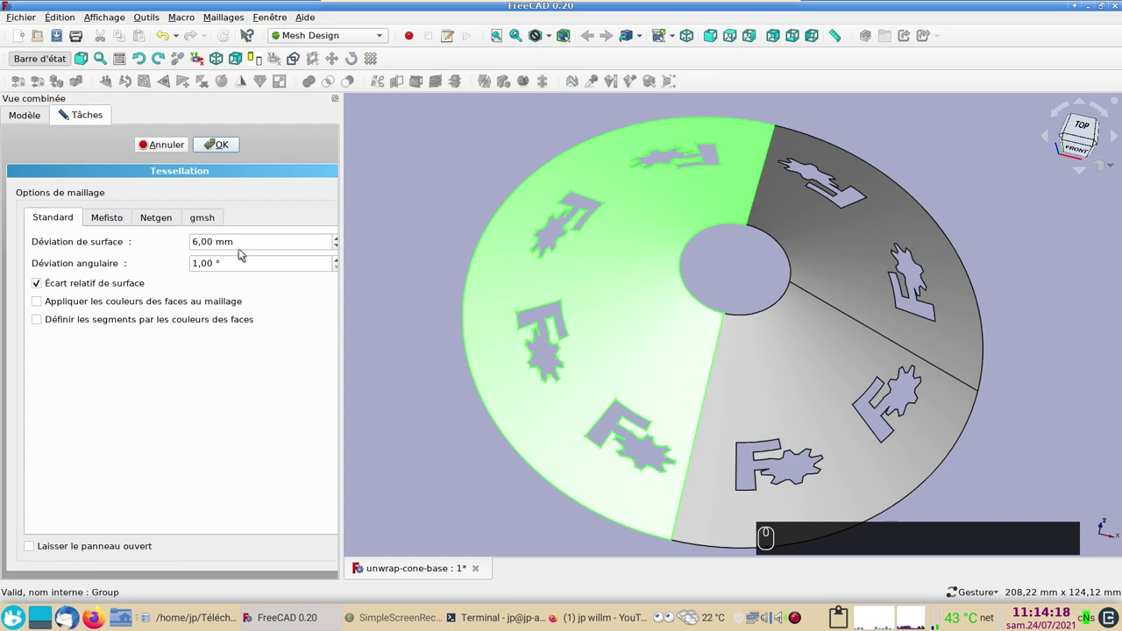
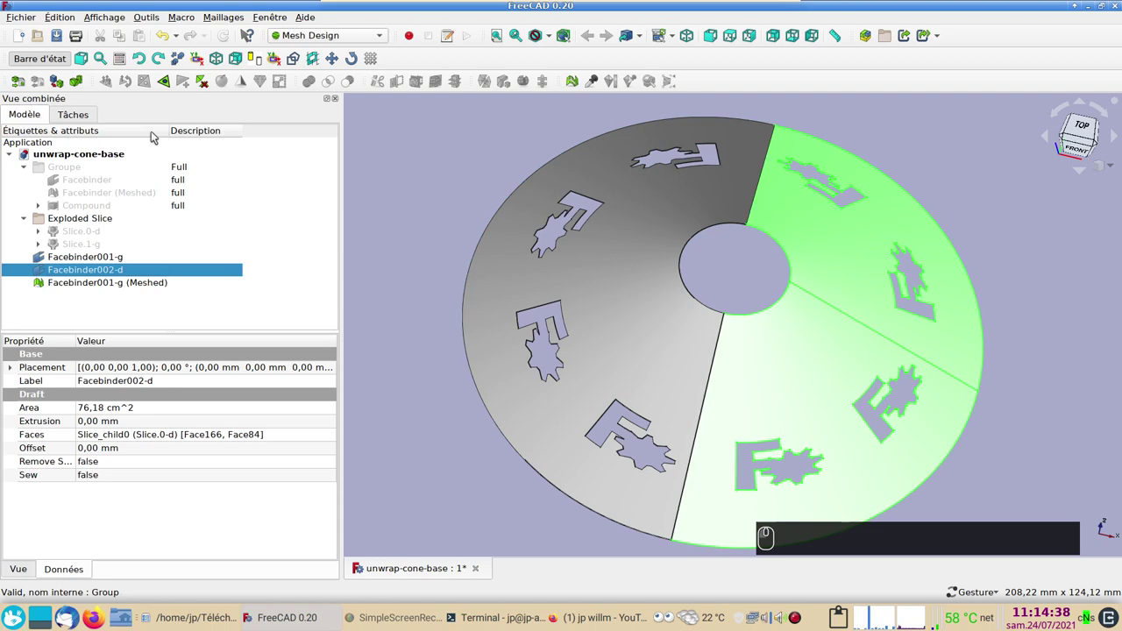
Step: Mesh the Facebinder002-d face binder with the default tessellation settings
click(64, 83)
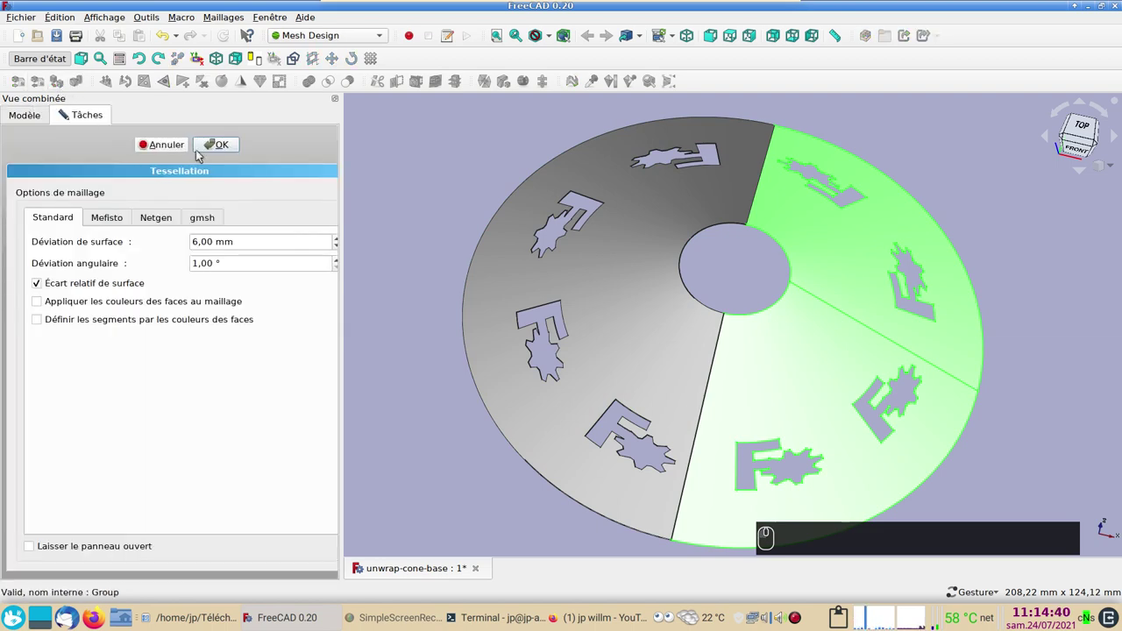
click(207, 145)
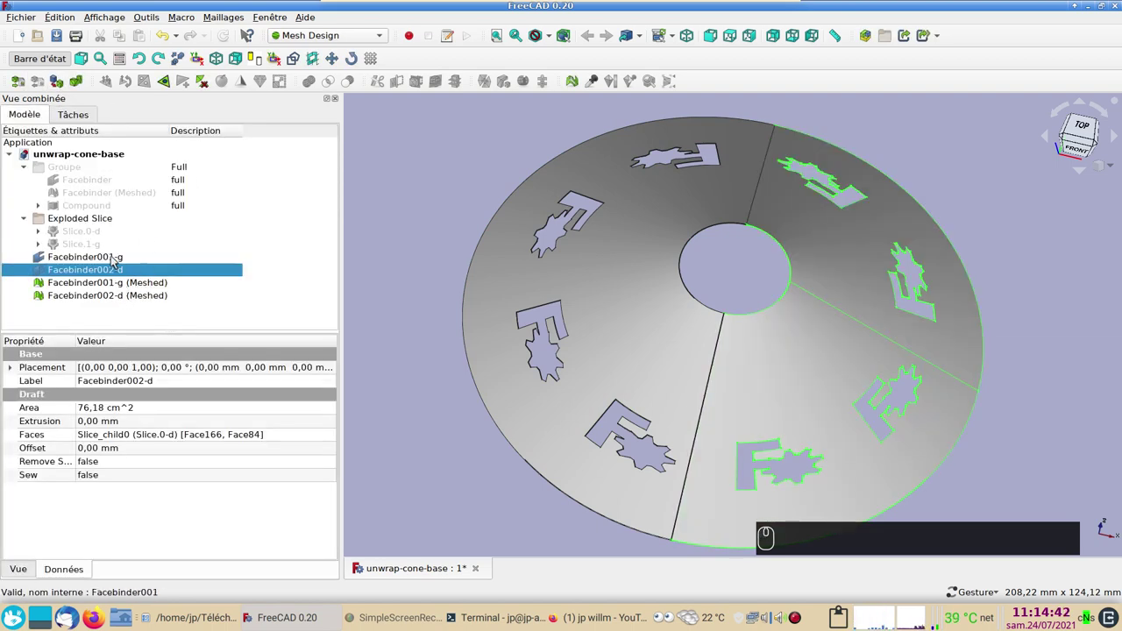
Step: Hide both original face binders so only the two meshed halves remain visible
click(116, 259)
key(space)
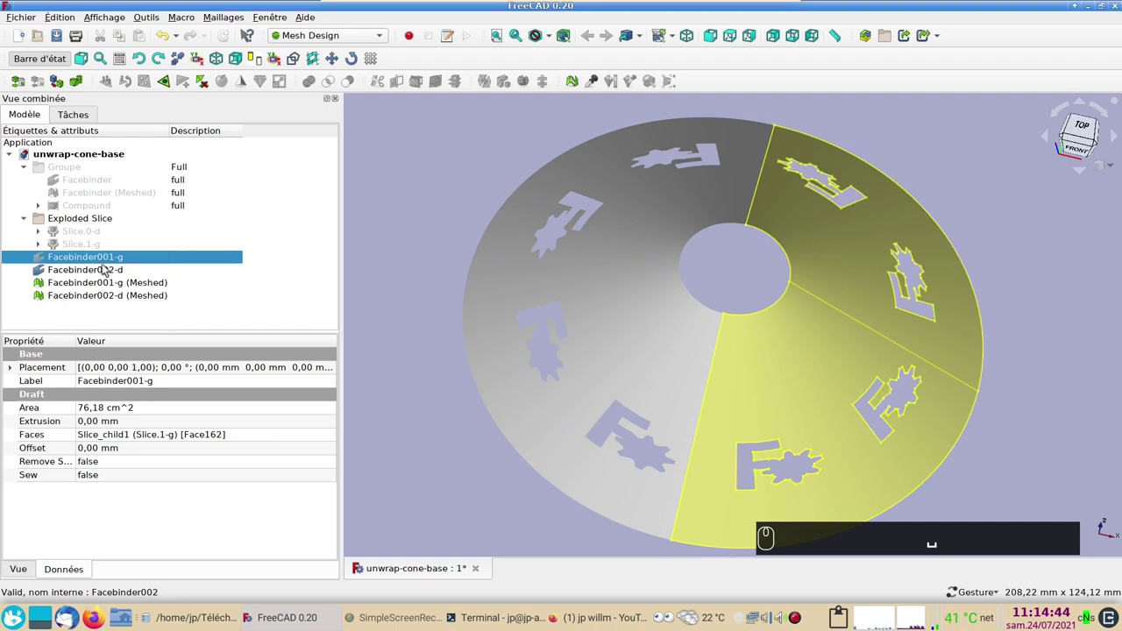
click(110, 272)
click(119, 284)
drag(120, 295, 176, 312)
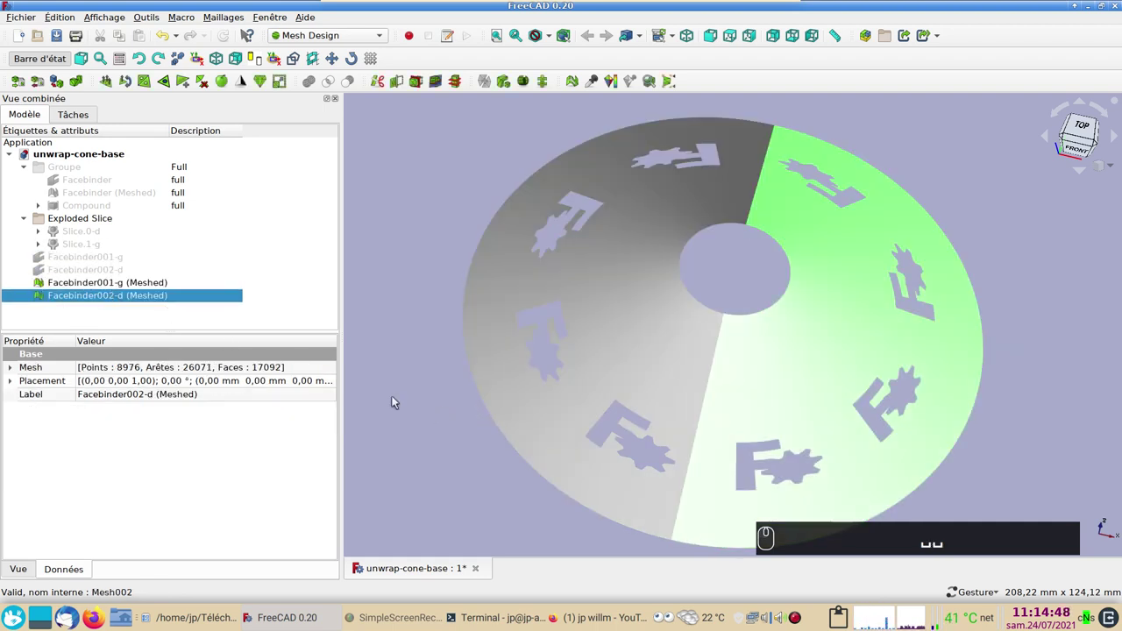
text(␣␣2_)
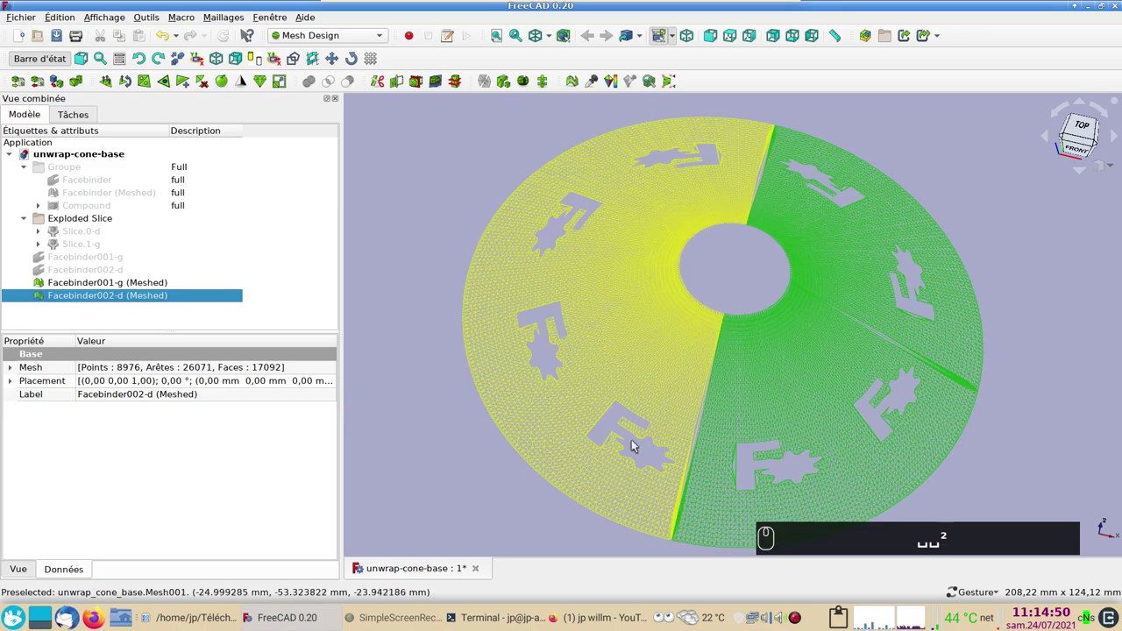
key(BackSpace)
scroll(up, 3)
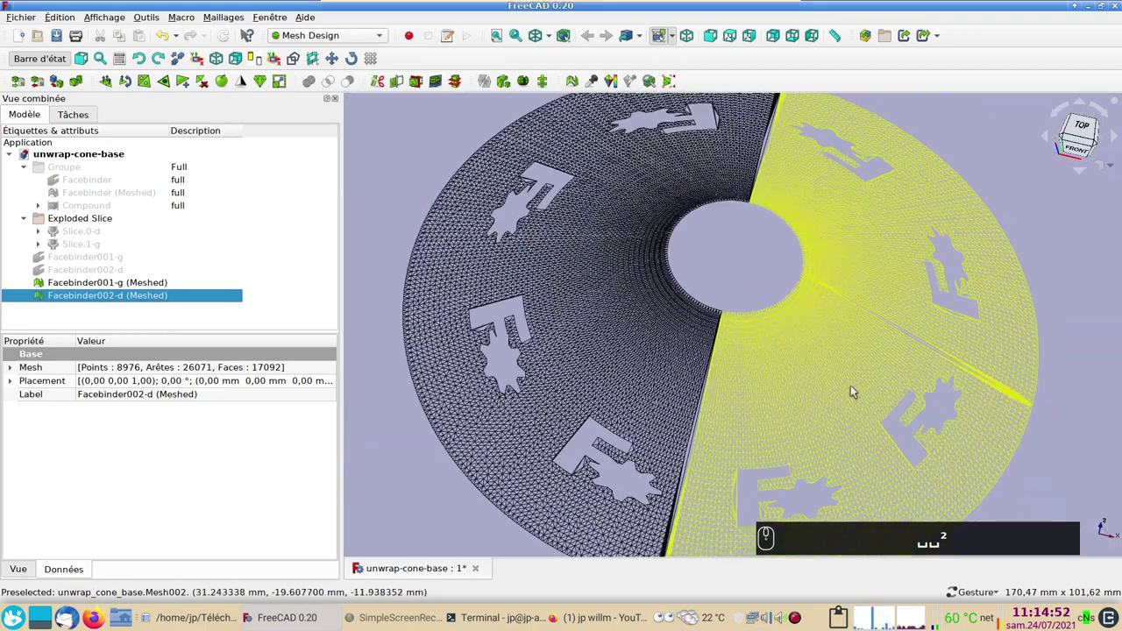
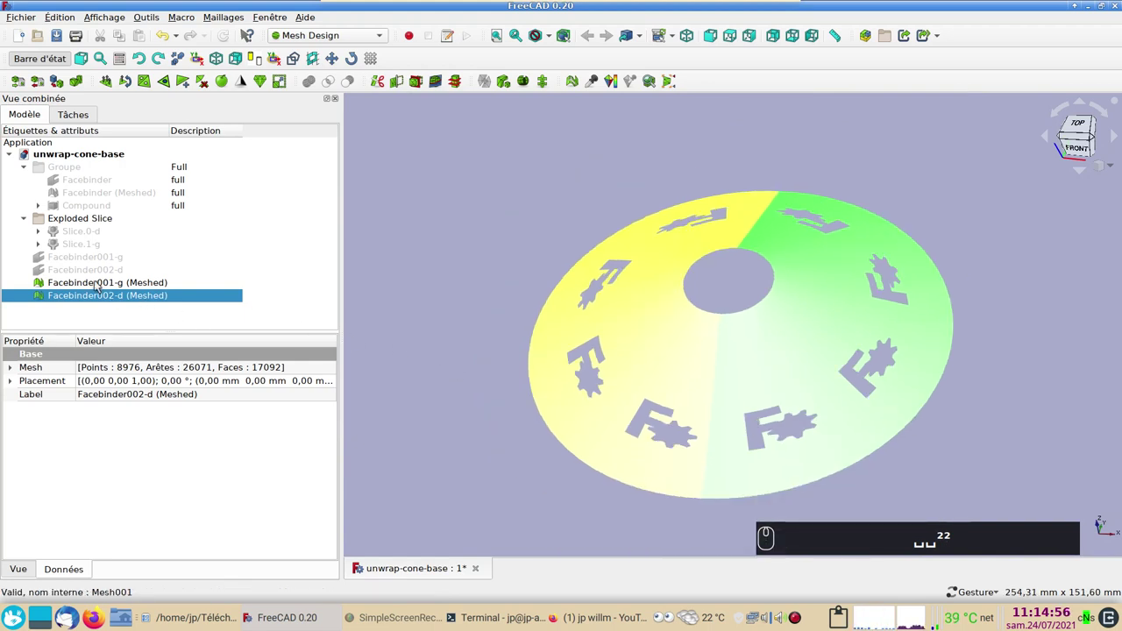
drag(101, 284, 340, 226)
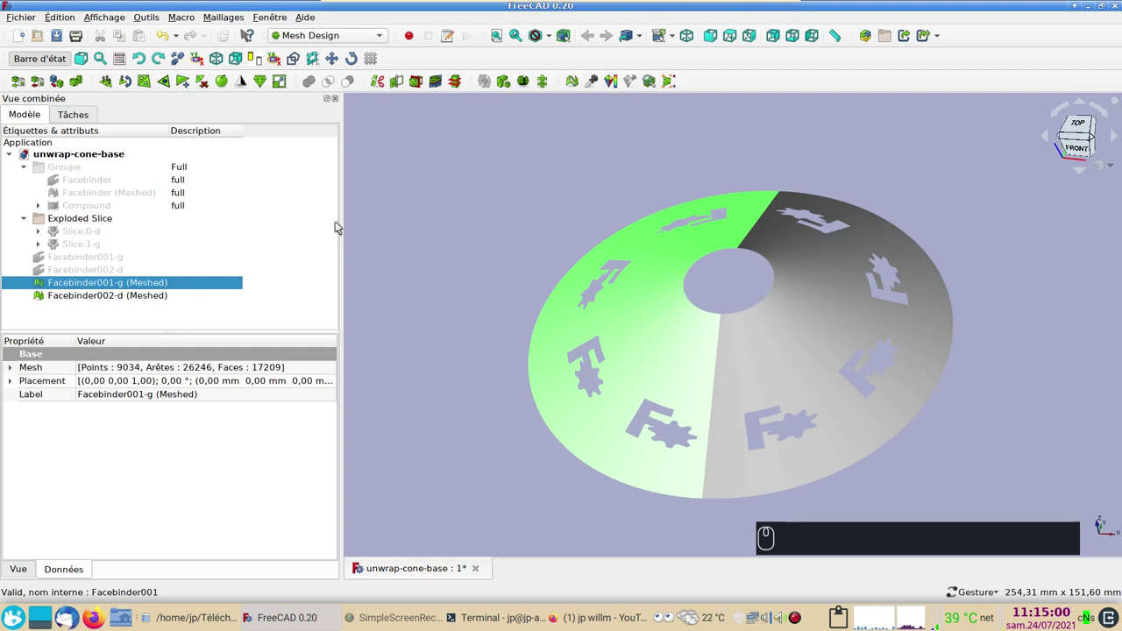
Step: Unwrap the Facebinder001-g mesh into flat outlines laid out beside the ring
click(234, 20)
click(287, 391)
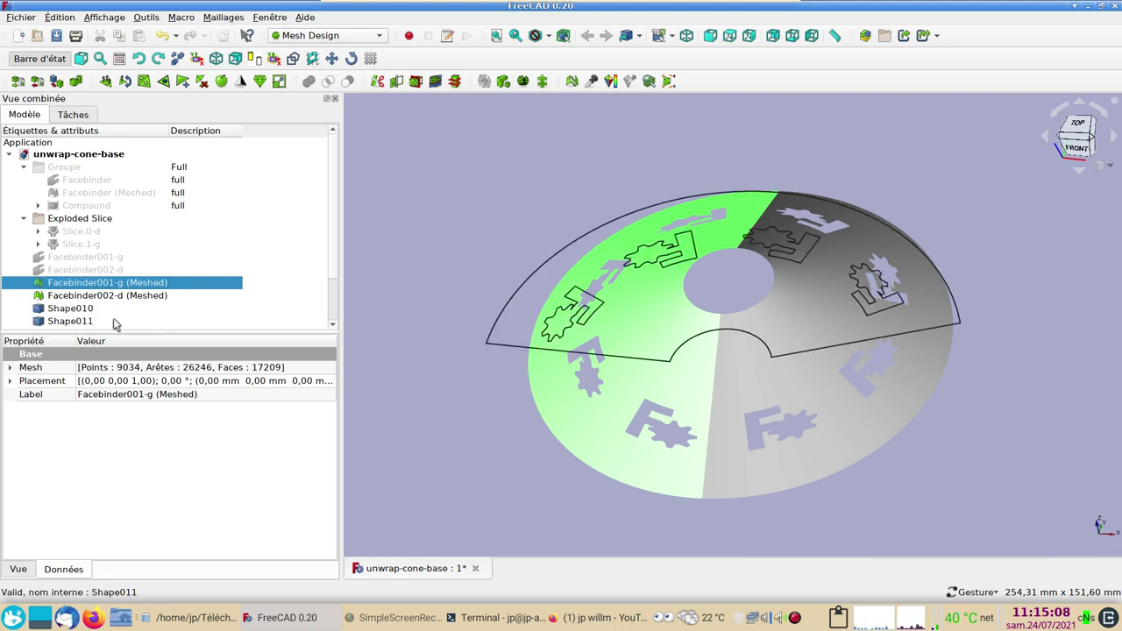
scroll(down, 3)
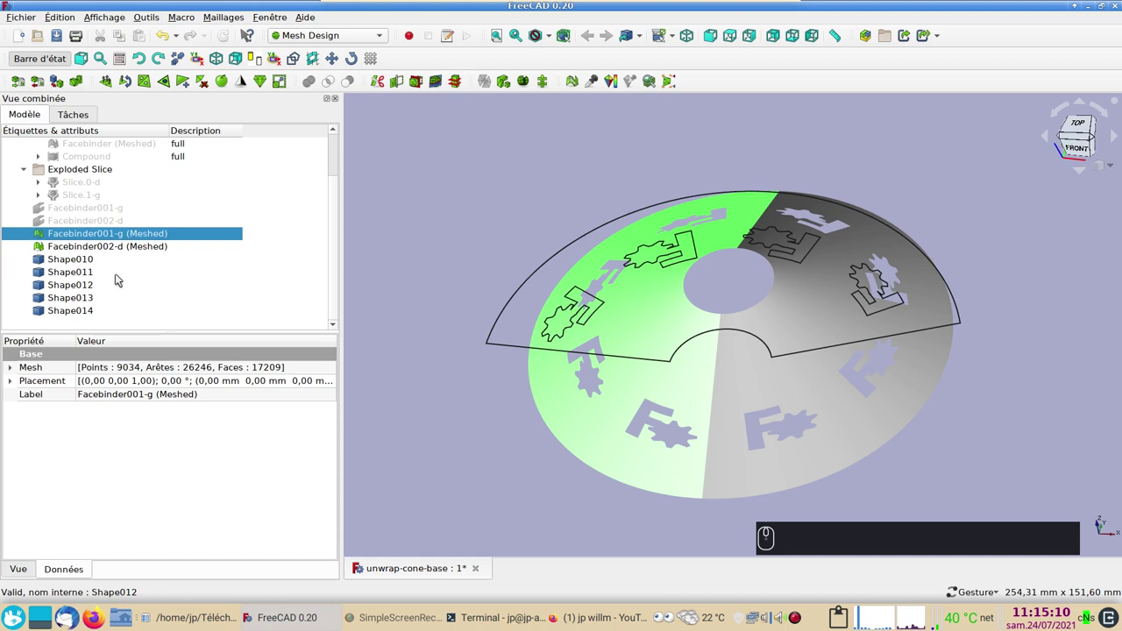
Step: Select the outlines Shape010 to Shape014 and move to the Part workbench's compound tools
click(99, 258)
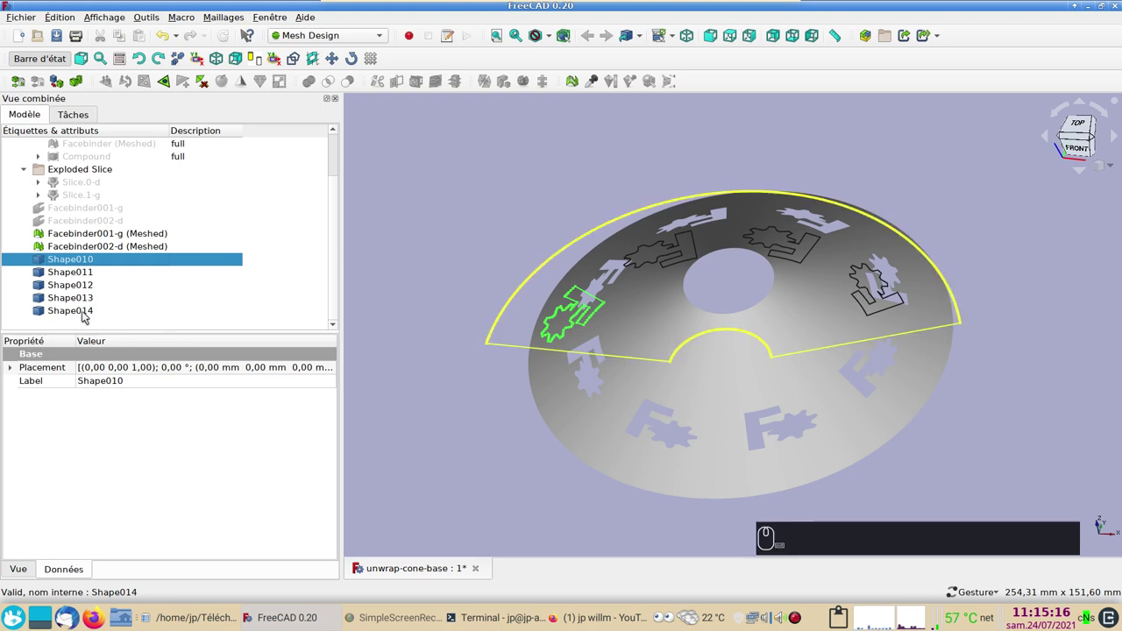
click(88, 315)
click(340, 36)
click(337, 30)
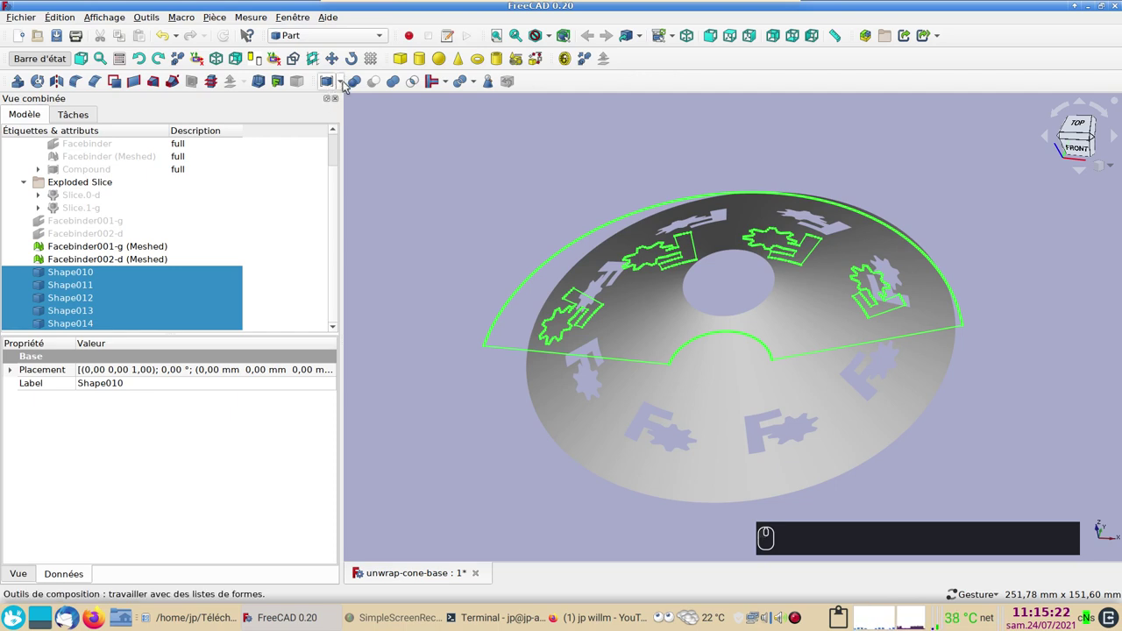
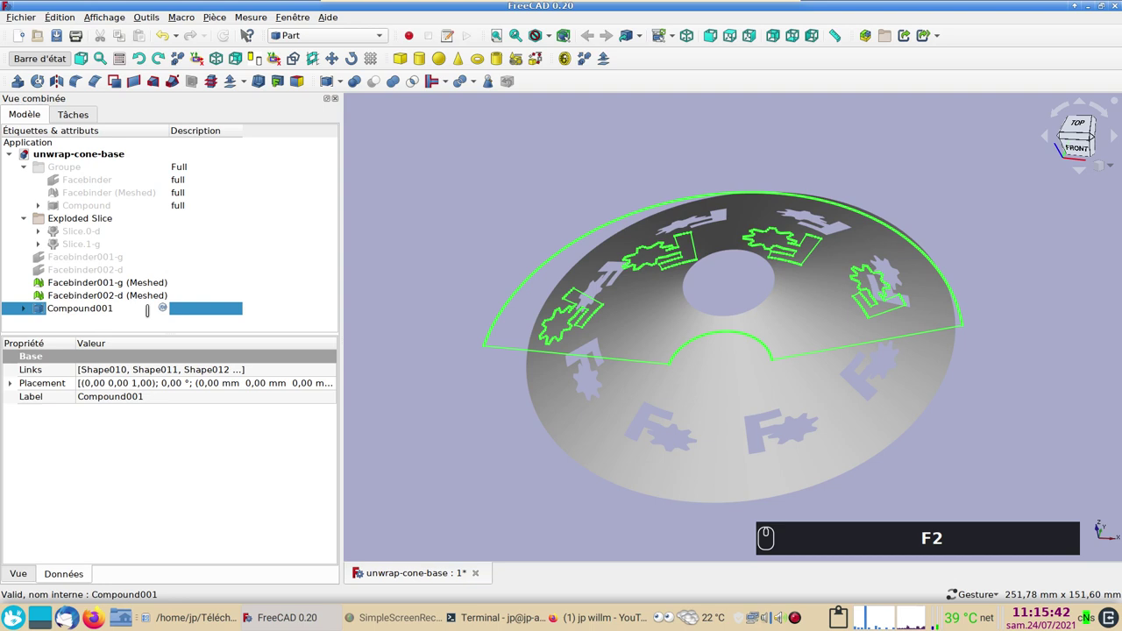
Step: Rename the new compound of Shape010–Shape014 to Compound001-g
key(-)
key(g)
key(Return)
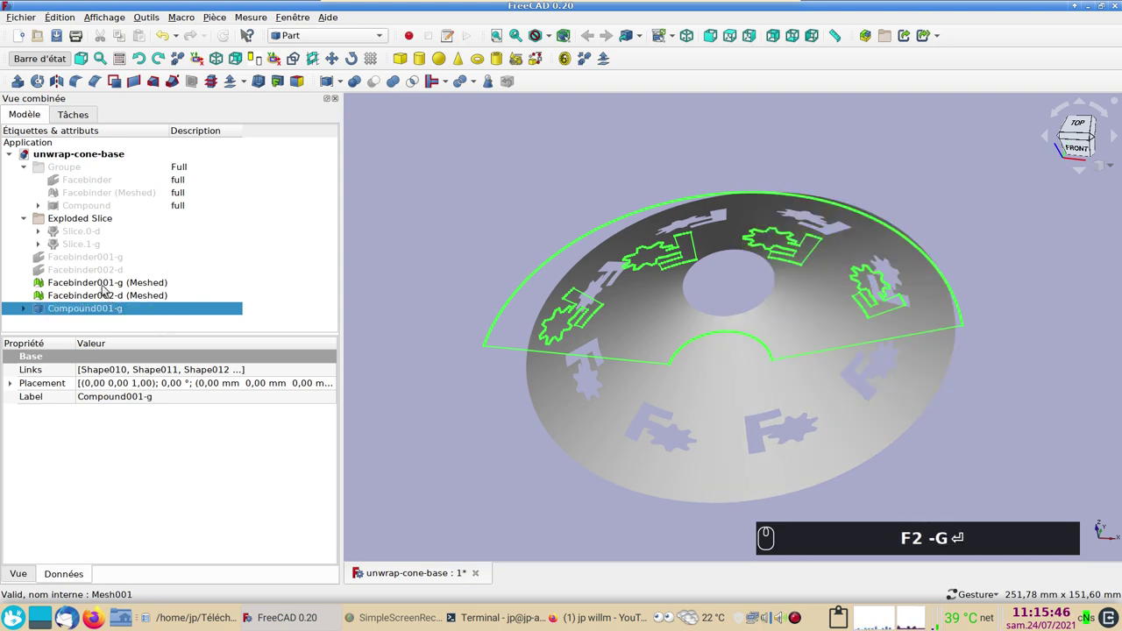
click(106, 285)
Step: Hide the 001-g mesh and unwrap the Facebinder002-d mesh into flat outlines
key(space)
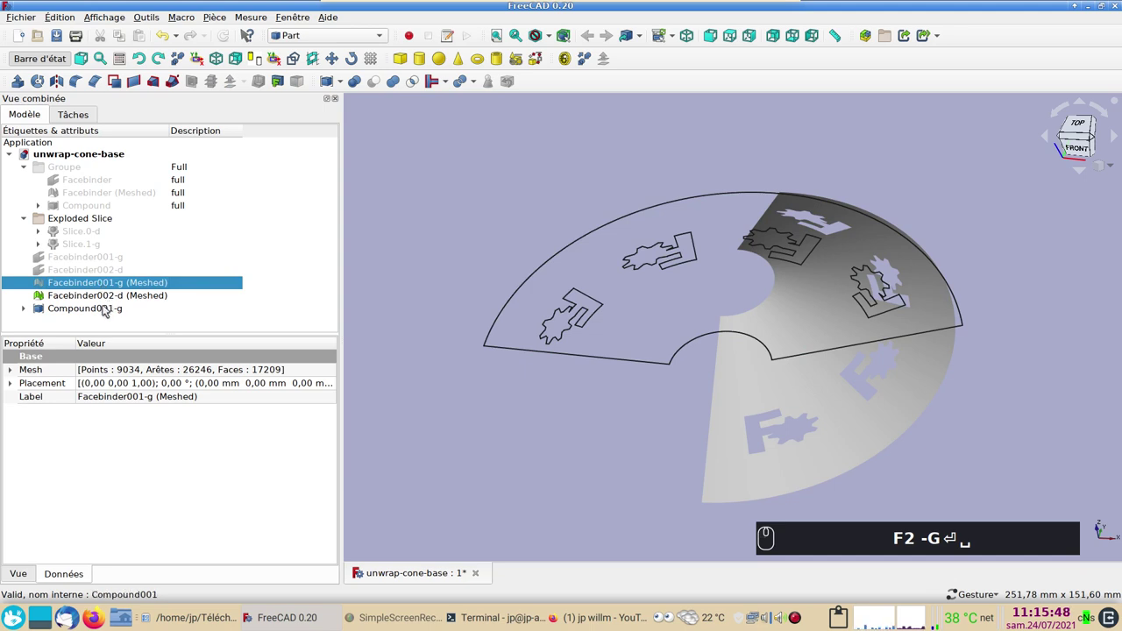
click(107, 296)
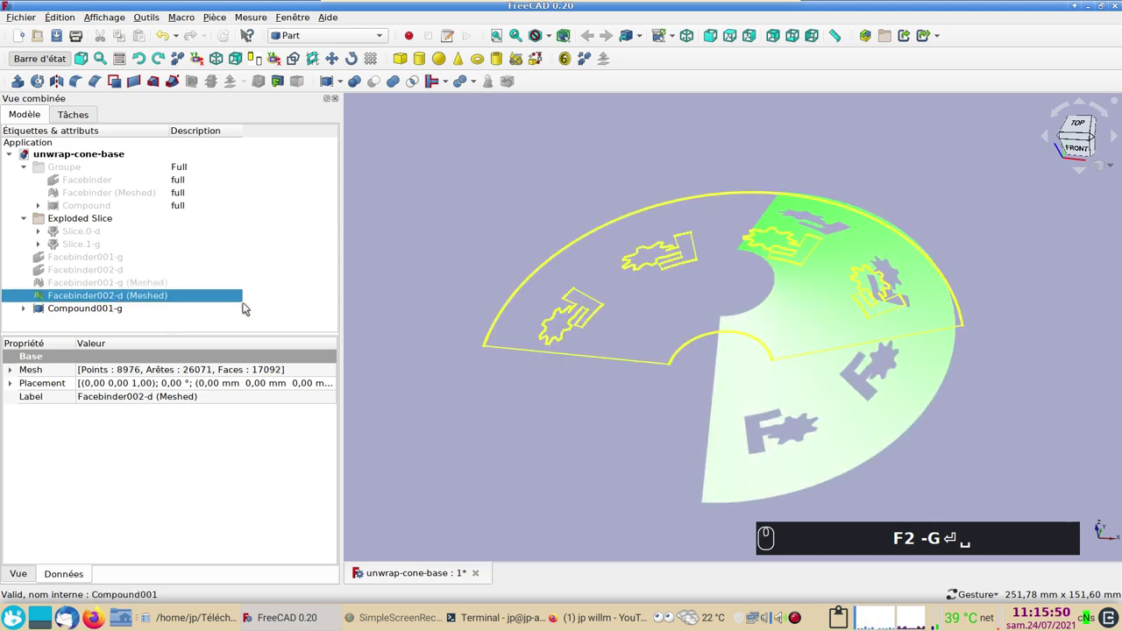
click(359, 43)
click(345, 82)
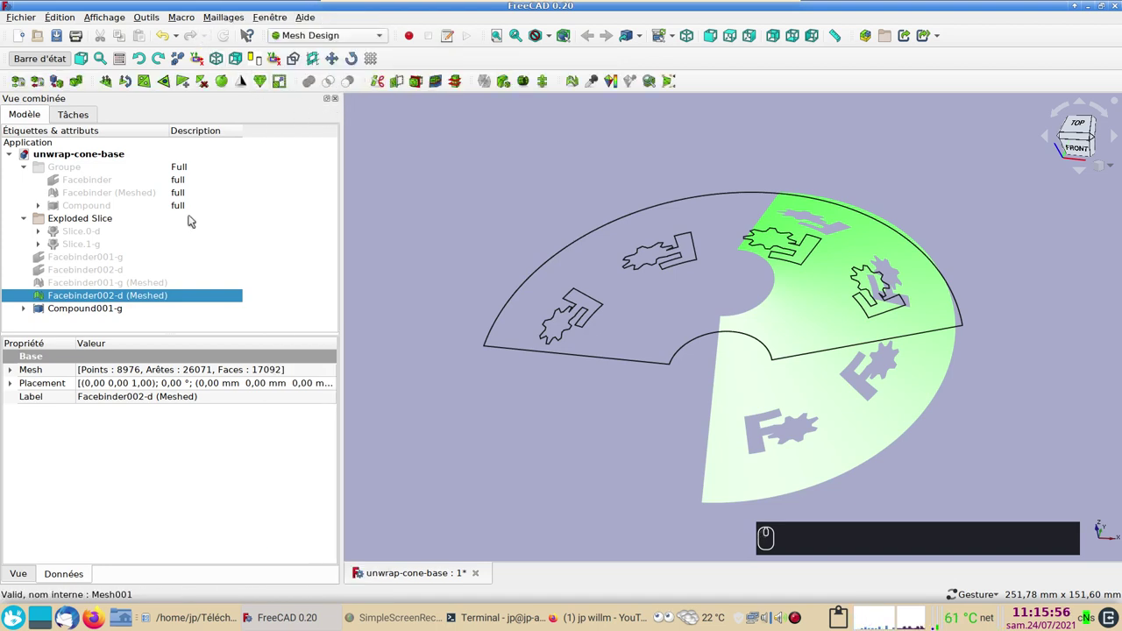
click(232, 21)
click(261, 383)
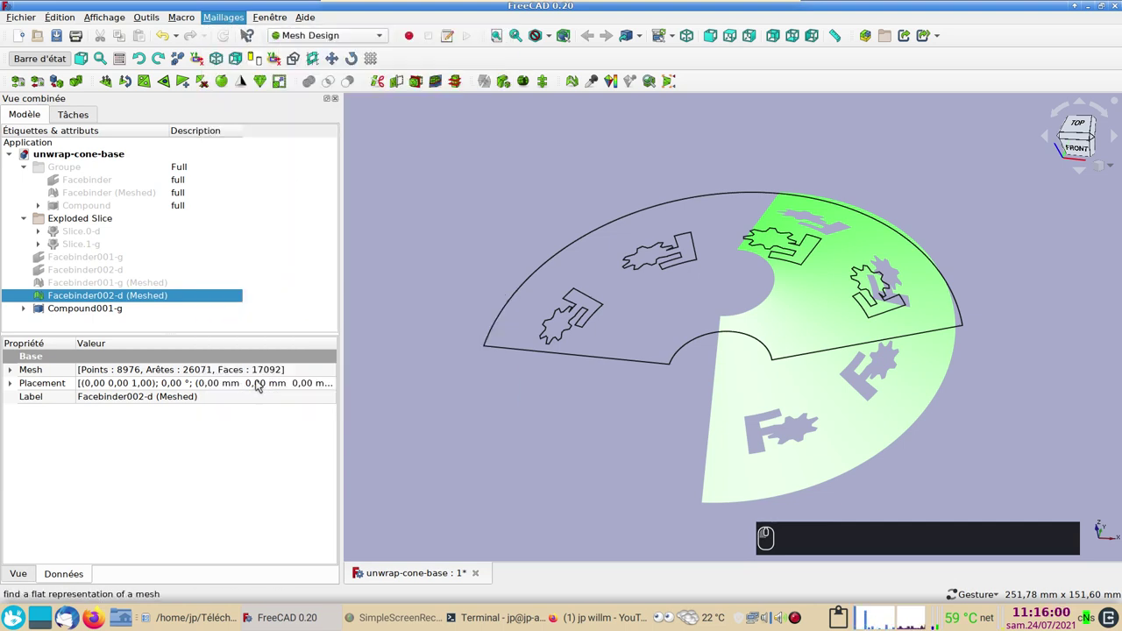
Step: Select the outlines Shape015 to Shape019 and move to the Part compound tools
scroll(down, 3)
click(88, 272)
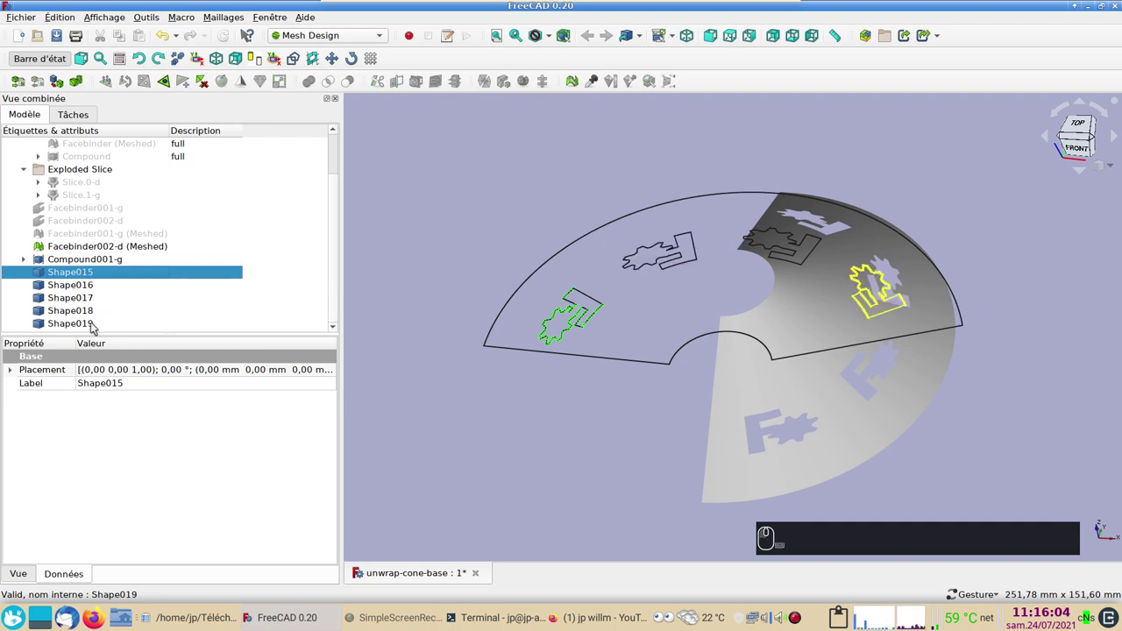
click(95, 324)
click(345, 41)
click(341, 27)
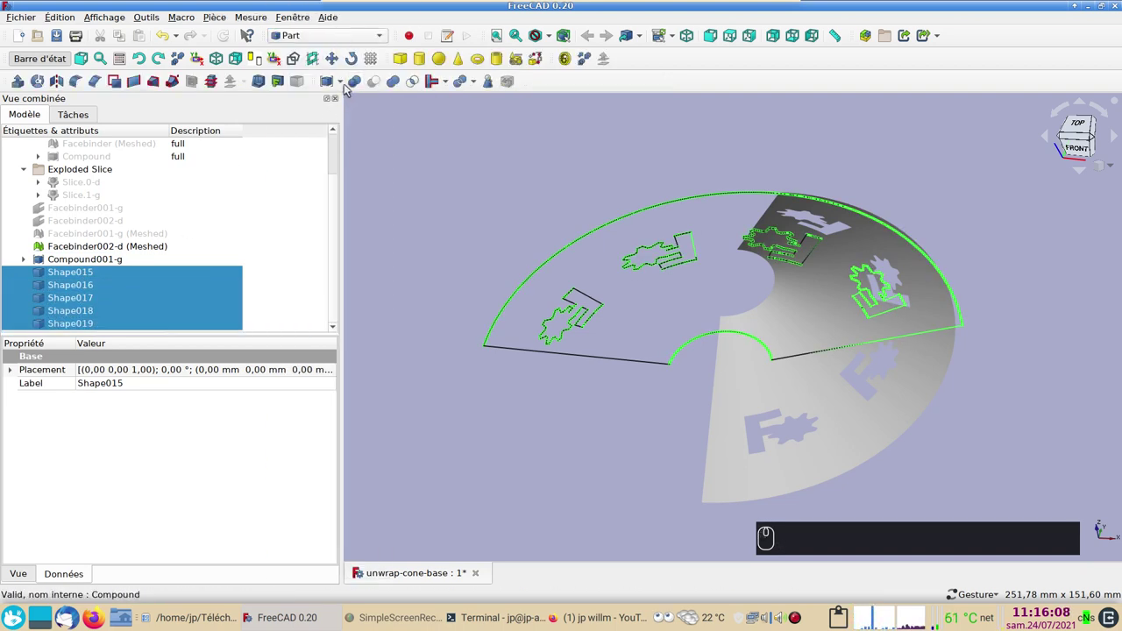
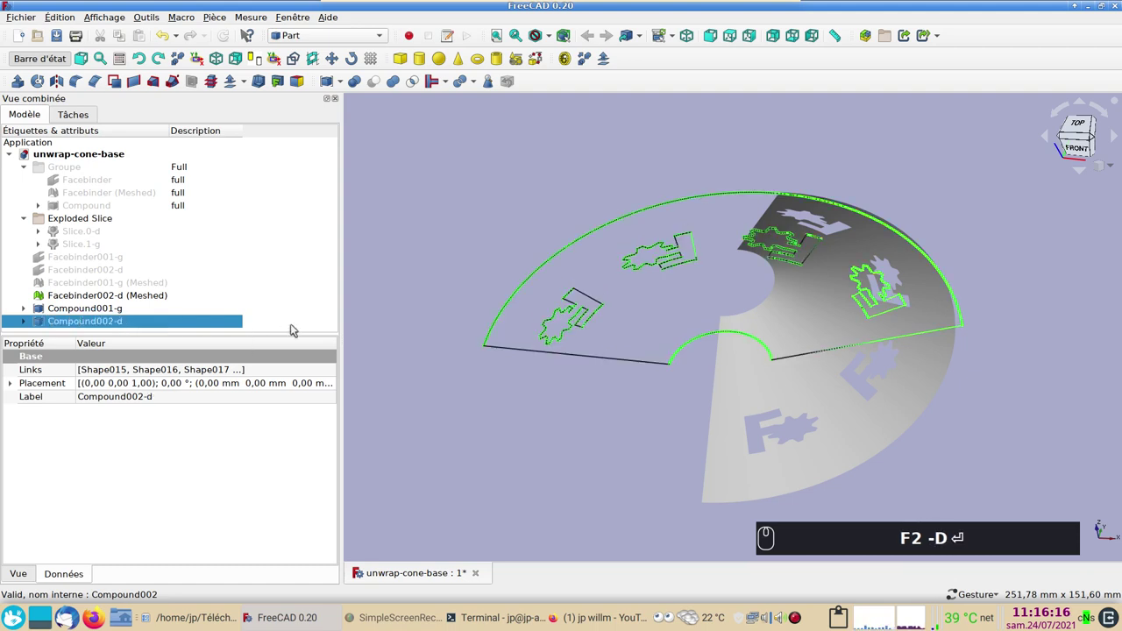
Step: Hide the Facebinder002-d mesh and view the flat outlines from above
key(Return)
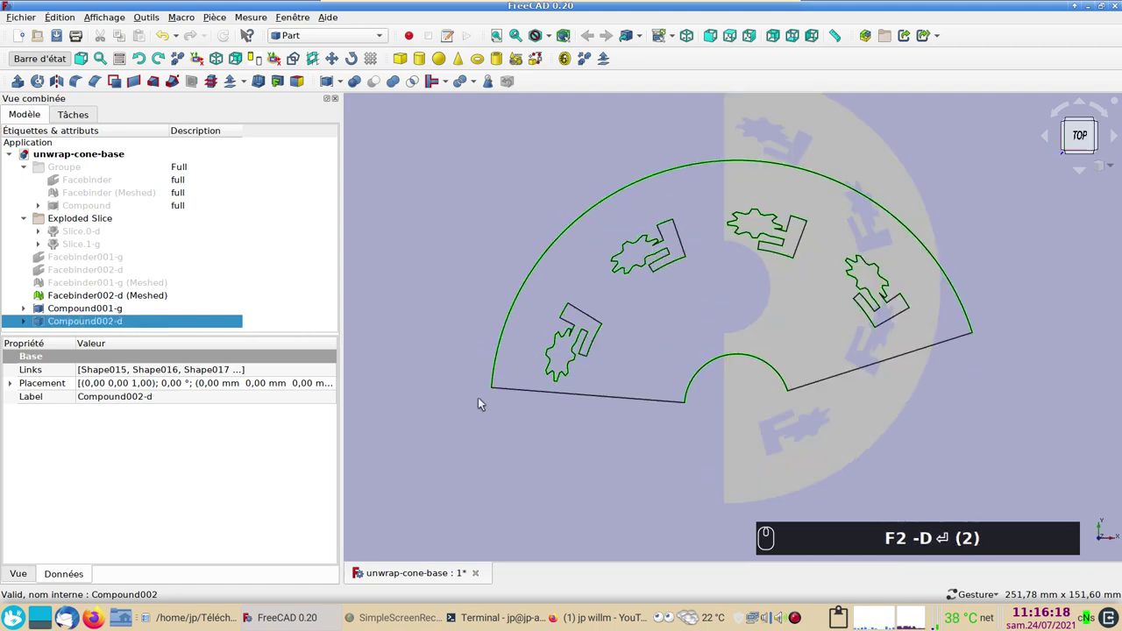
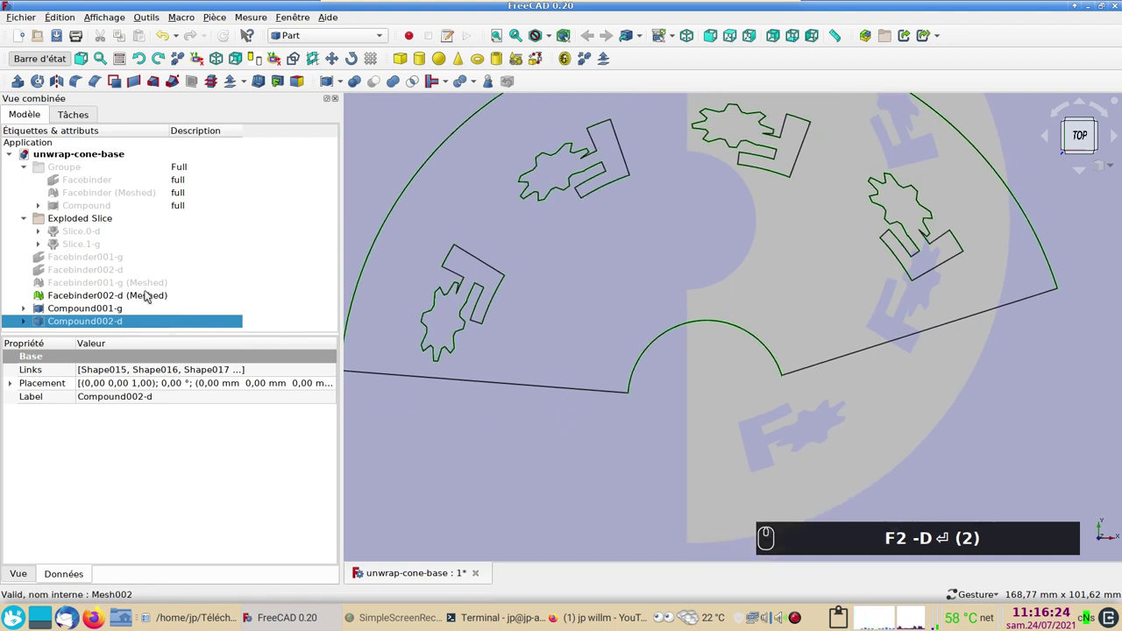
click(153, 298)
key(space)
scroll(down, 3)
right_click(564, 414)
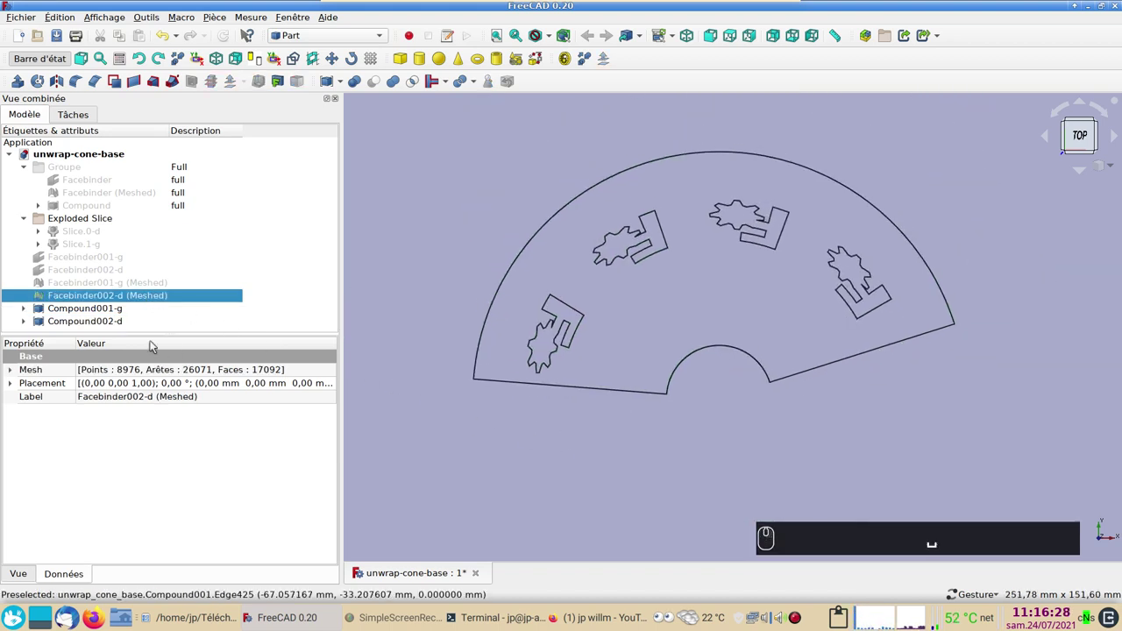
Step: Switch to the Draft workbench with Compound002-d selected
click(119, 322)
click(368, 38)
click(356, 26)
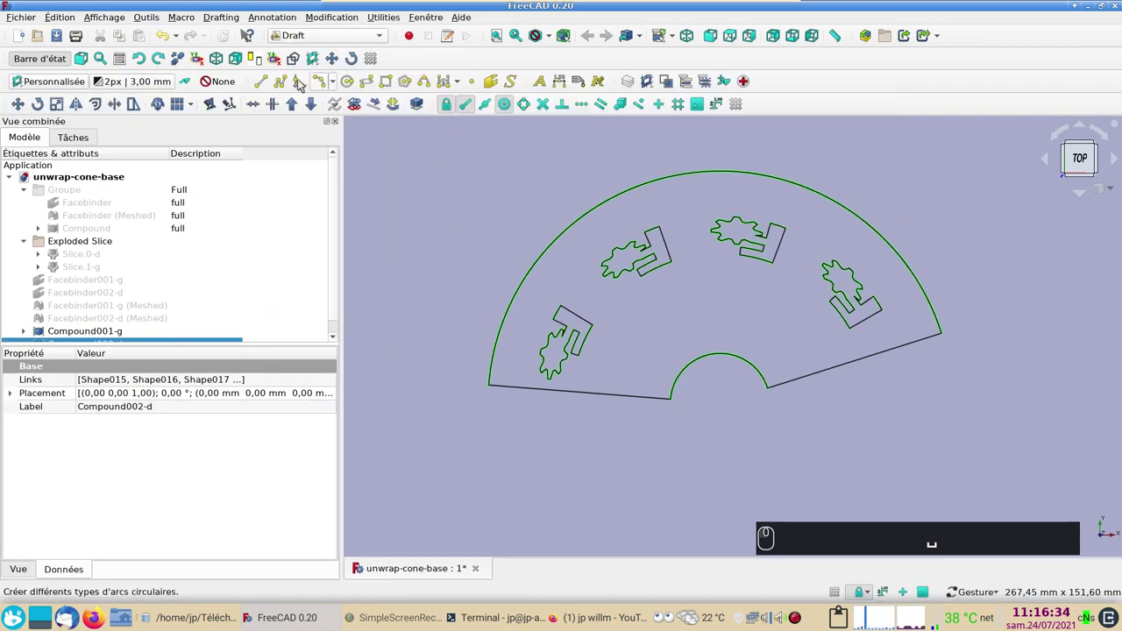
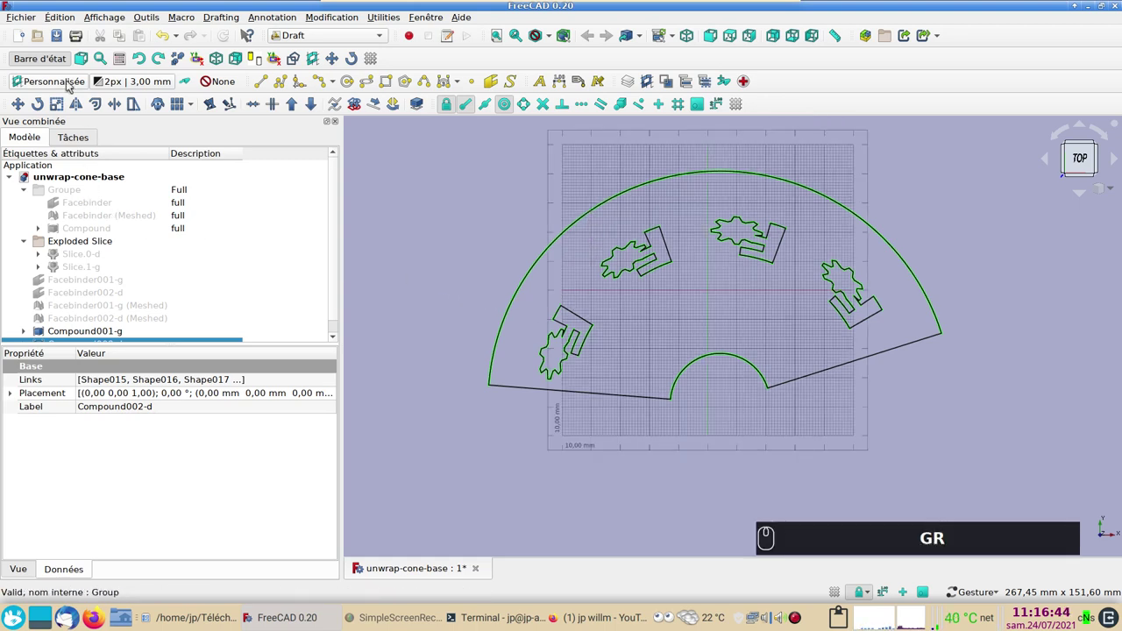
Step: Set the Draft working plane to Haut (XY) and reselect Compound002-d
drag(456, 235, 432, 200)
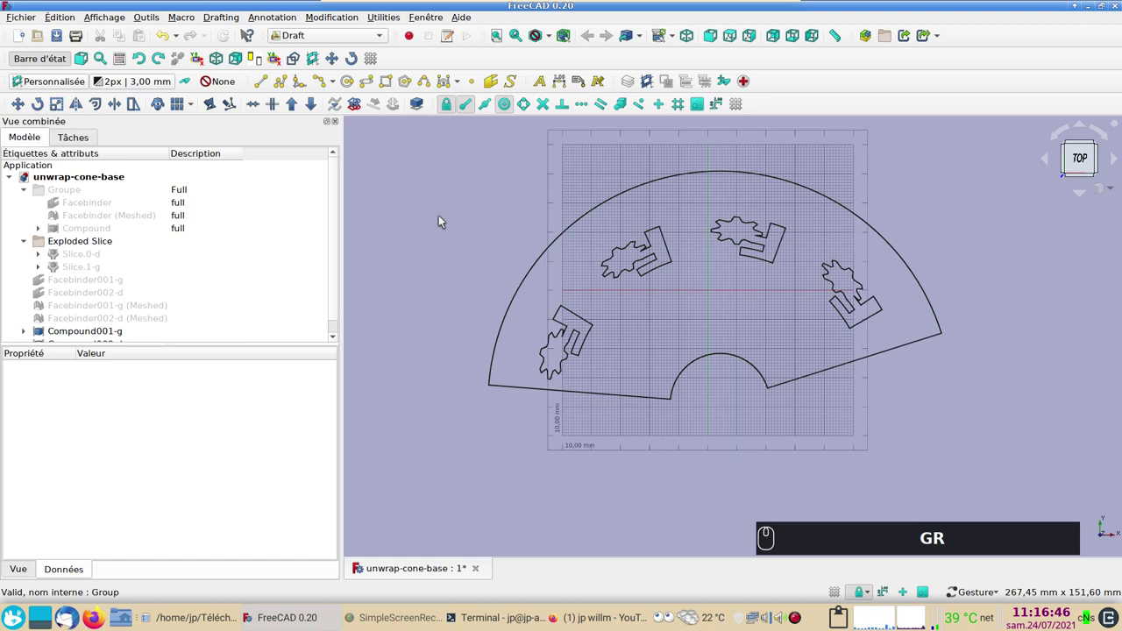
drag(444, 216, 75, 115)
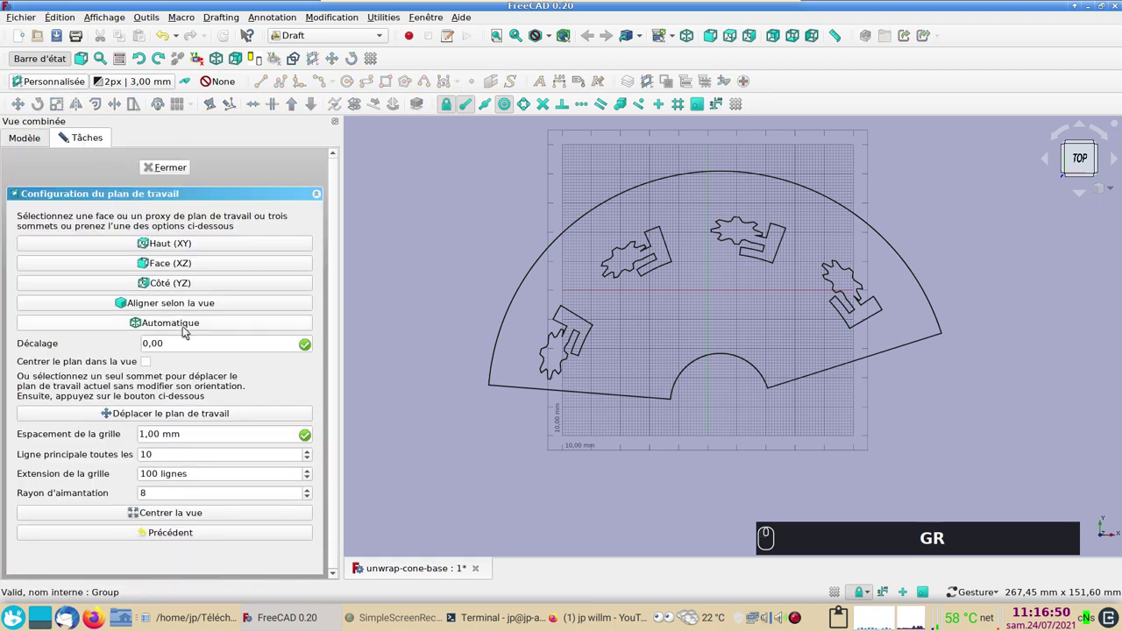
click(192, 305)
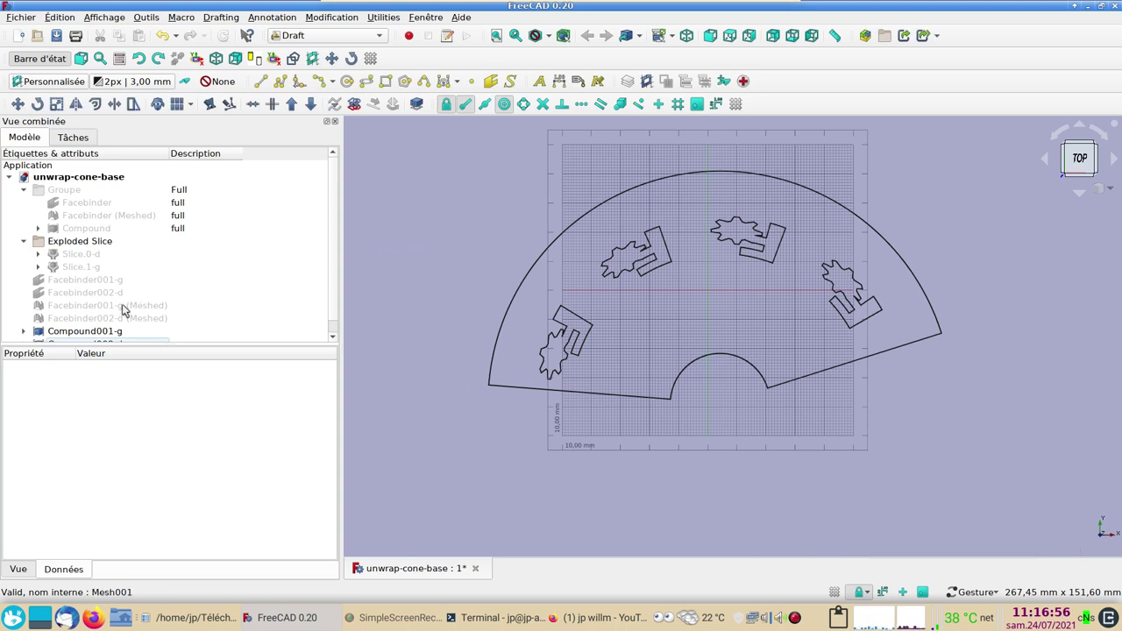
scroll(down, 3)
click(102, 337)
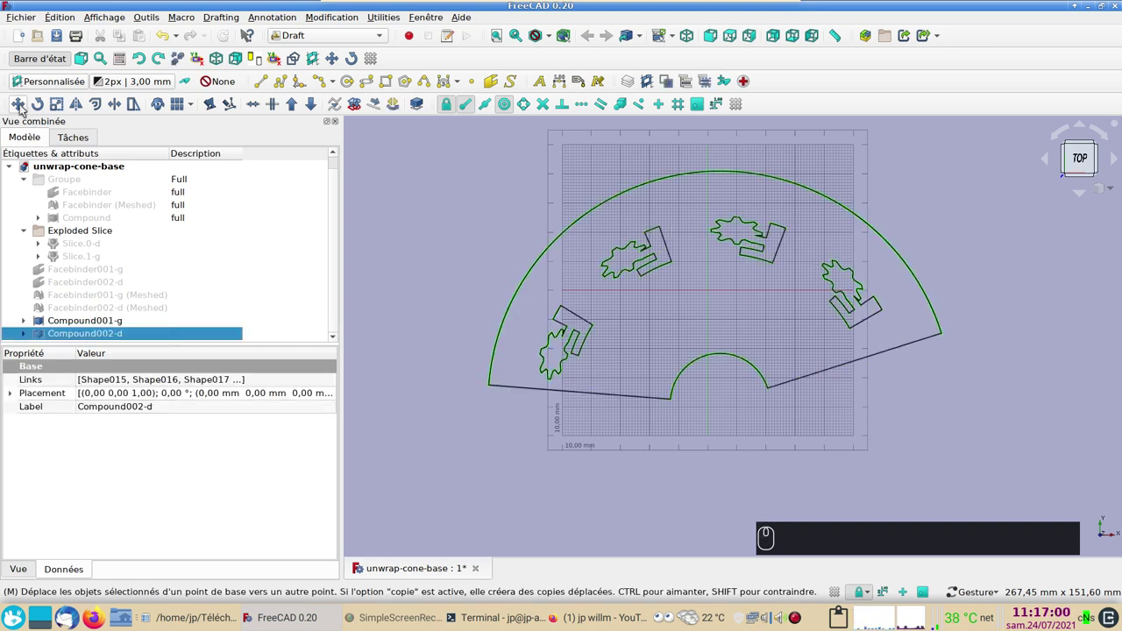
Step: Move Compound002-d by endpoint snap so its corner meets the g half's outer corner
click(25, 107)
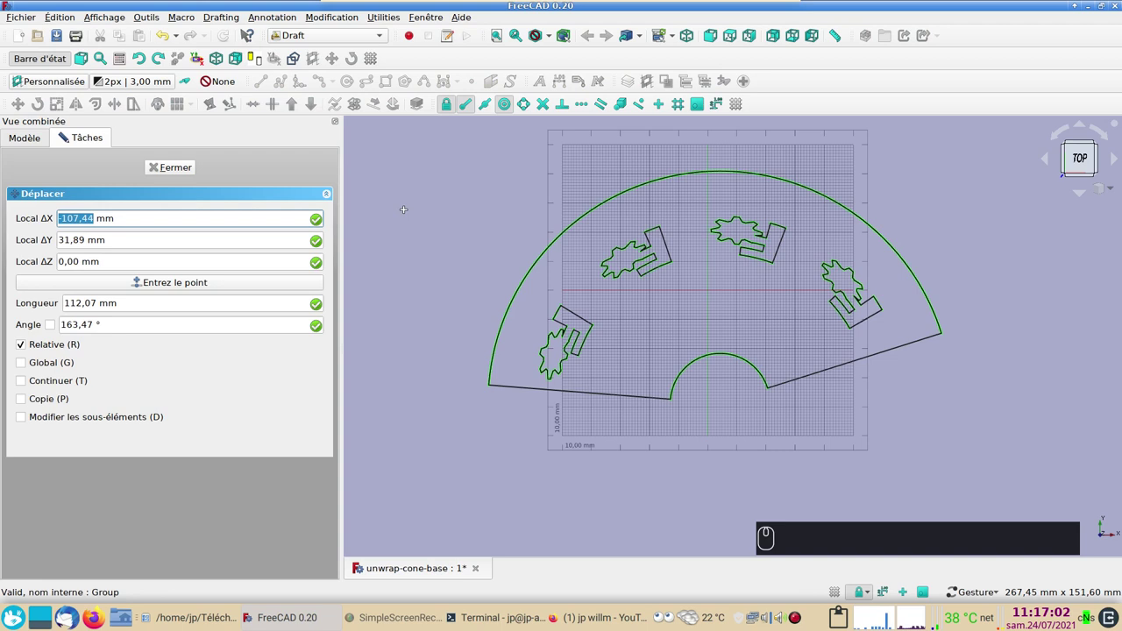
click(508, 107)
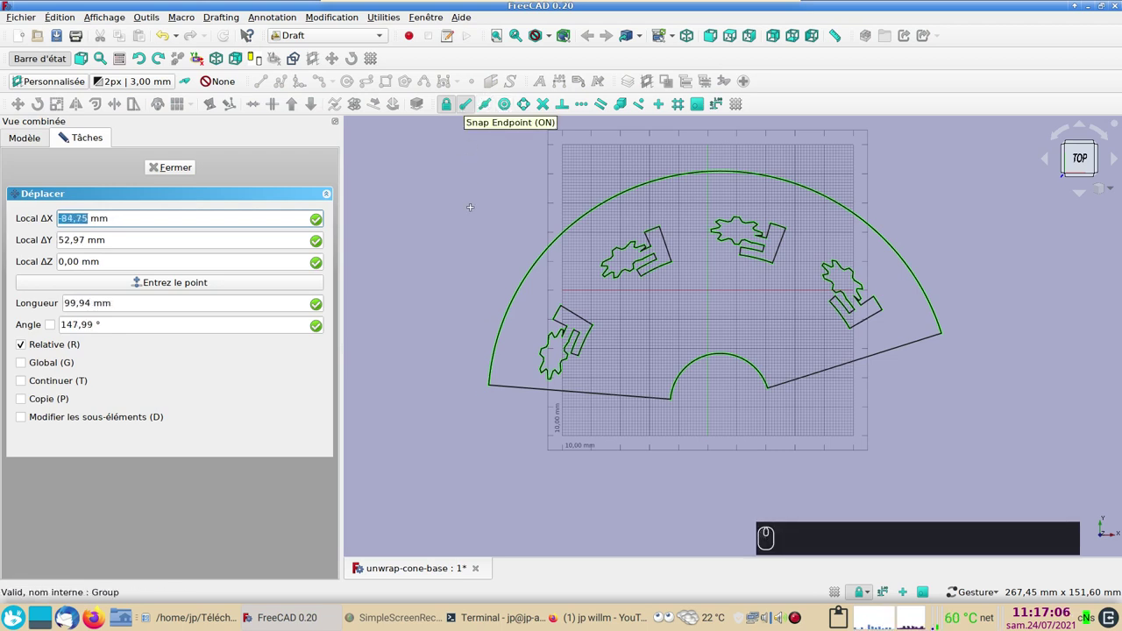
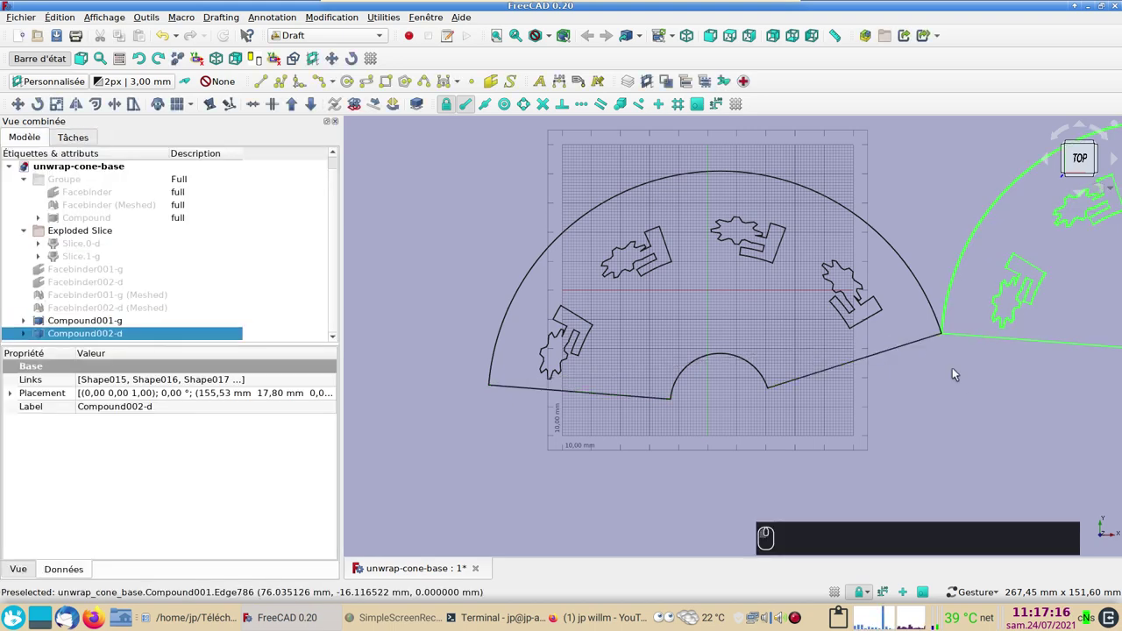
middle_click(964, 383)
right_click(721, 372)
scroll(down, 3)
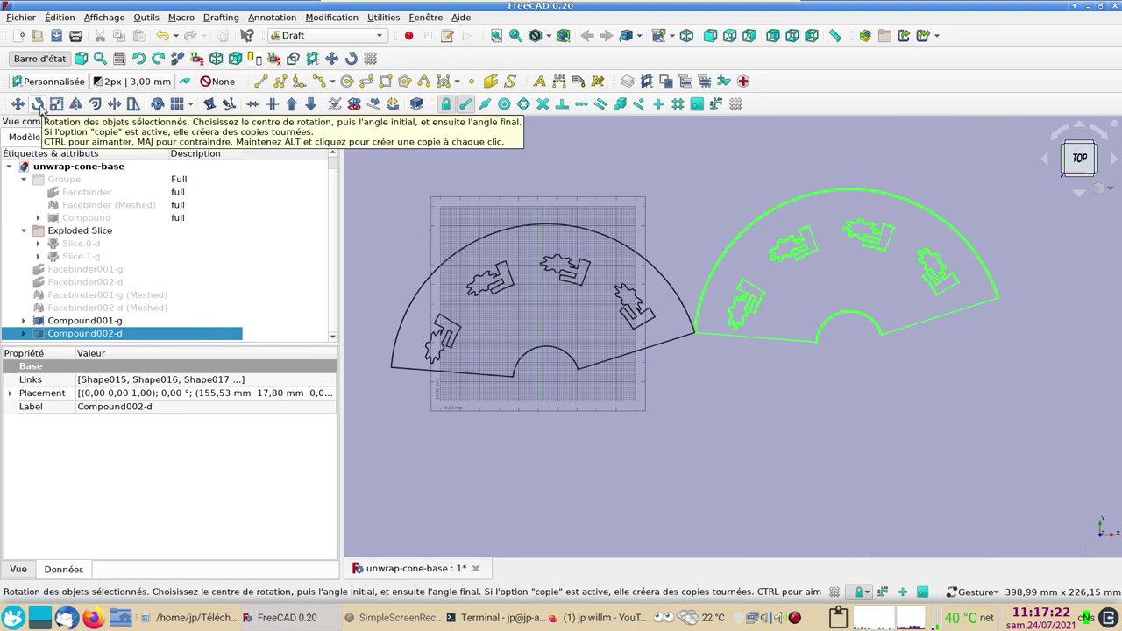
Step: Rotate Compound002-d about the shared centre so the two halves form one continuous ring
click(38, 102)
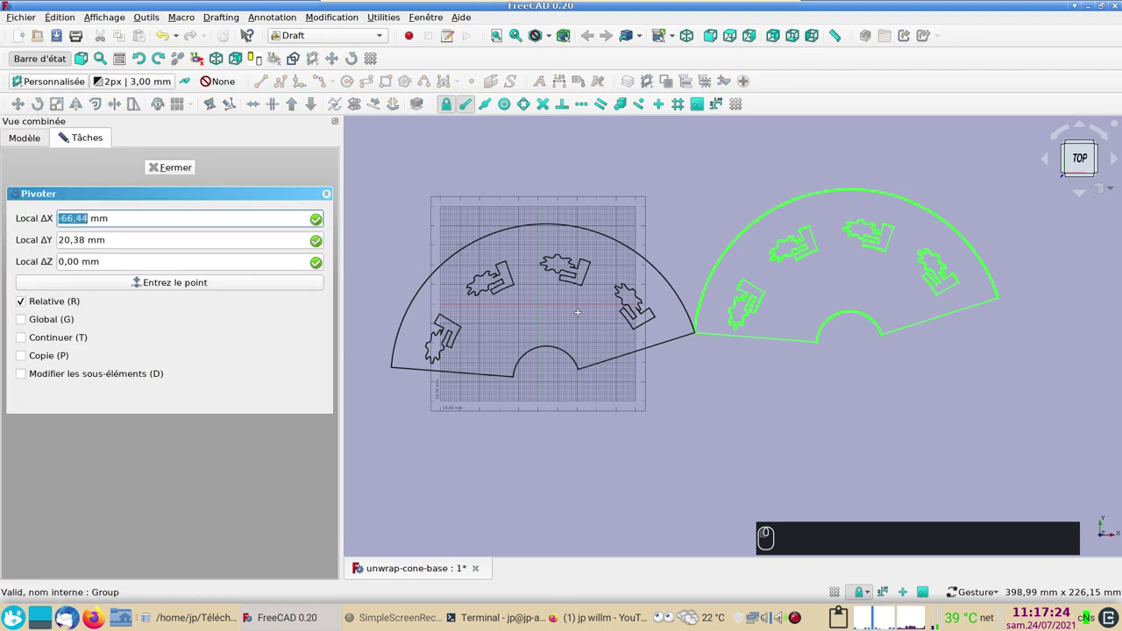
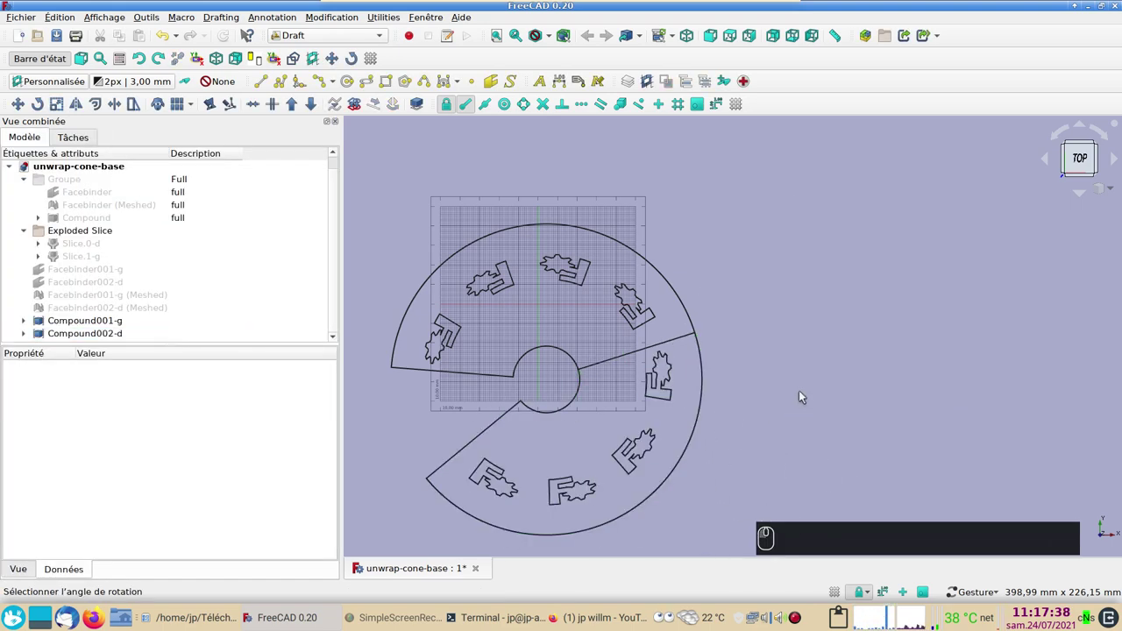
scroll(up, 3)
drag(810, 381, 861, 332)
scroll(up, 3)
right_click(903, 327)
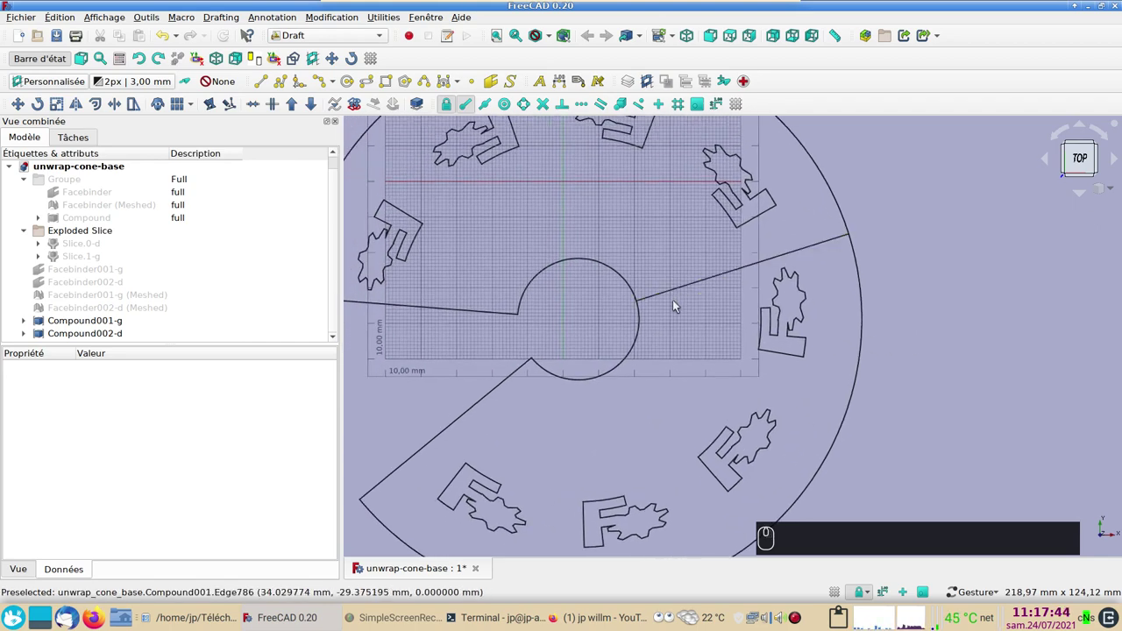
scroll(down, 3)
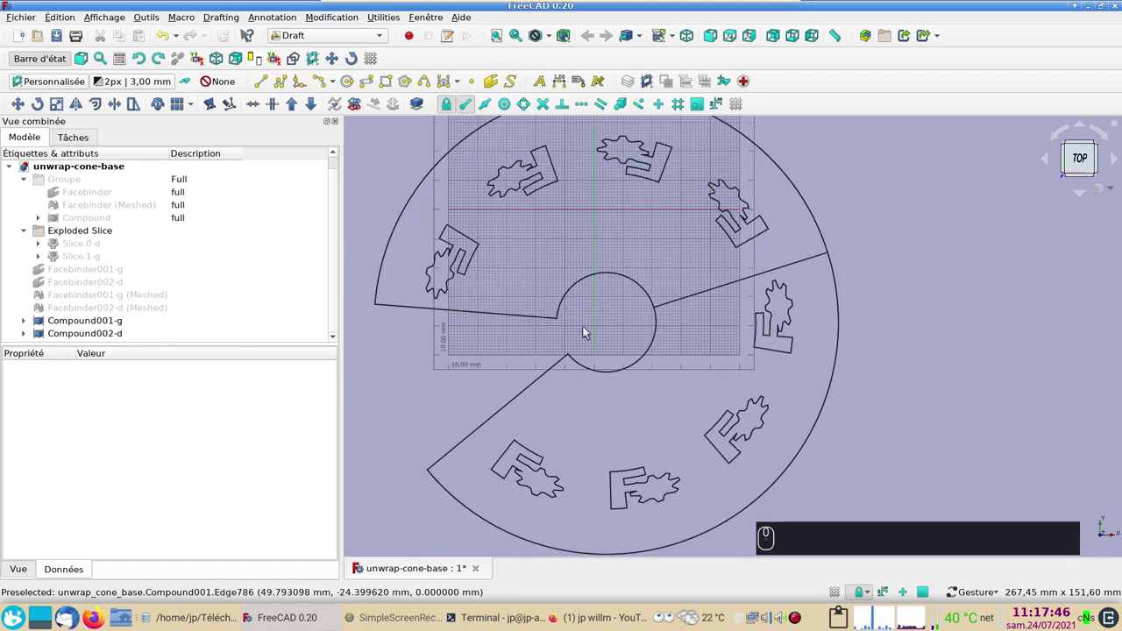
scroll(down, 3)
drag(859, 364, 914, 373)
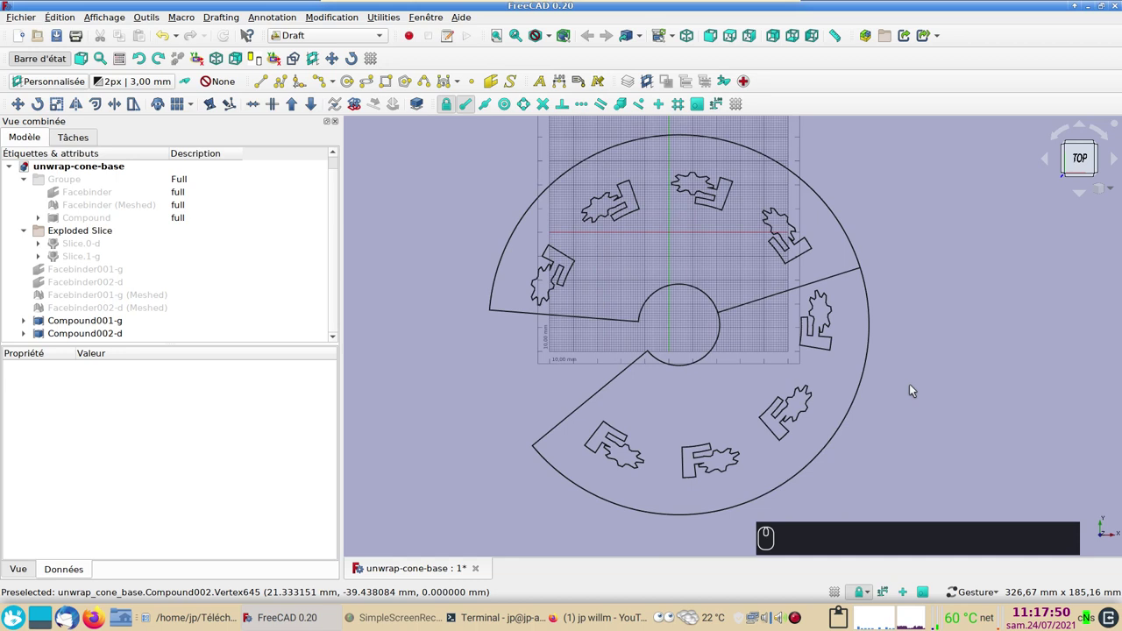
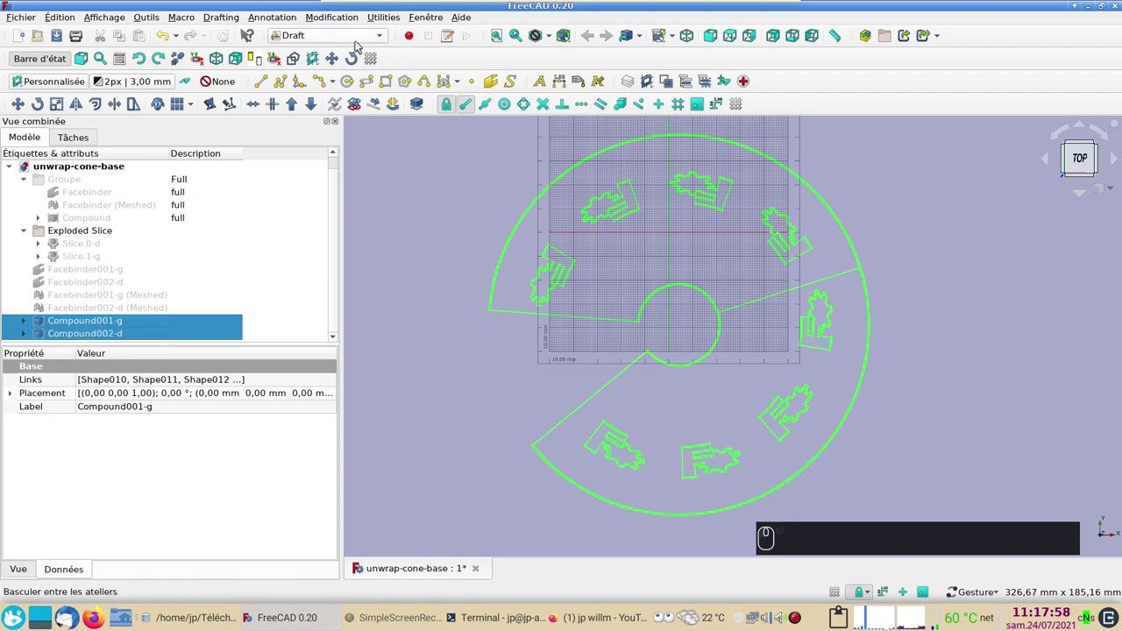
Step: Combine Compound001-g and Compound002-d into Compound003 in the Part workbench
click(361, 42)
click(345, 52)
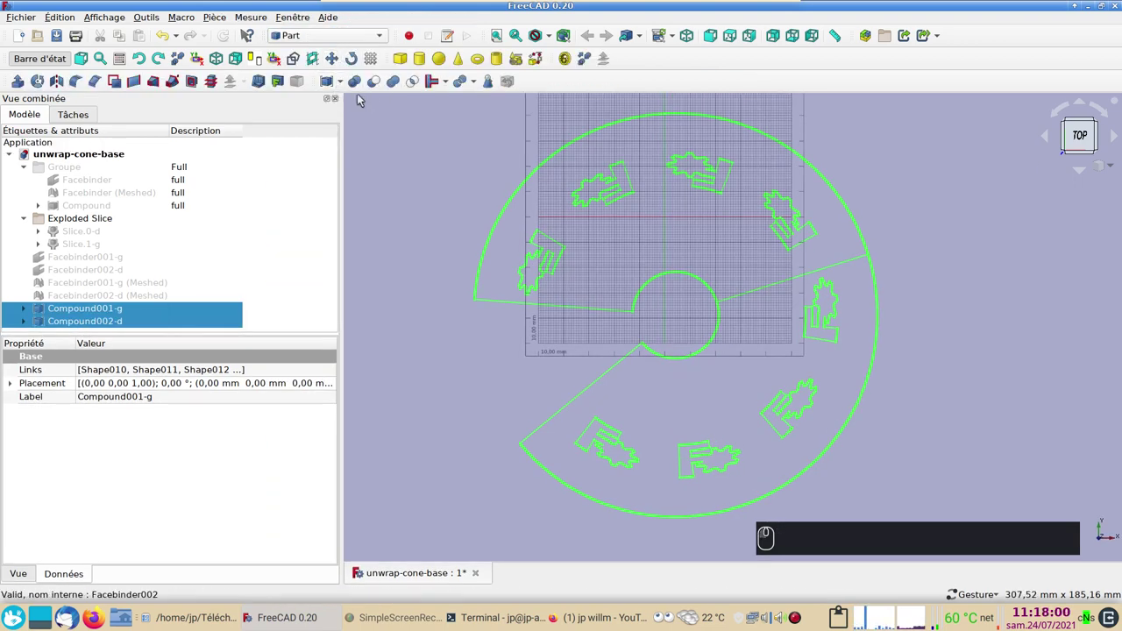
click(346, 83)
click(366, 95)
scroll(down, 3)
click(114, 312)
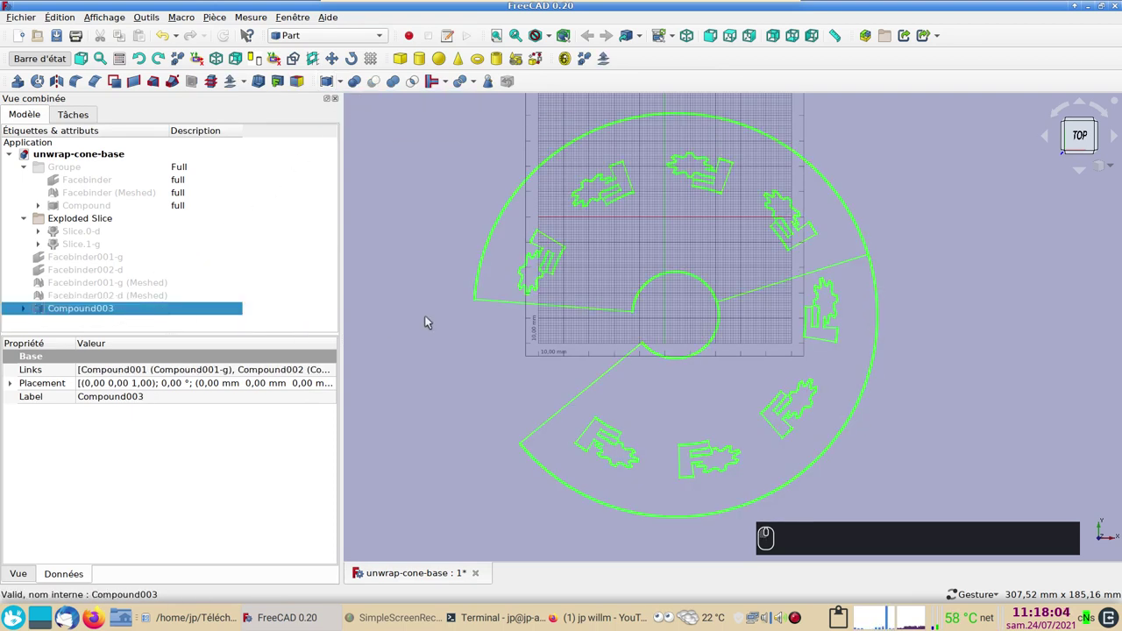
click(29, 18)
Step: Export Compound003 as the Autodesk DXF 2D file fc.dxf in the downloads folder
click(66, 189)
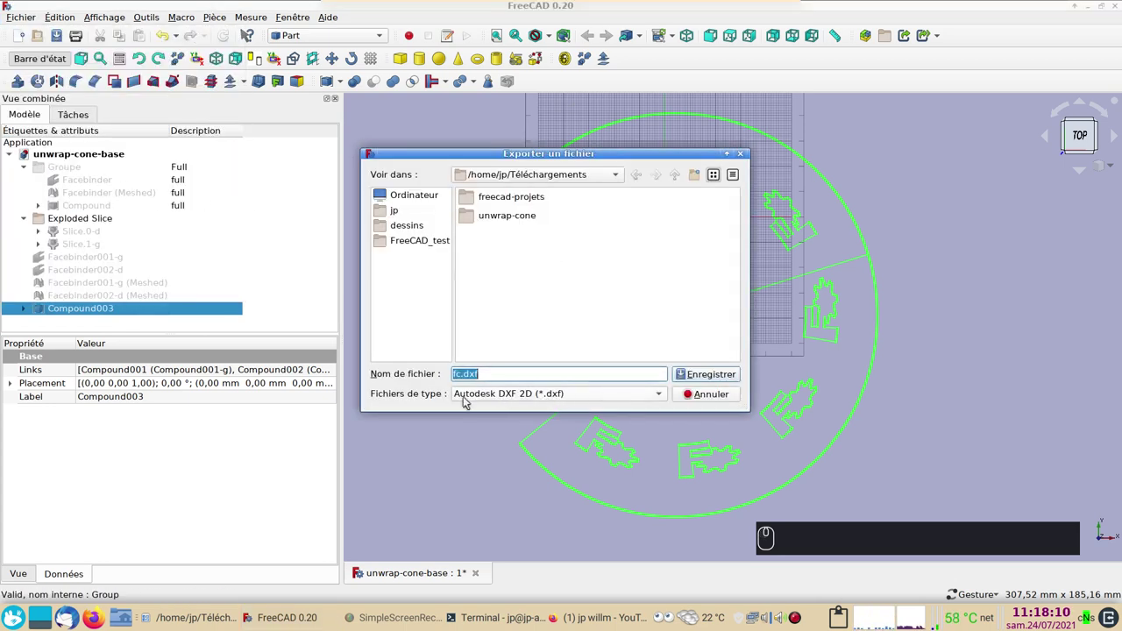
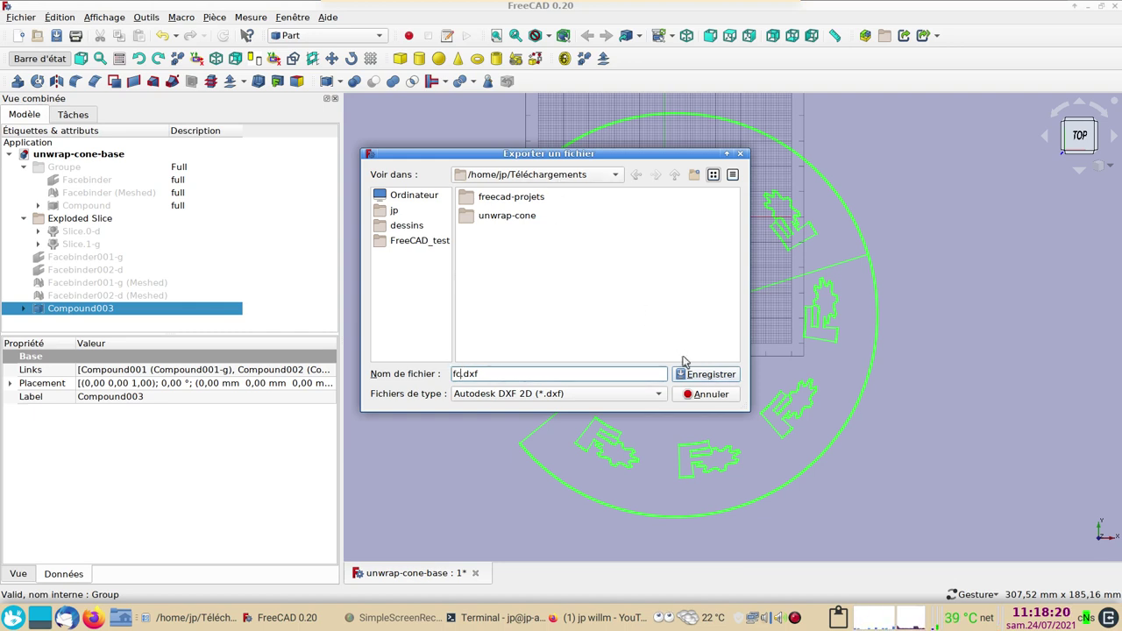
click(706, 375)
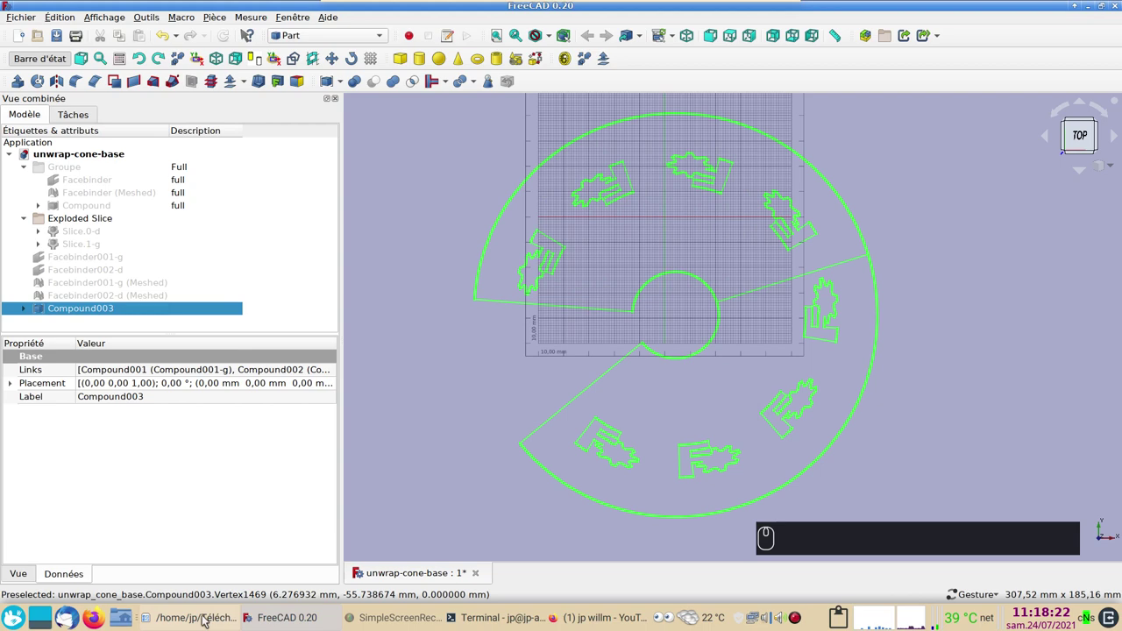
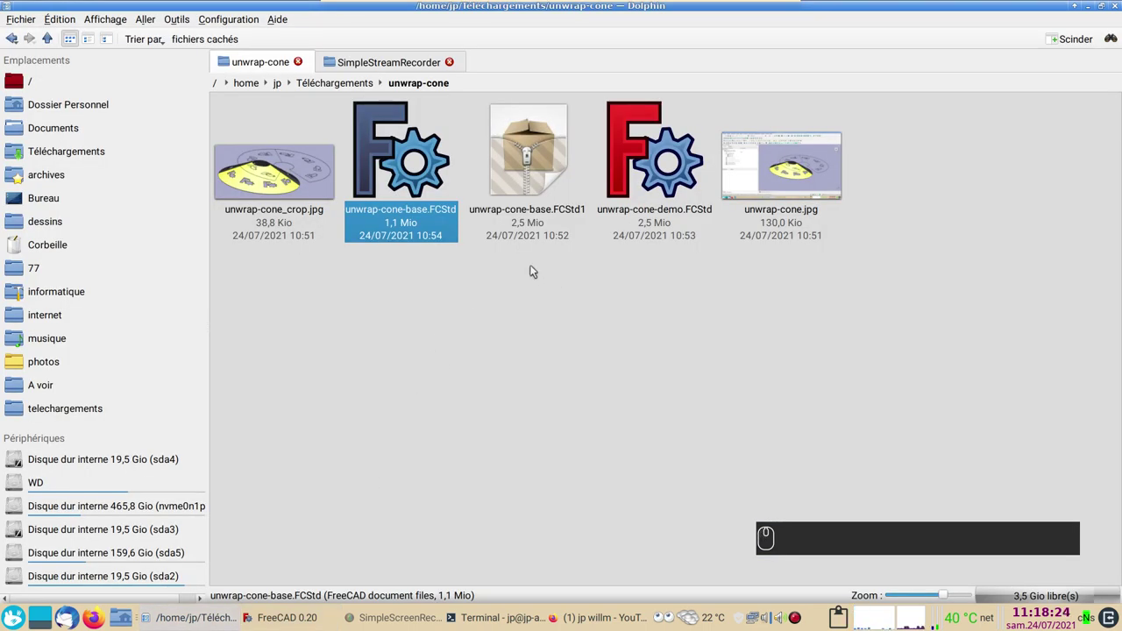
Step: From Dolphin's Téléchargements folder, open fc.dxf in LibreCAD
click(350, 89)
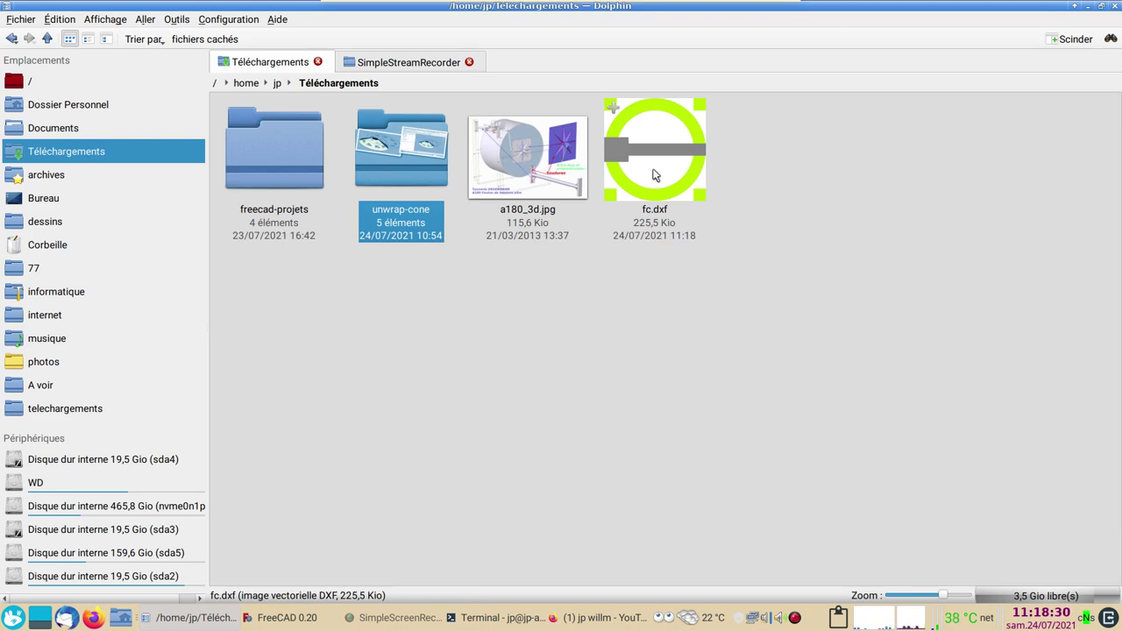
click(659, 172)
Step: Zoom over the imported Compound003 ring outline and logo cut-outs, deleting stray selections, then return to FreeCAD
scroll(down, 3)
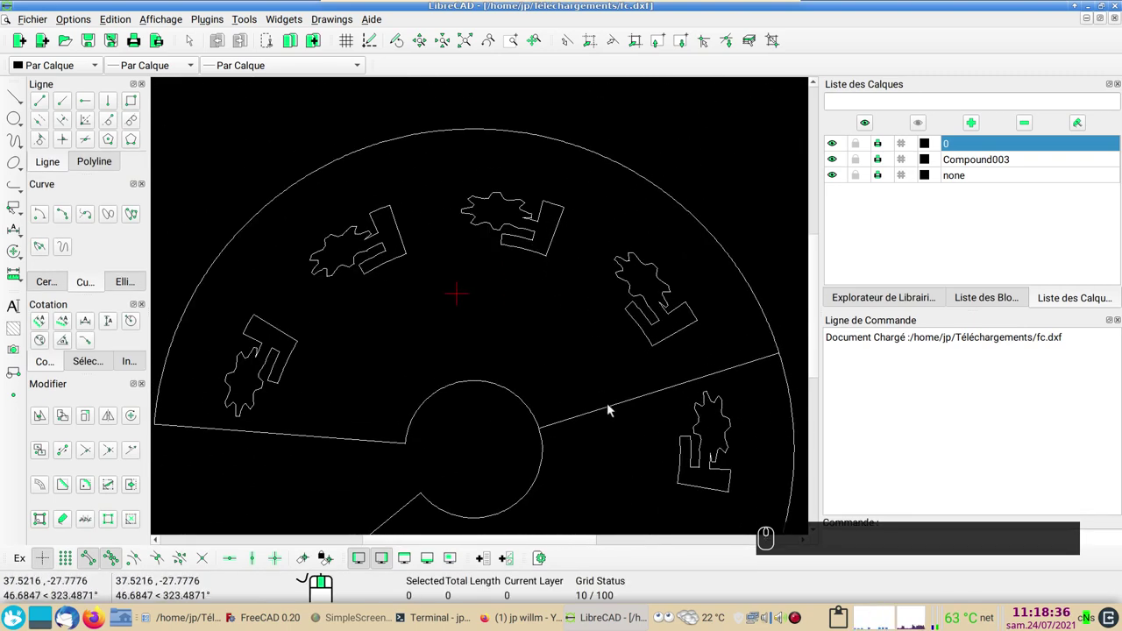
click(613, 407)
key(Delete)
click(609, 406)
key(Delete)
scroll(down, 3)
scroll(up, 3)
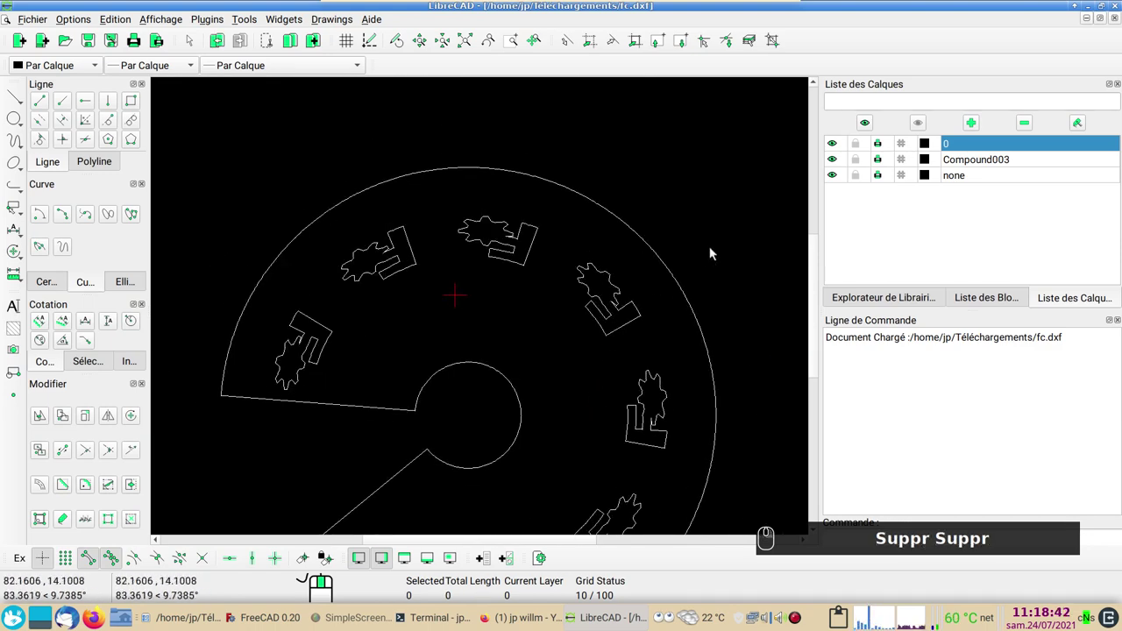
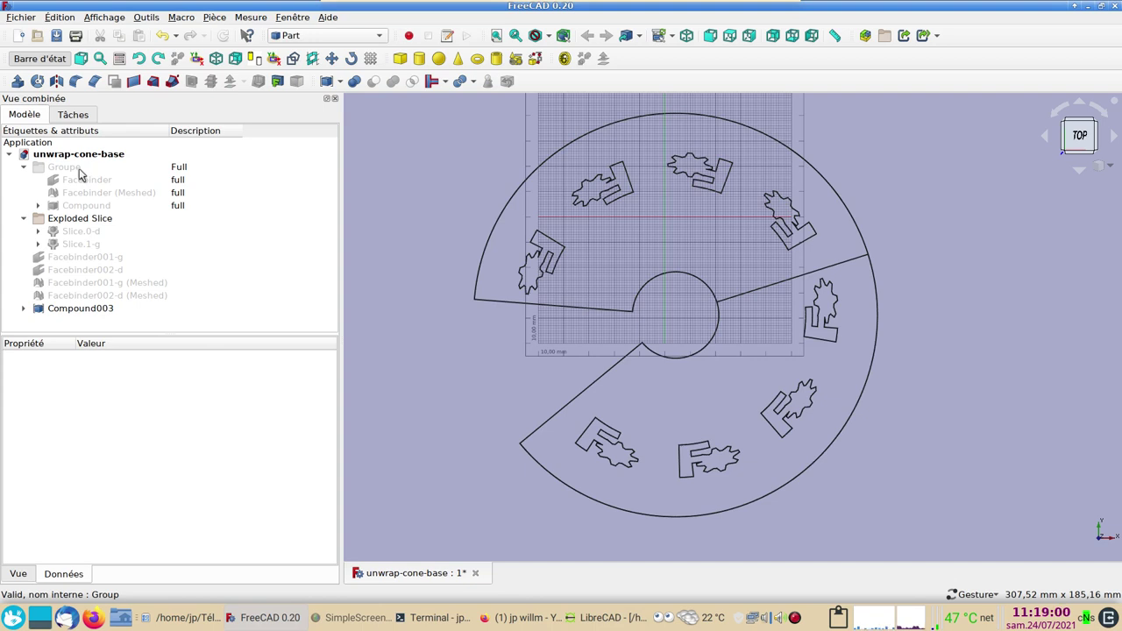
scroll(up, 3)
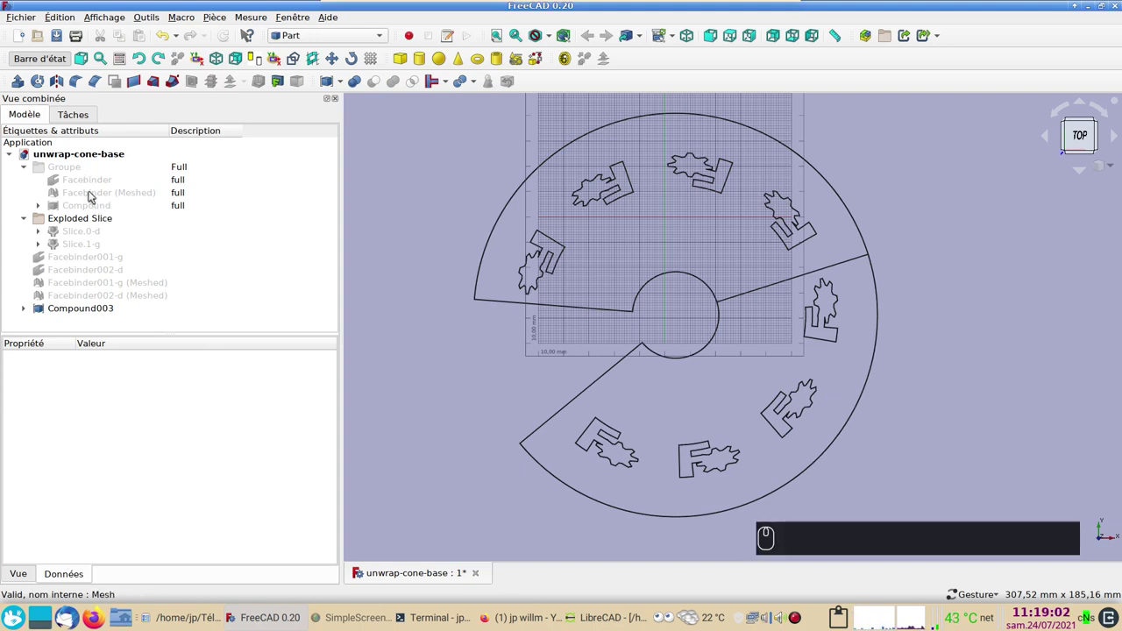